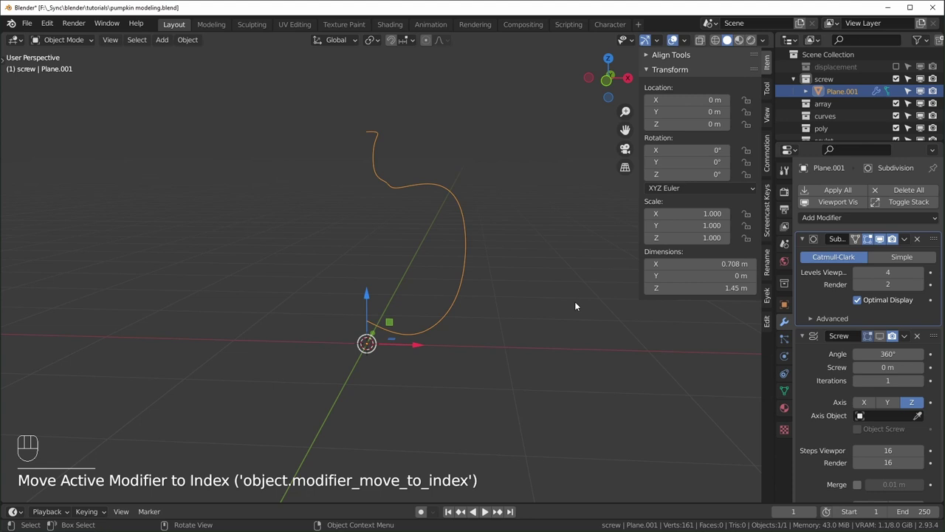
Step: Show the array, curve and creased-polygon pumpkin versions in turn, moving the empty beside the curve
key(ctrl+r)
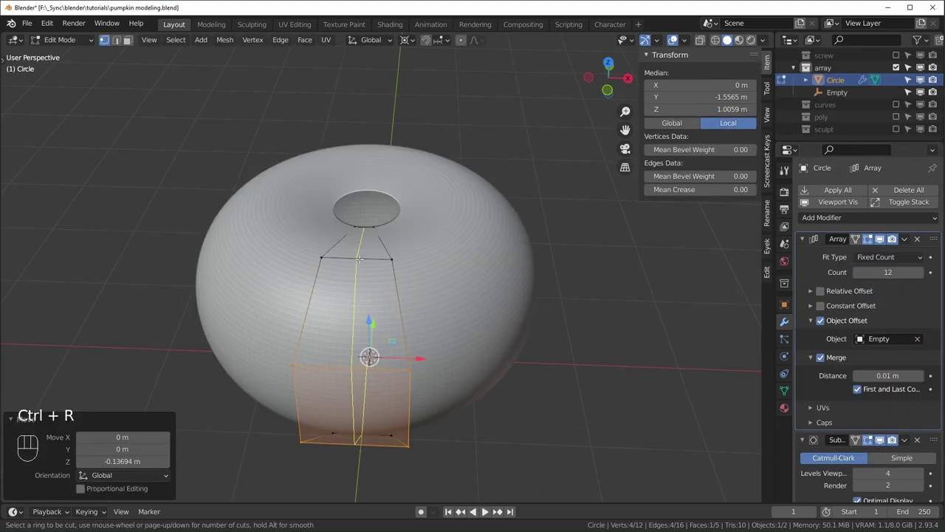
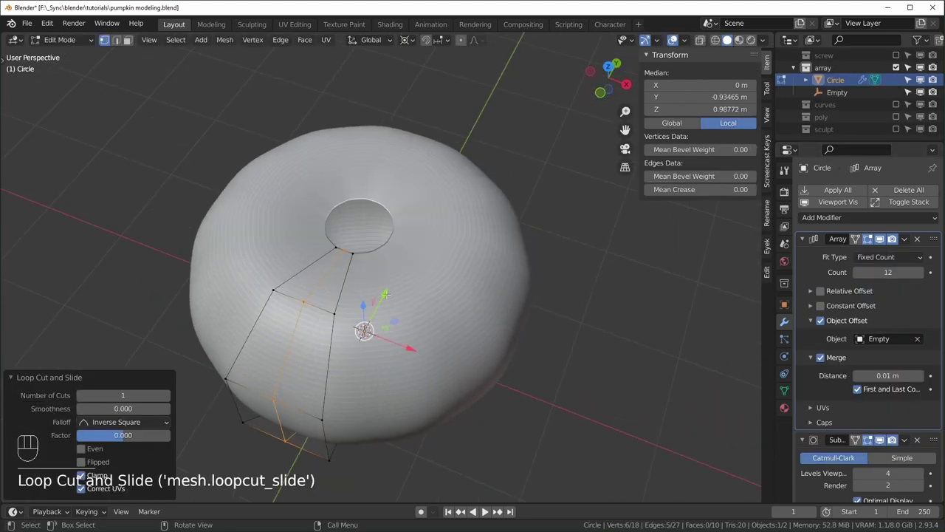
drag(87, 480, 686, 257)
key(Tab)
key(g)
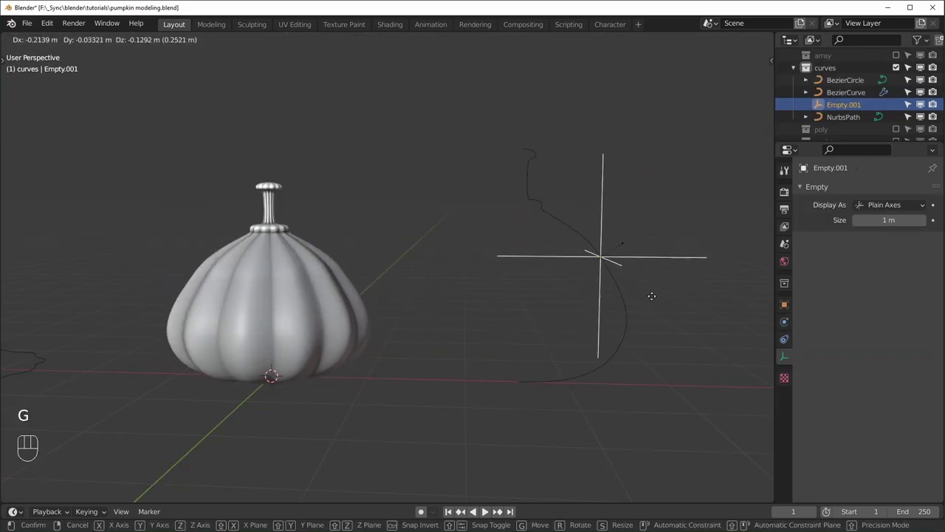
key(s)
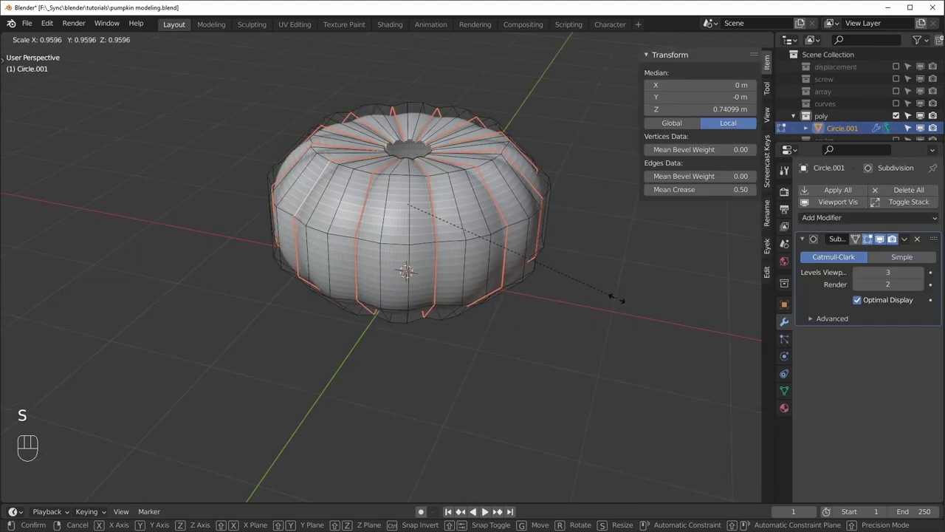
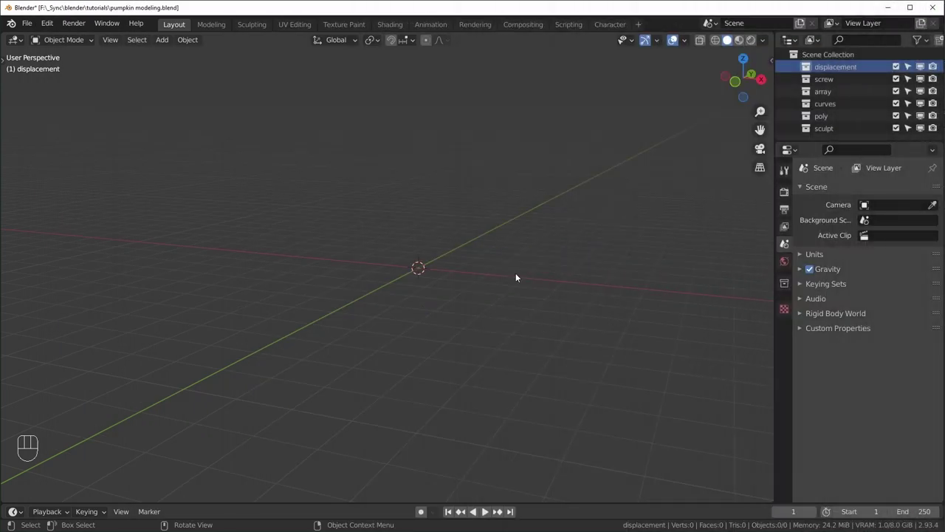
Step: Add a plane mesh and bring up its modifier settings, viewing it from the front
key(shift+a)
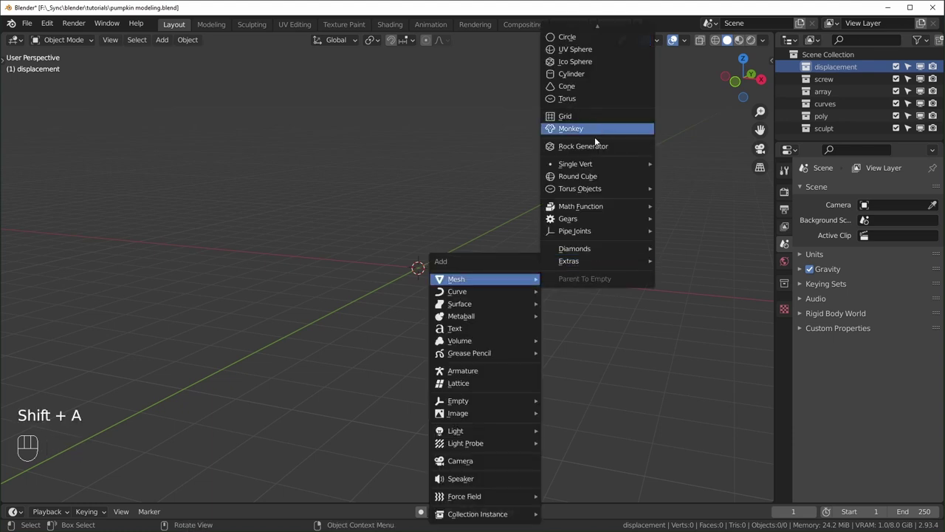
key(shift+a)
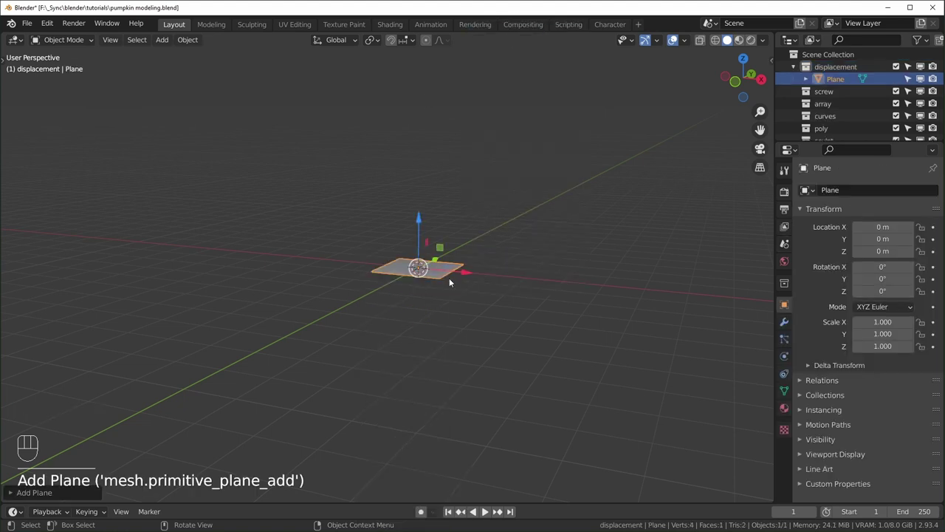
key(KP_1)
click(462, 302)
middle_click(521, 312)
middle_click(500, 336)
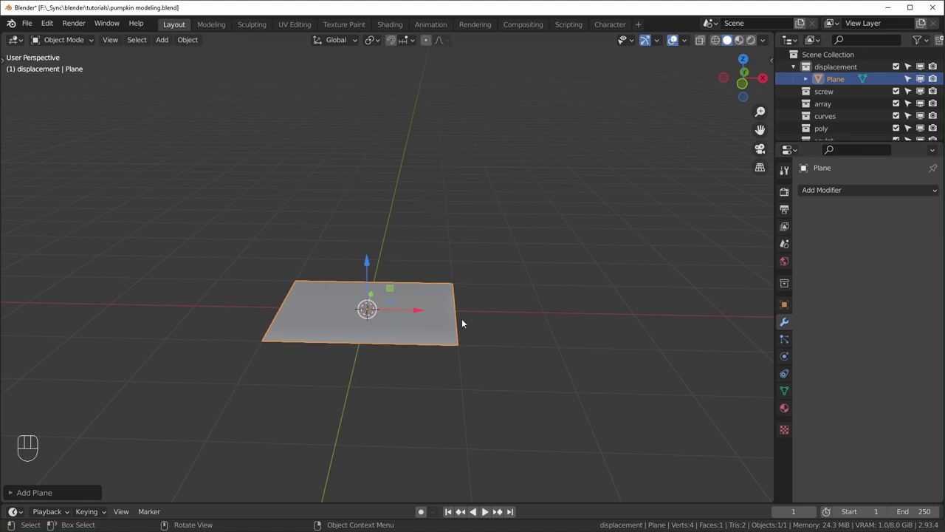
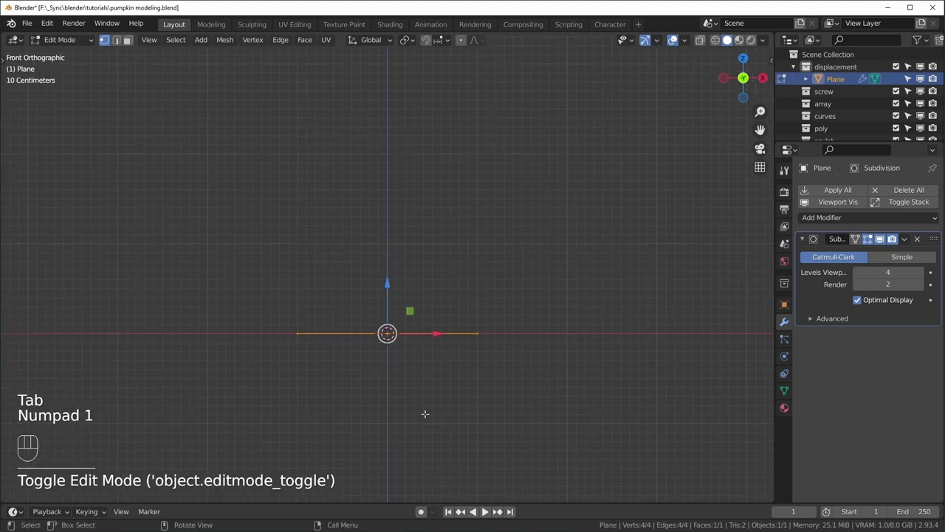
Step: Extrude the plane down into a box, scale it horizontally and inset the top face twice
key(e)
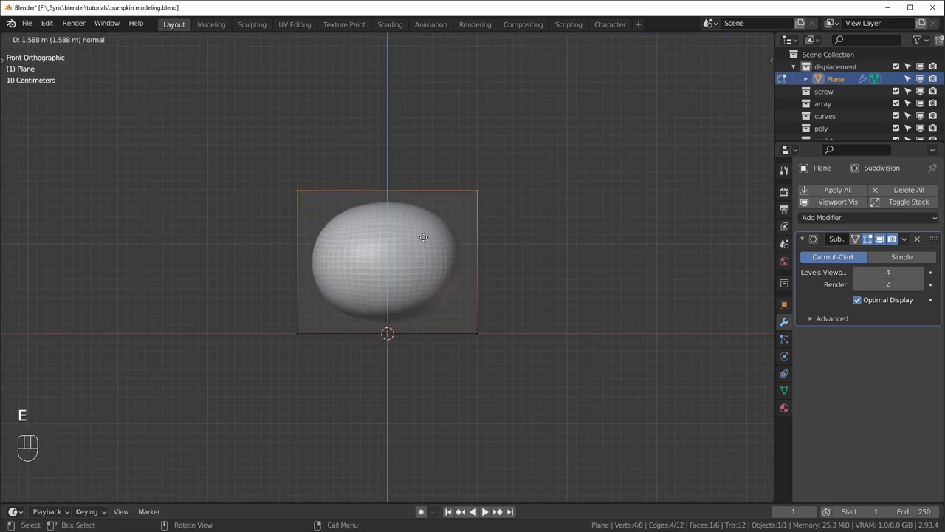
key(a)
key(s)
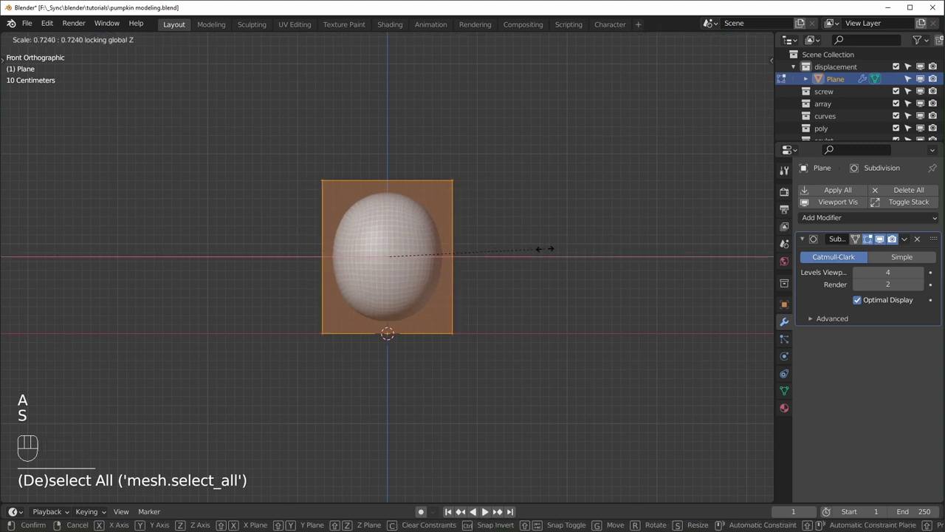
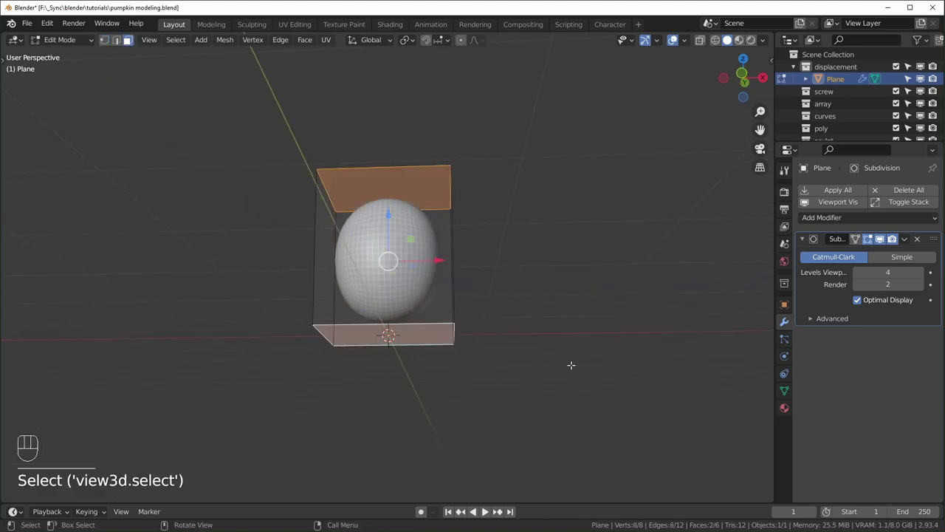
key(i)
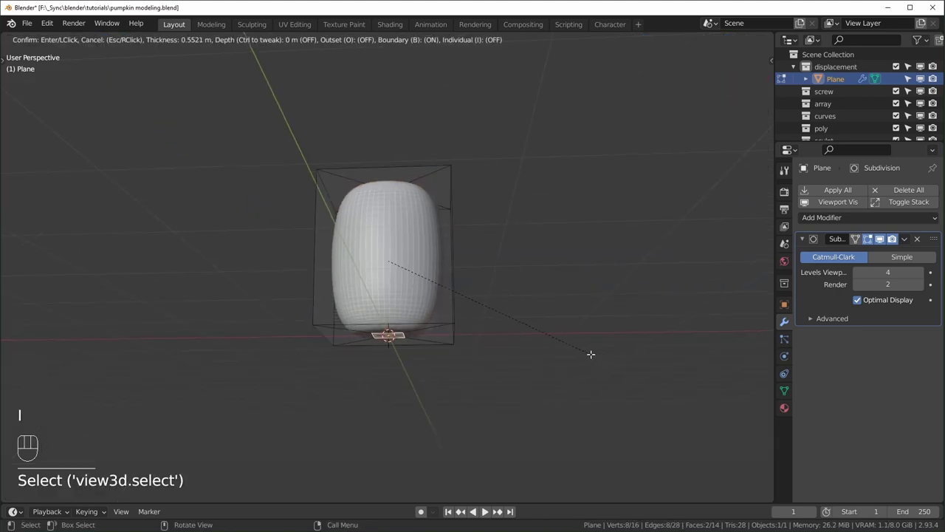
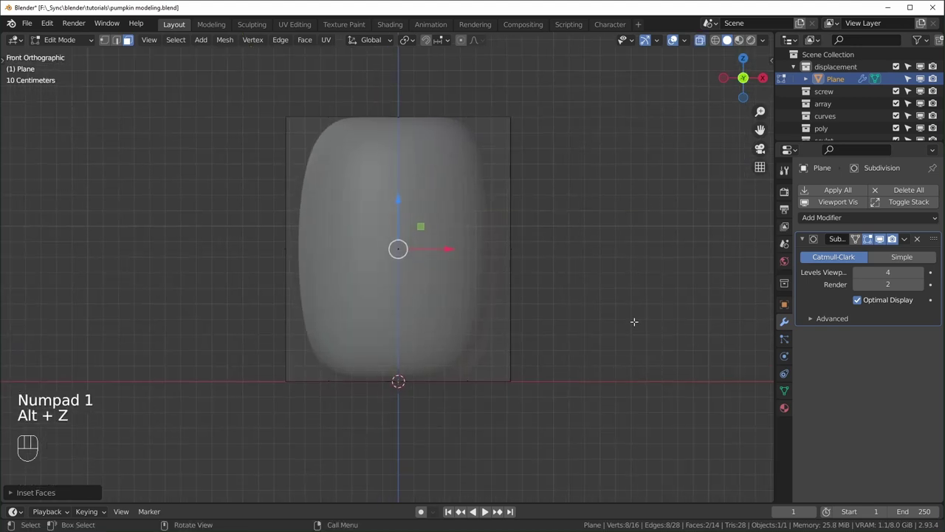
key(s)
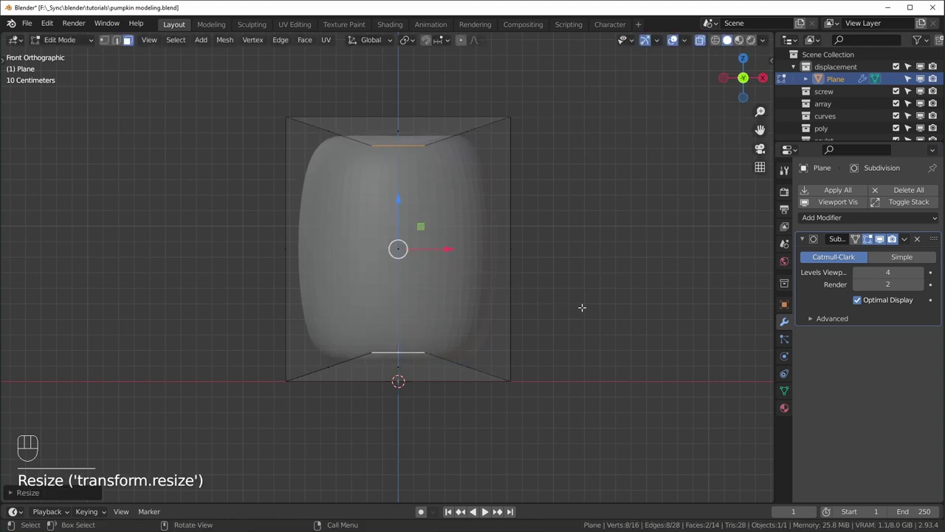
Step: Add a loop around the middle of the body and scale it outward to widen the pumpkin
key(ctrl+r)
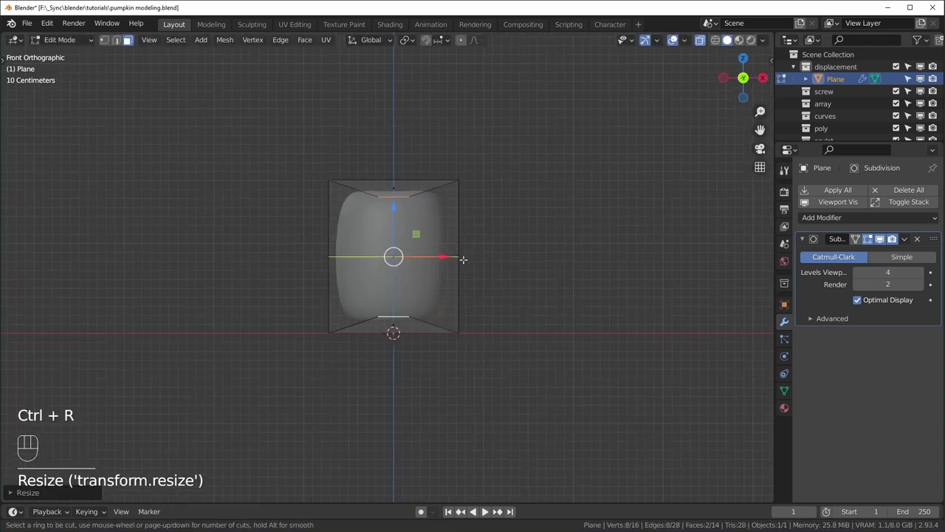
key(s)
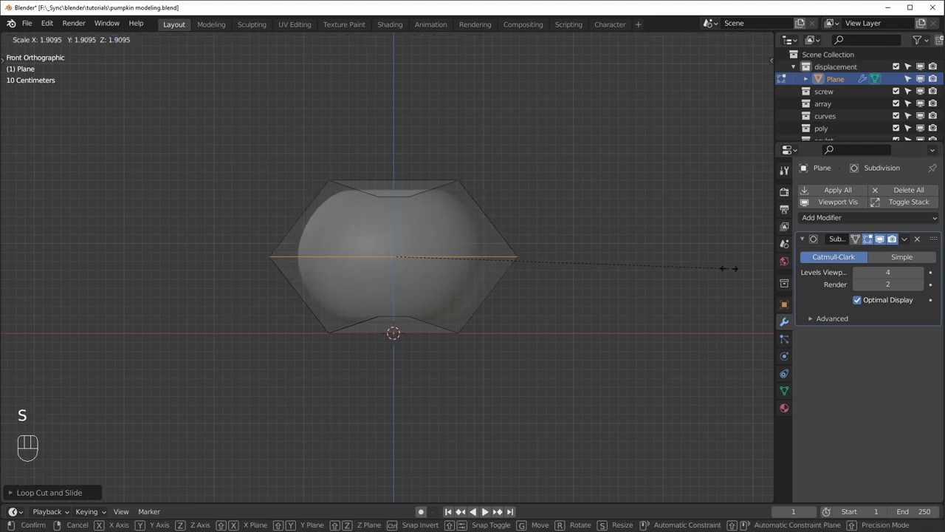
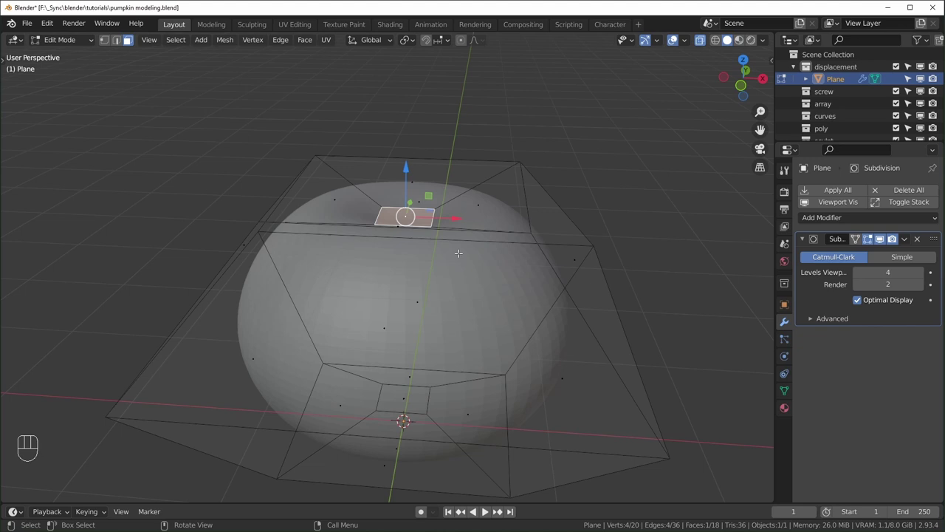
Step: Inset the small top face for the stem and inset the stem's top again to shape it
key(n)
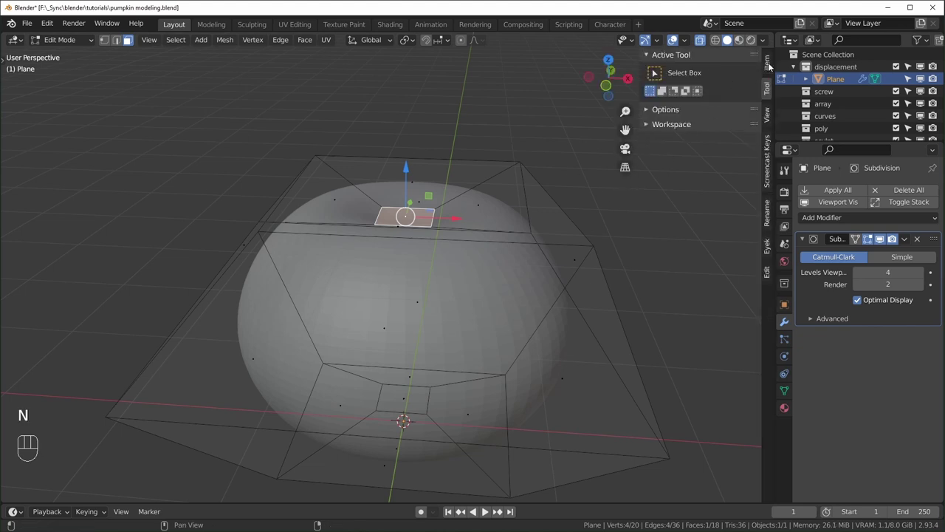
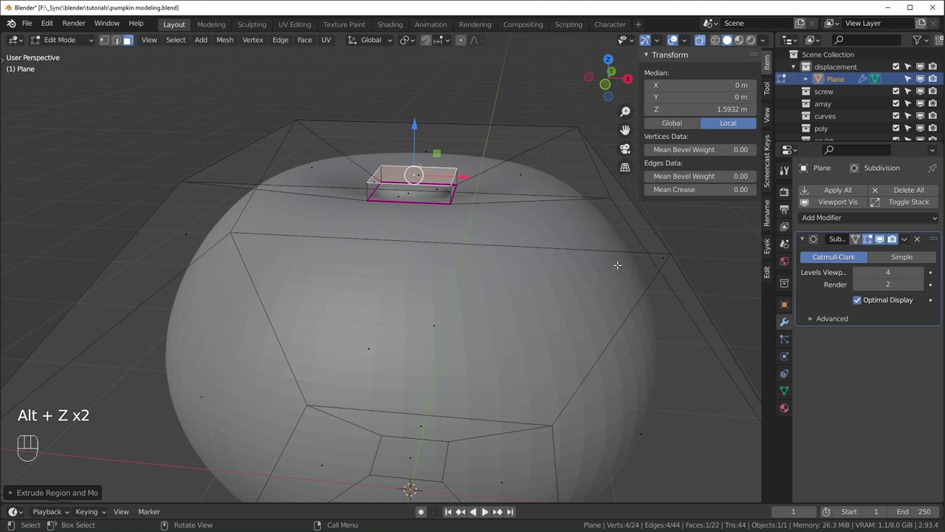
key(i)
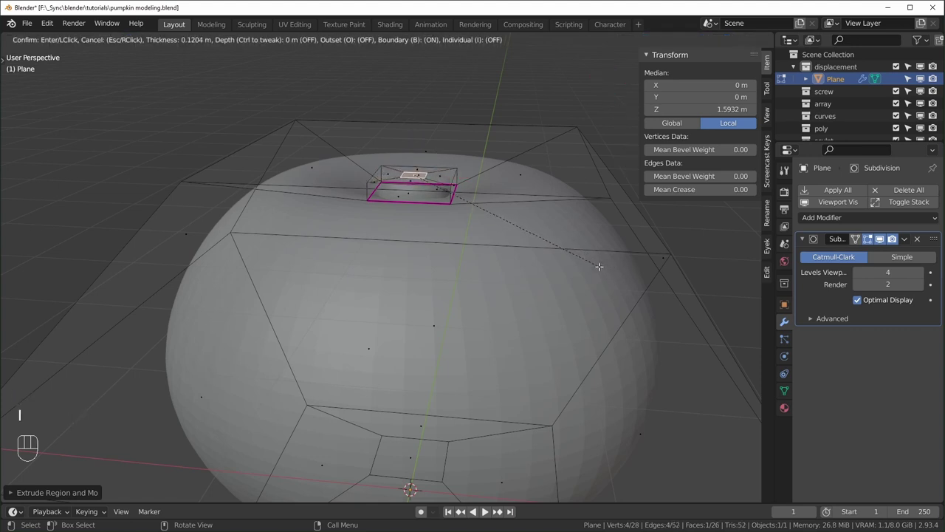
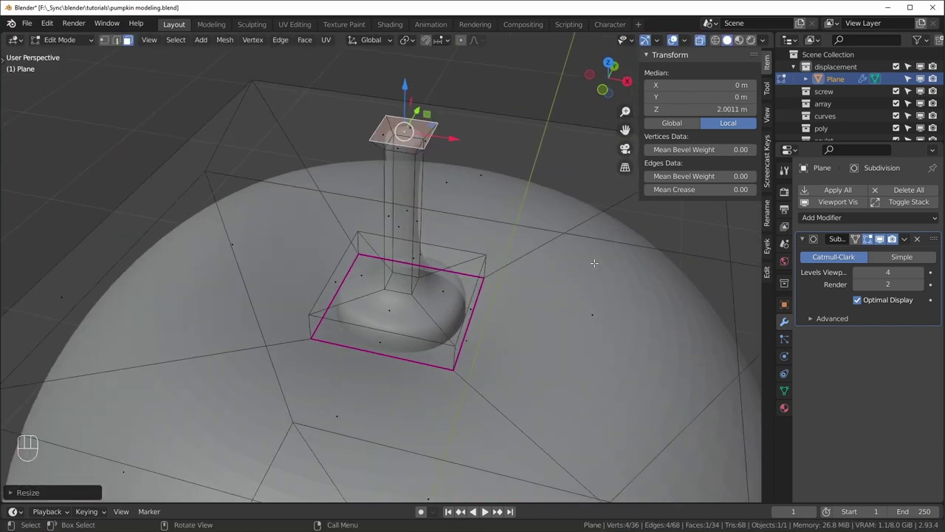
key(i)
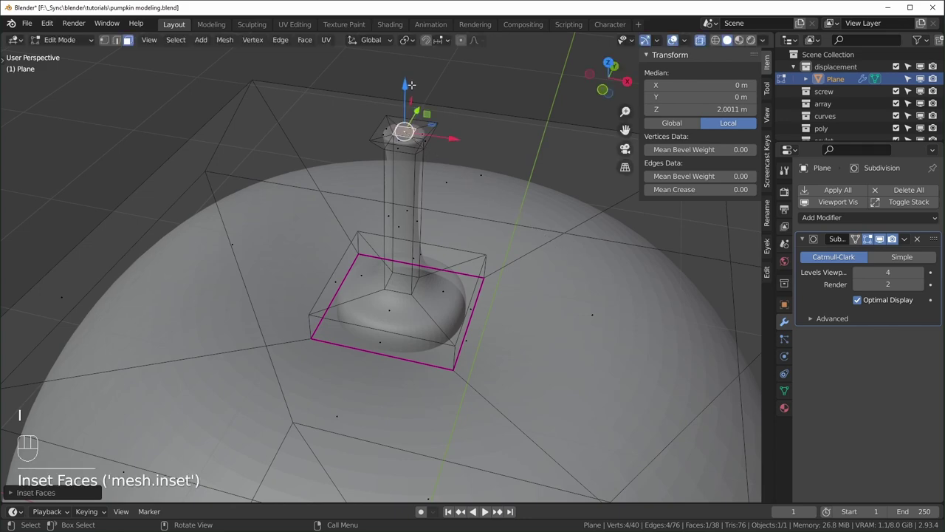
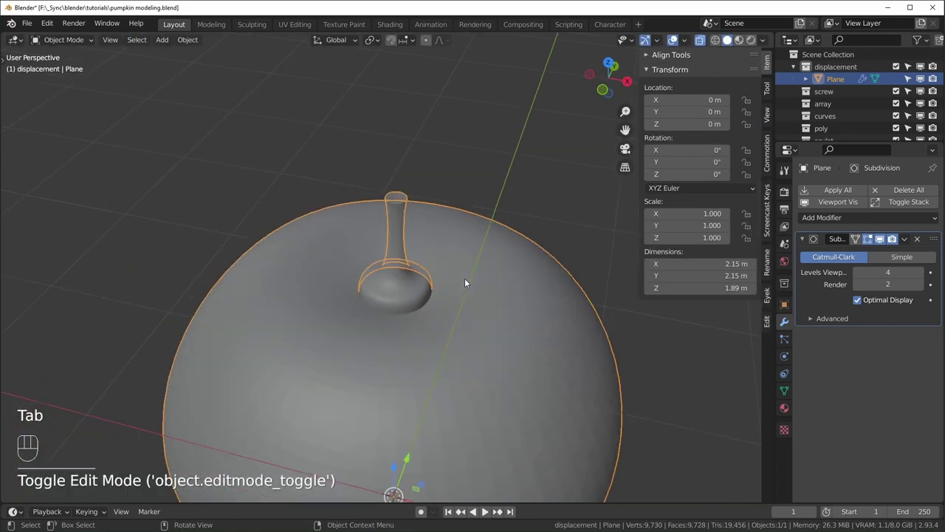
Step: Leave mesh editing and orbit to see the whole smooth pumpkin with its stem
key(alt+z)
drag(502, 344, 490, 349)
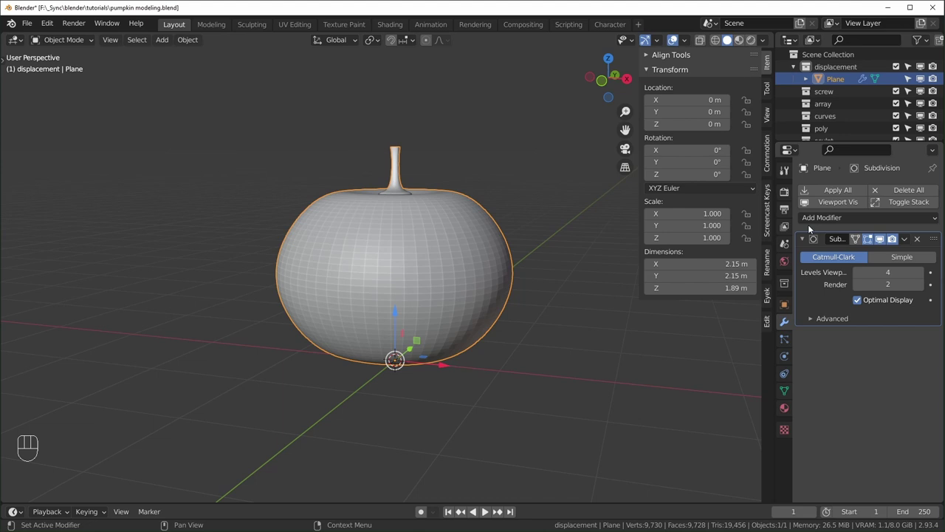
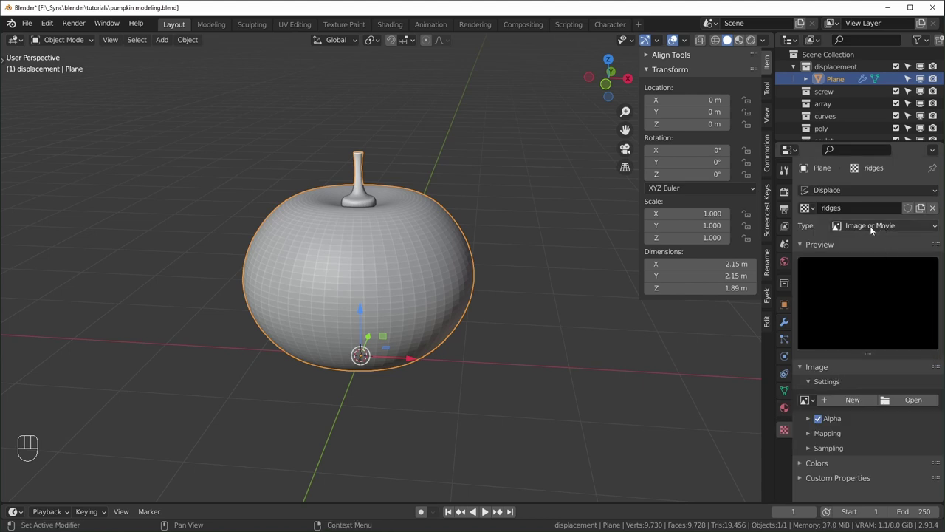
Step: Orbit around the displaced plane and view it straight from above in top orthographic
drag(875, 229, 887, 389)
drag(880, 389, 874, 480)
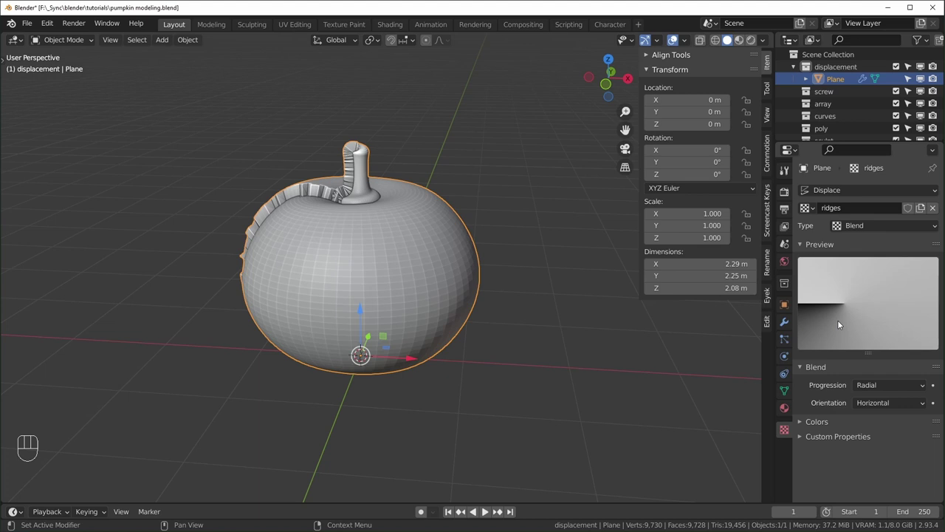
drag(353, 313, 367, 401)
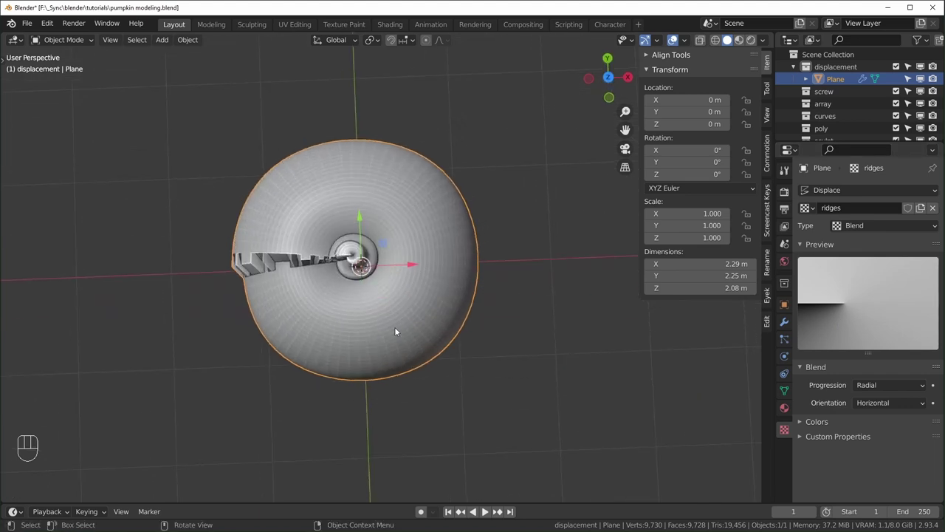
key(KP_7)
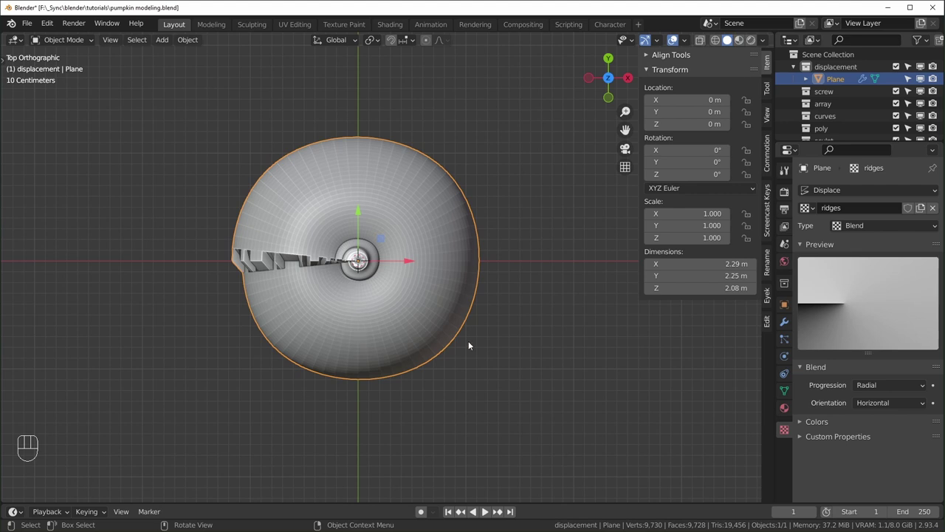
Step: Enable a colour ramp on the ridges texture and set it to switch sharply between black and white
click(806, 422)
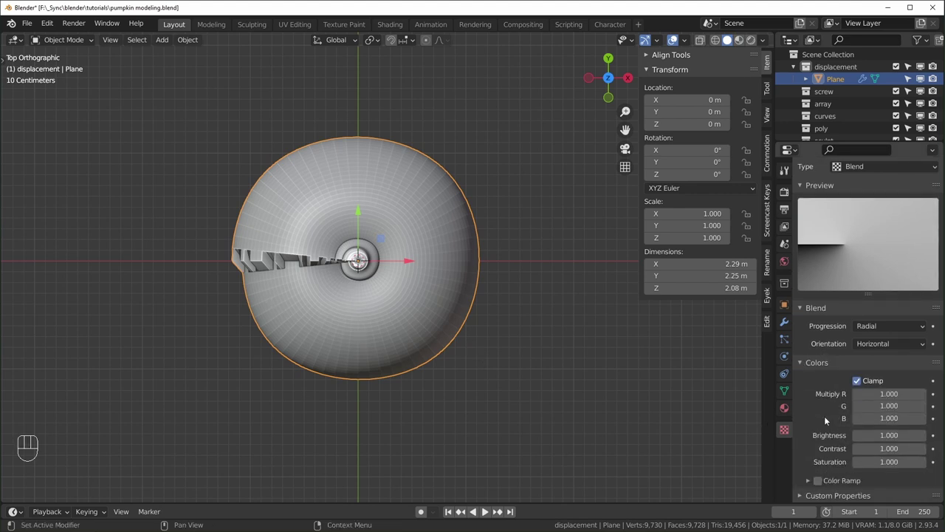
click(822, 484)
click(808, 482)
drag(936, 465, 835, 474)
key(ctrl+z)
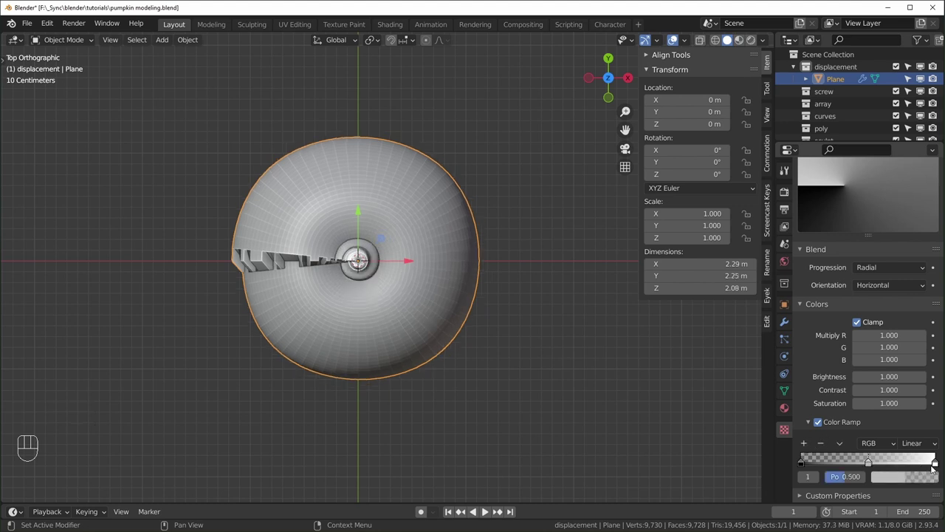
drag(938, 467, 868, 469)
drag(937, 465, 895, 453)
key(ctrl+z)
key(ctrl+z)
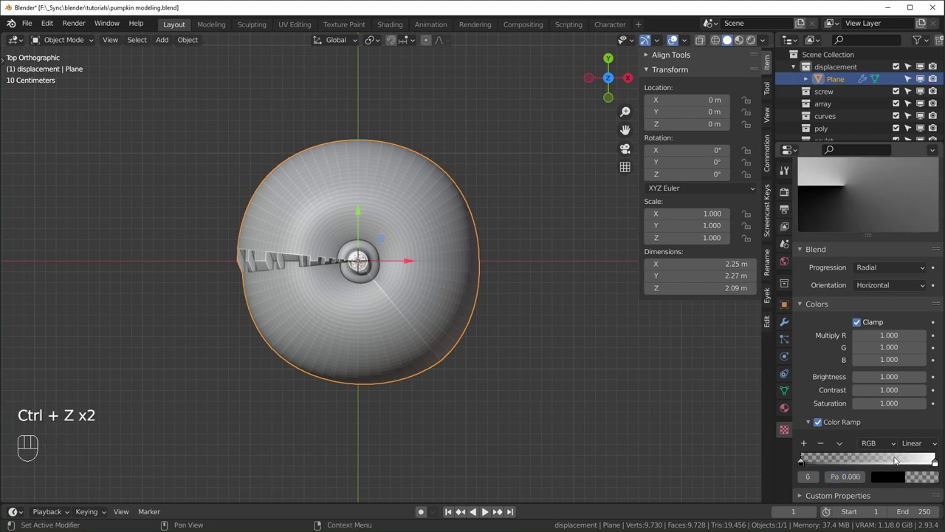
drag(918, 444, 905, 379)
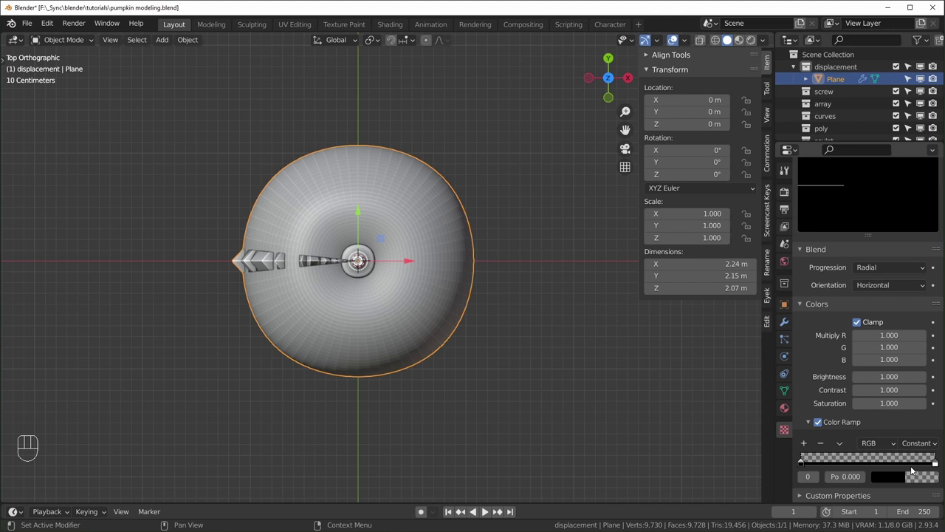
Step: Place colour stops along the ramp for each rib band and soften the transitions with easing
drag(935, 466, 809, 465)
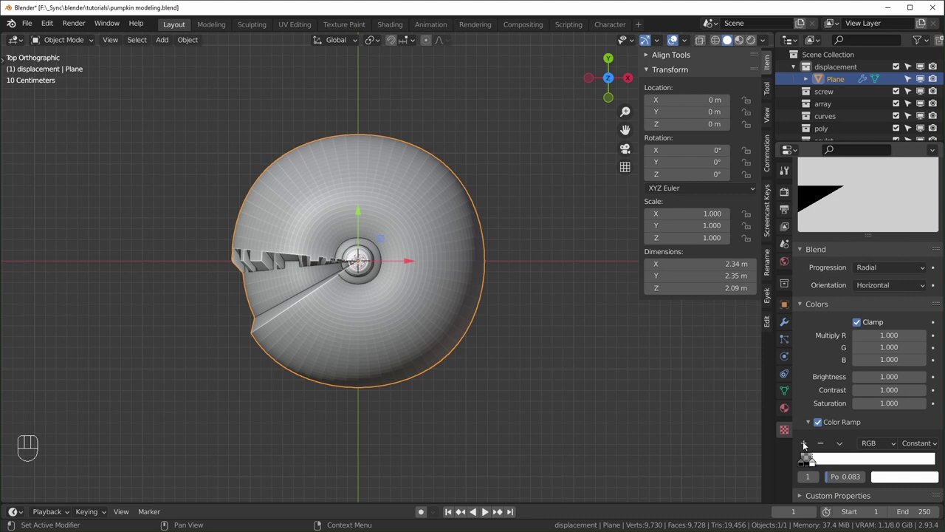
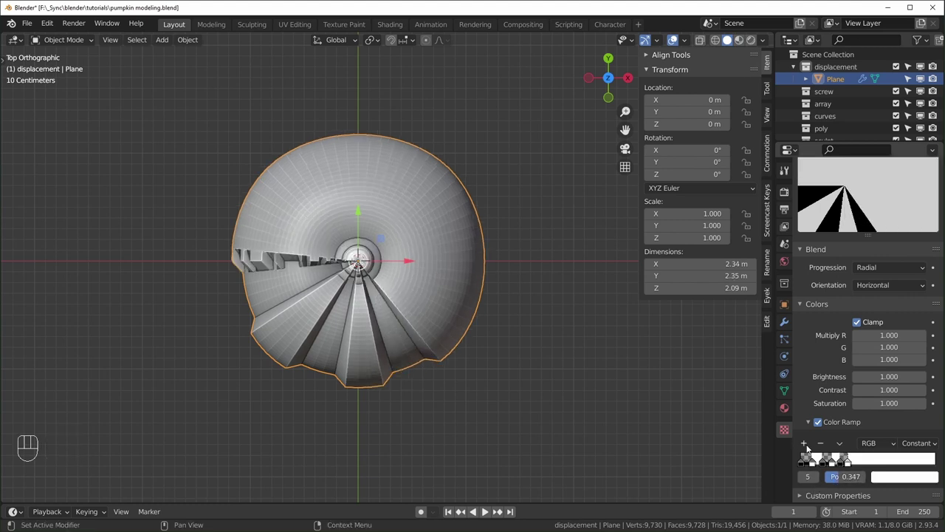
click(826, 458)
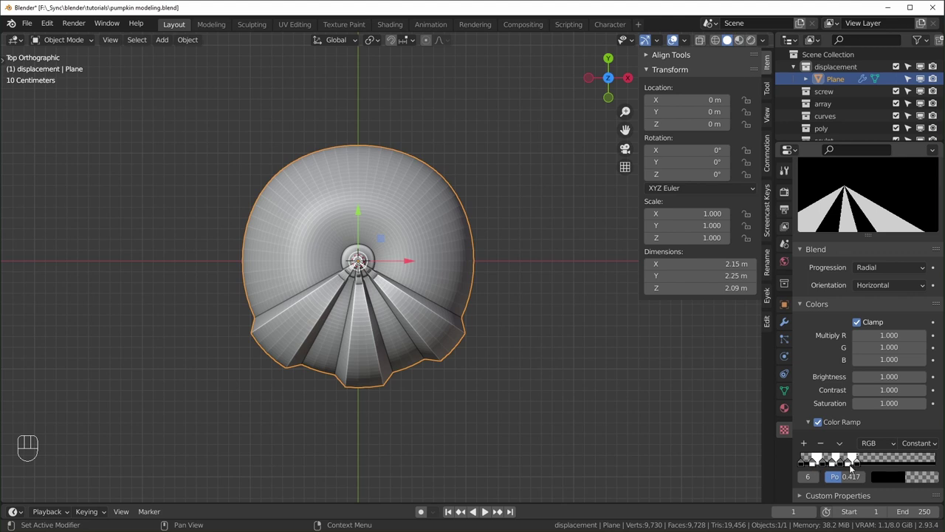
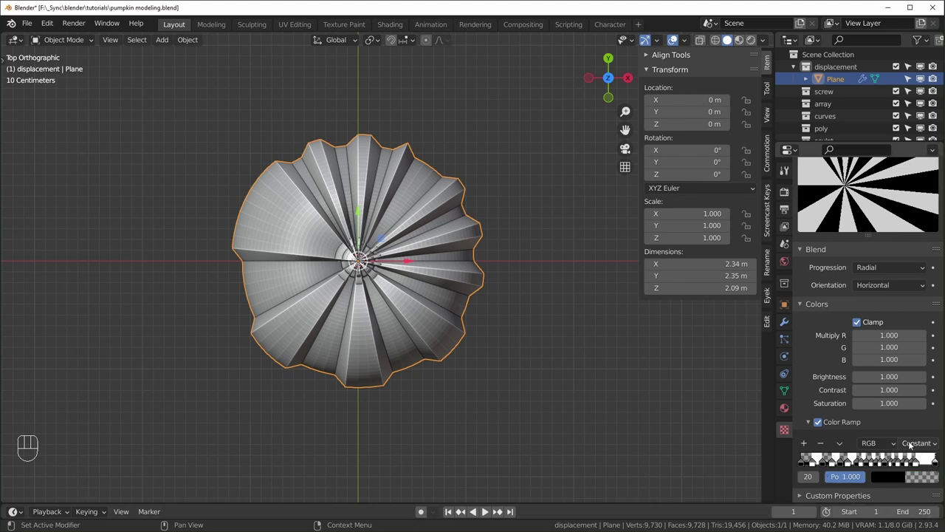
drag(929, 444, 891, 430)
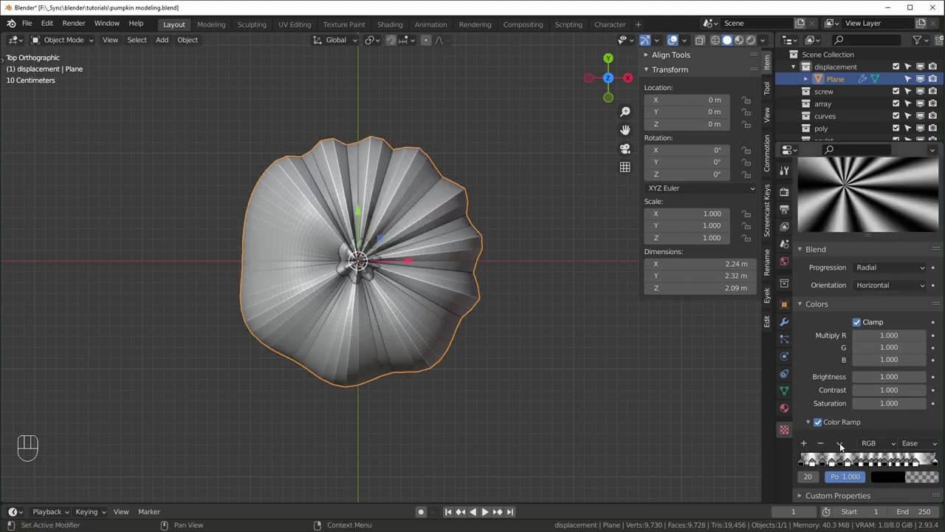
drag(842, 445, 816, 482)
drag(542, 336, 499, 304)
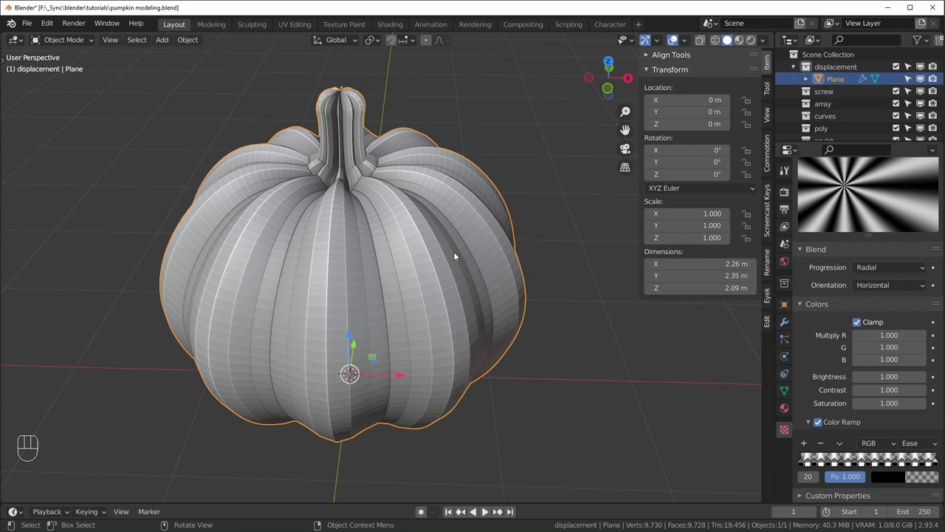
drag(339, 210, 340, 158)
drag(380, 348, 421, 329)
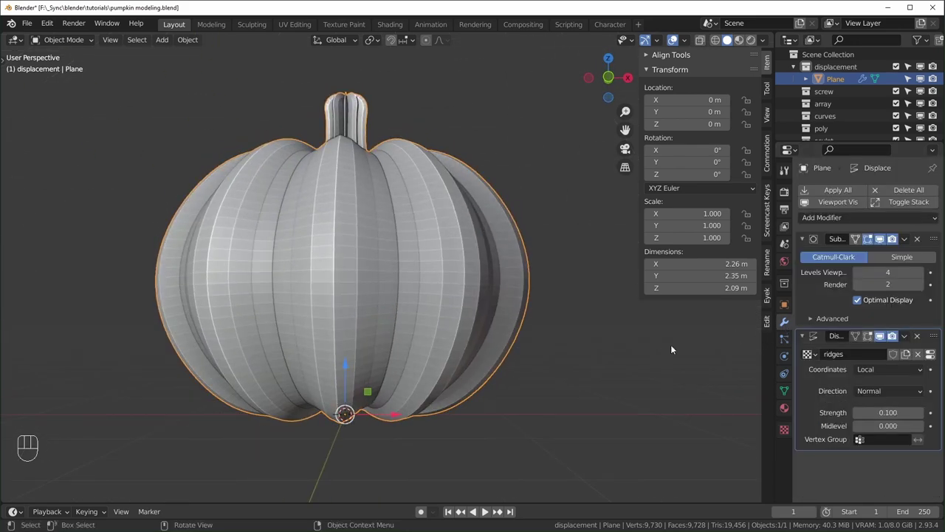
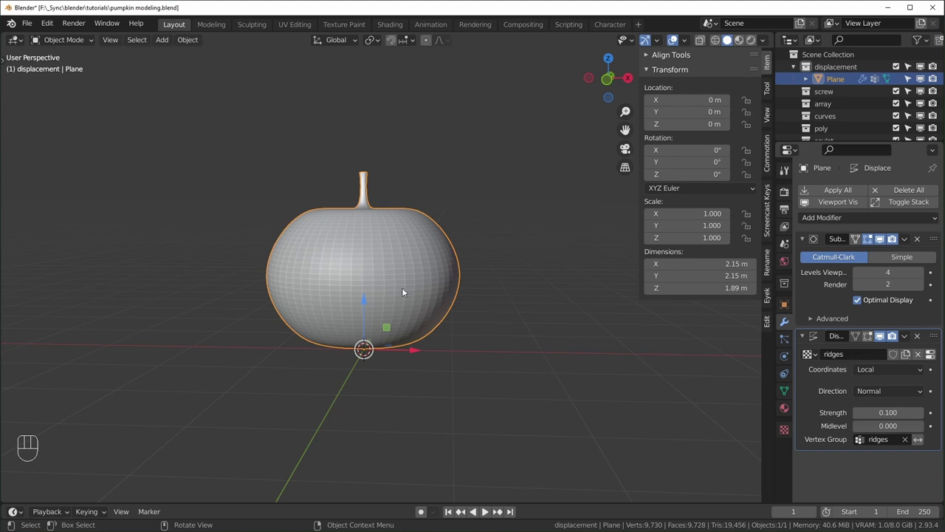
Step: Enter weight painting on the pumpkin and mirror brush strokes across the Y and Z axes
click(386, 242)
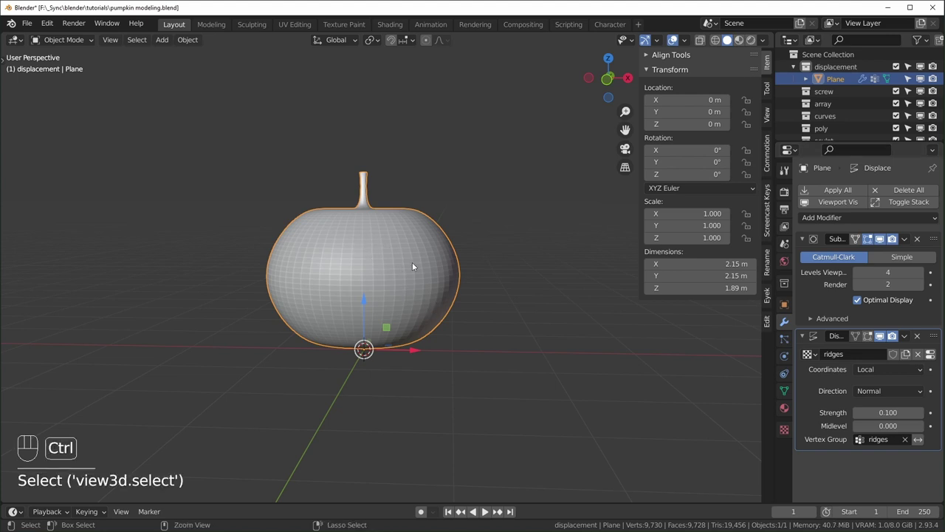
key(ctrl+Tab)
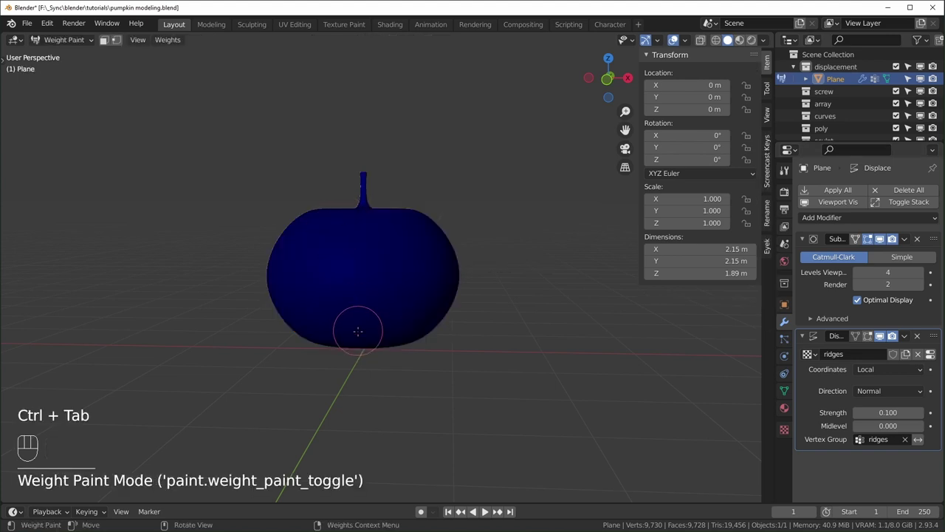
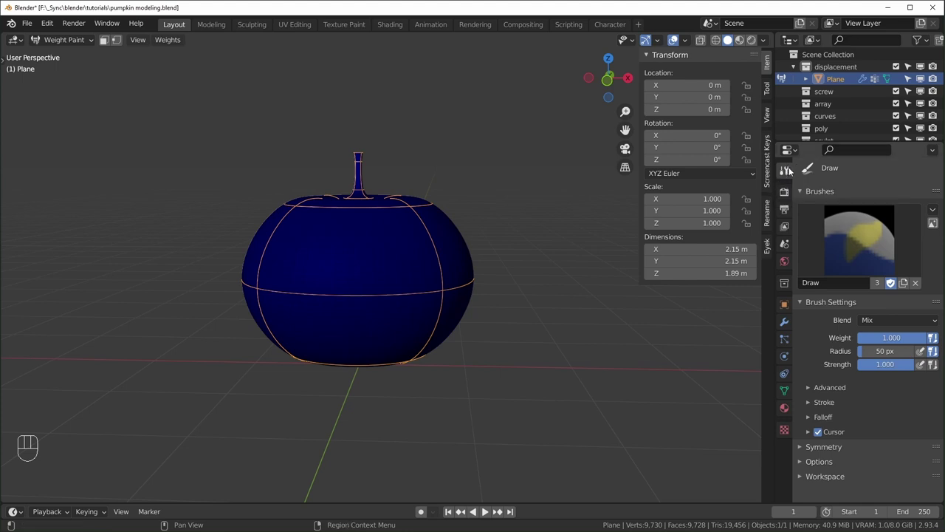
click(804, 448)
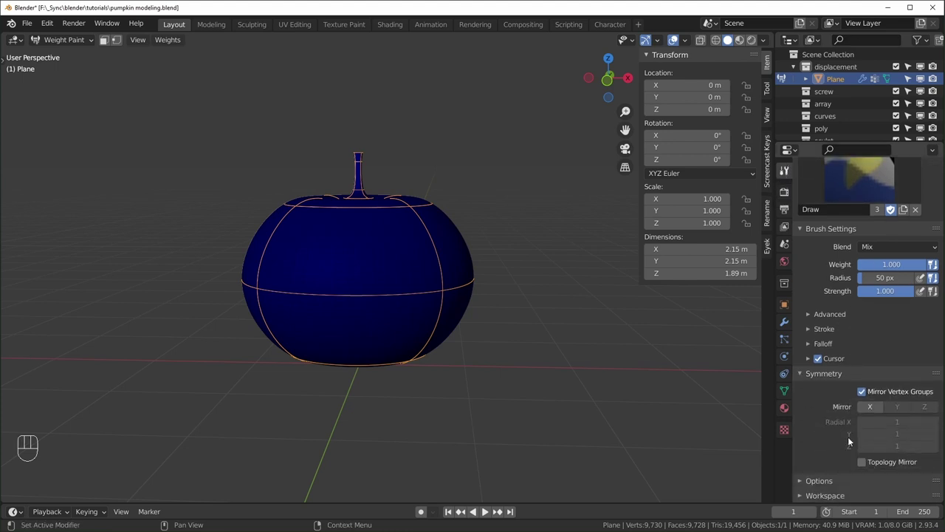
click(868, 393)
click(893, 407)
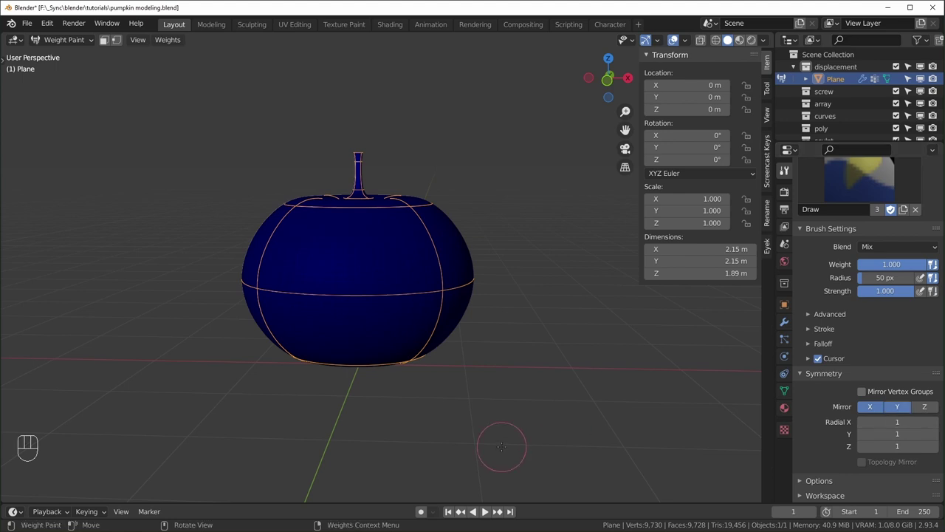
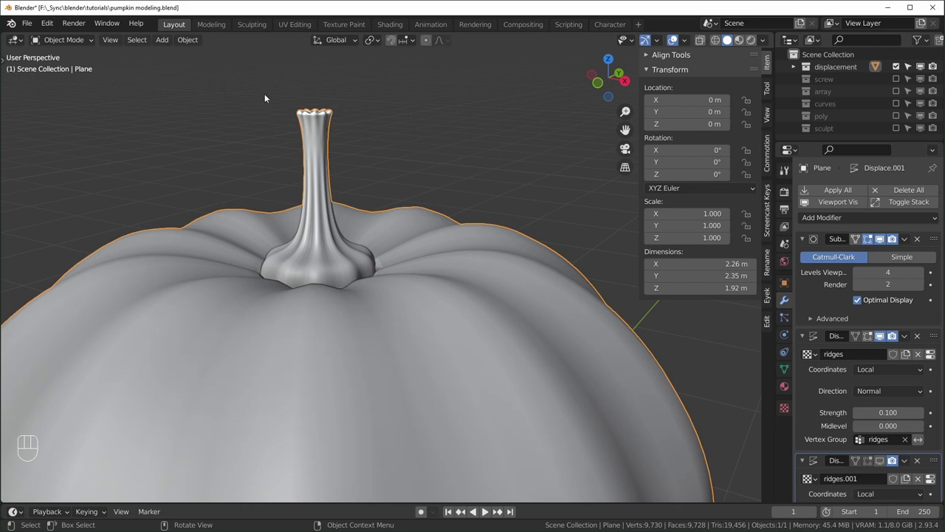
Step: Orbit and zoom out to inspect the whole finished displacement pumpkin
middle_click(357, 282)
drag(480, 221, 445, 324)
drag(462, 324, 432, 325)
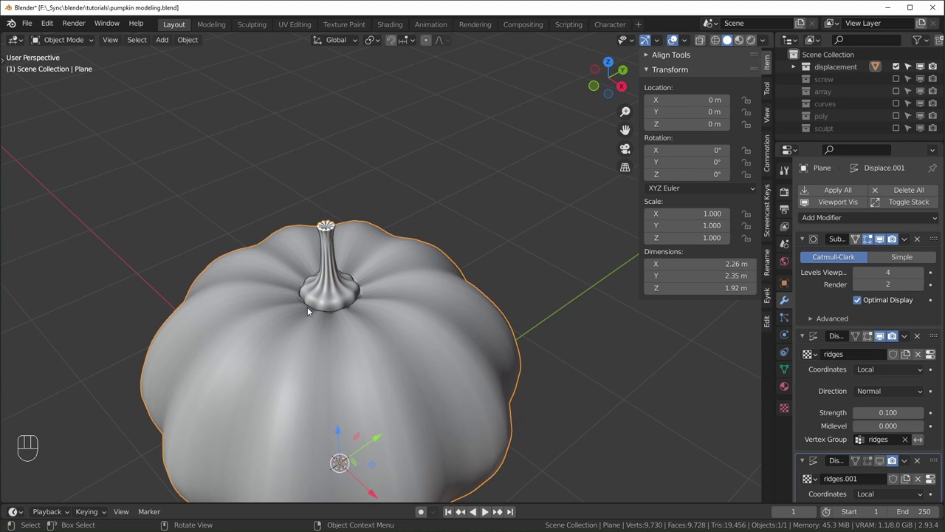
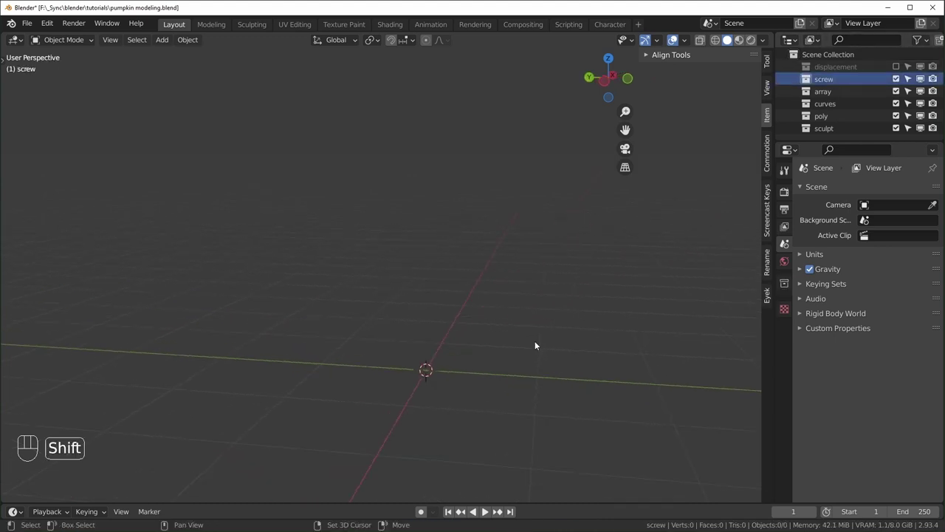
Step: Add a plane mesh in the screw collection and view it from the front
key(shift+a)
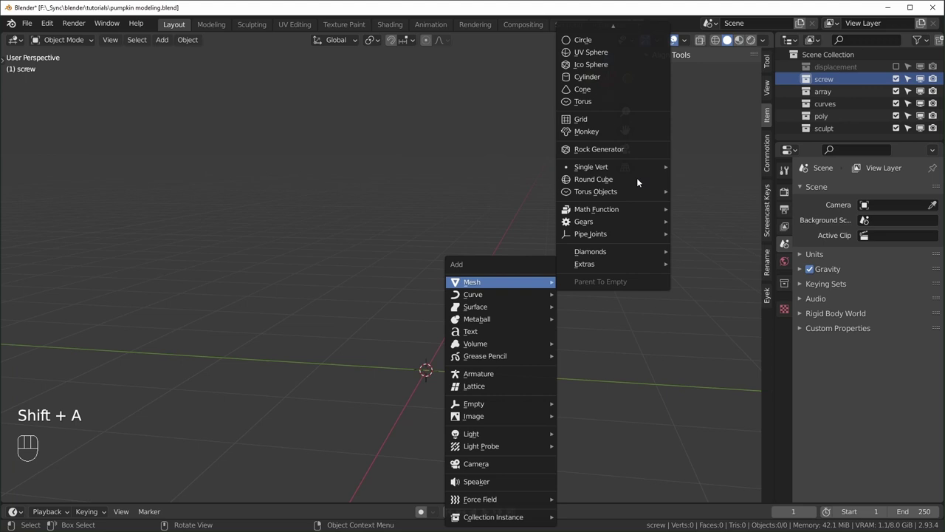
key(Tab)
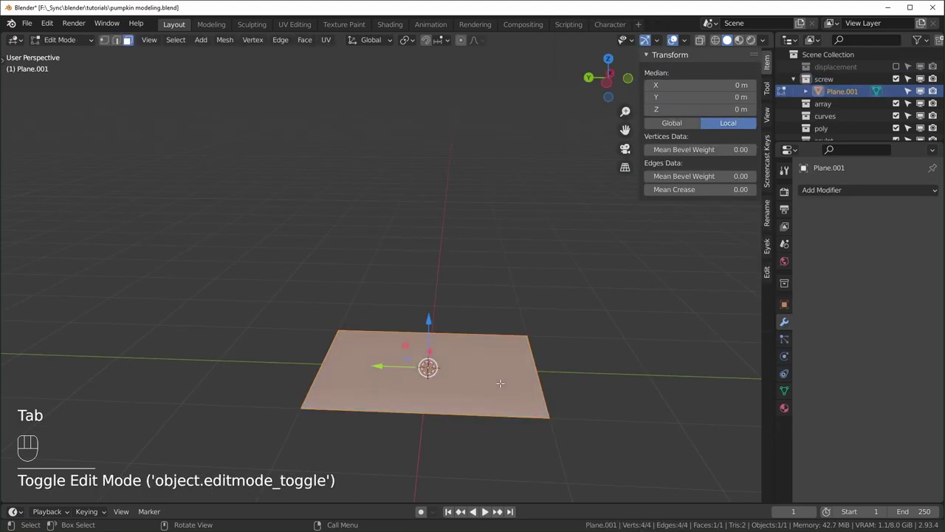
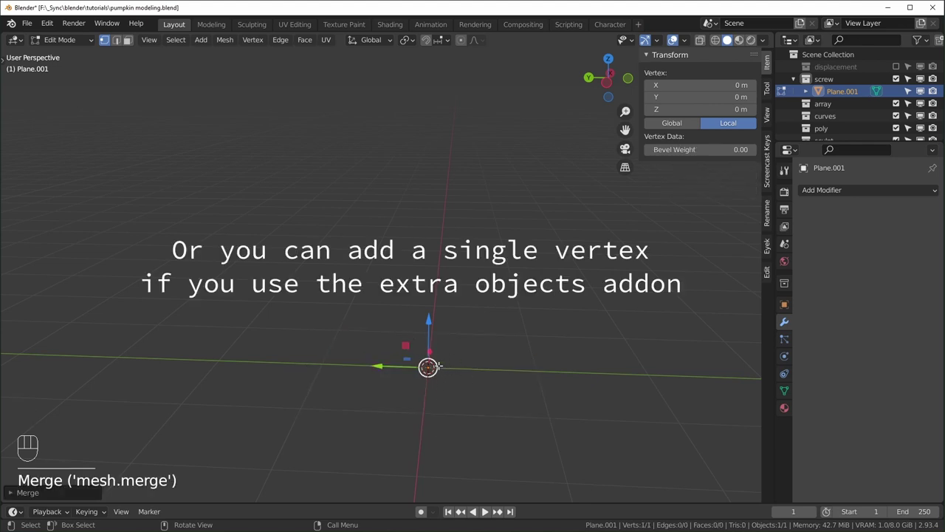
key(KP_1)
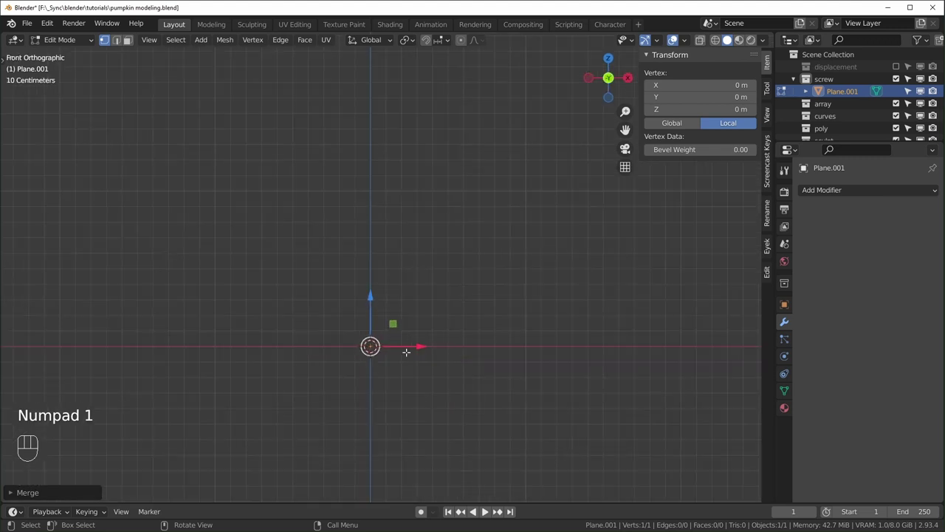
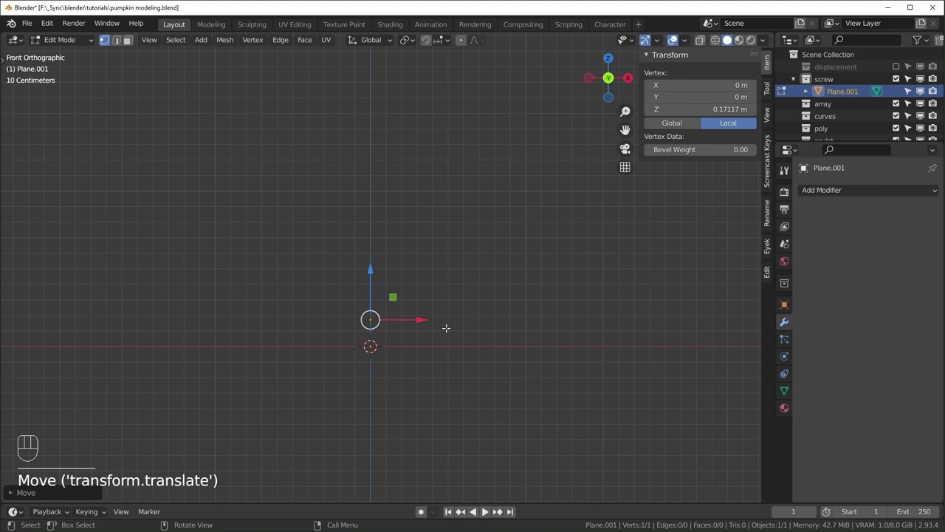
Step: Extrude the single vertex repeatedly into a multi-point pumpkin half-profile line
key(e)
key(e)
key(e)
key(e)
key(e)
key(e)
key(e)
key(e)
key(e)
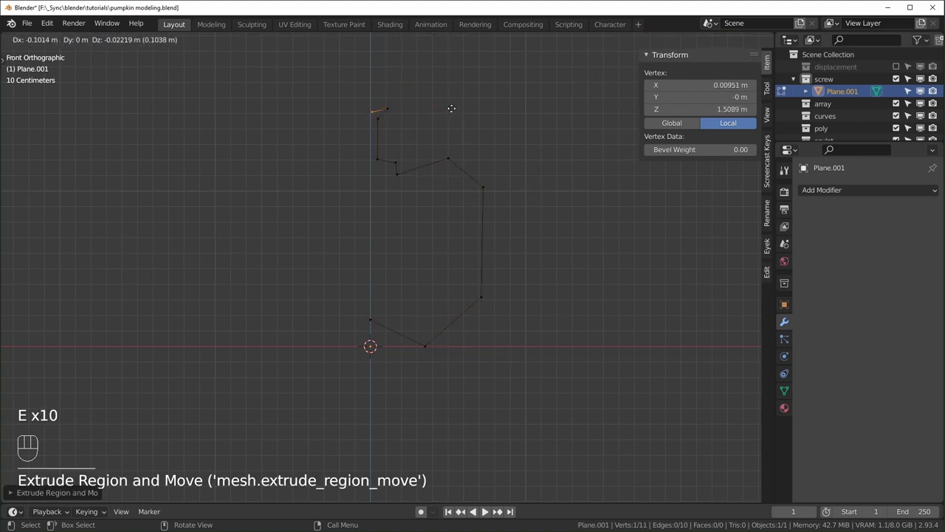
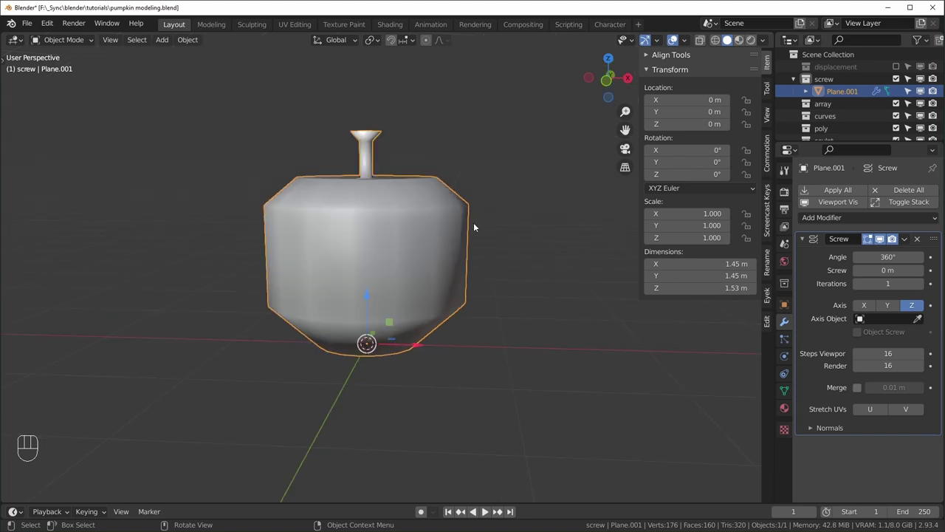
Step: Subdivide the spun body (Ctrl+4), raise screw steps to 64 and extrude a new profile point
key(ctrl+z)
key(ctrl+4)
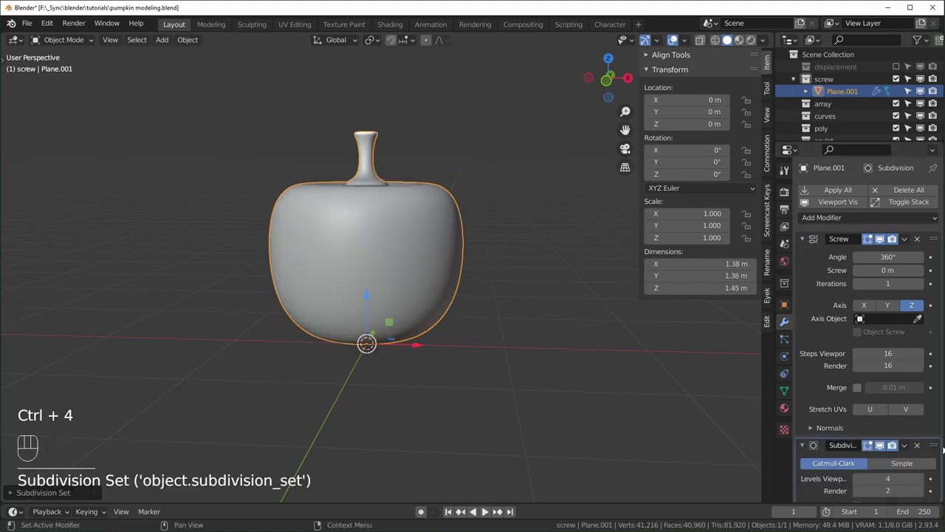
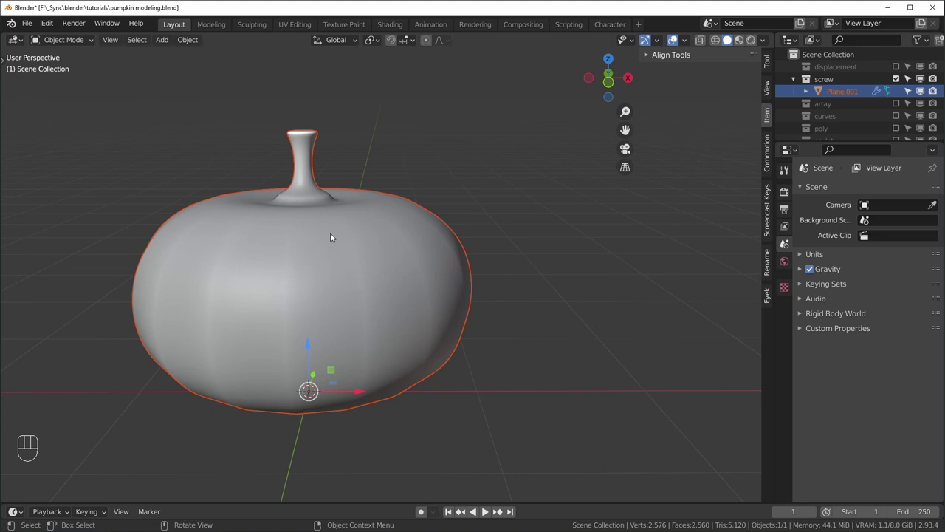
drag(407, 392, 385, 353)
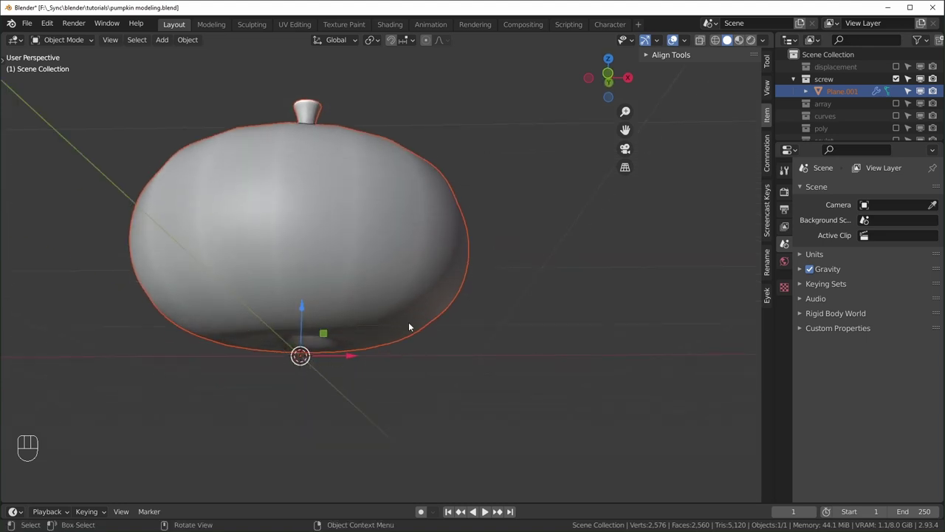
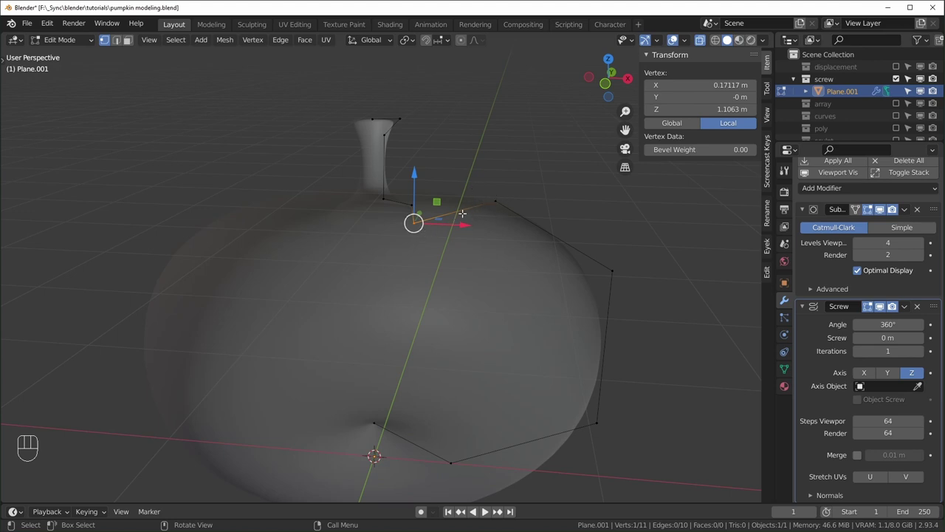
key(ctrl+r)
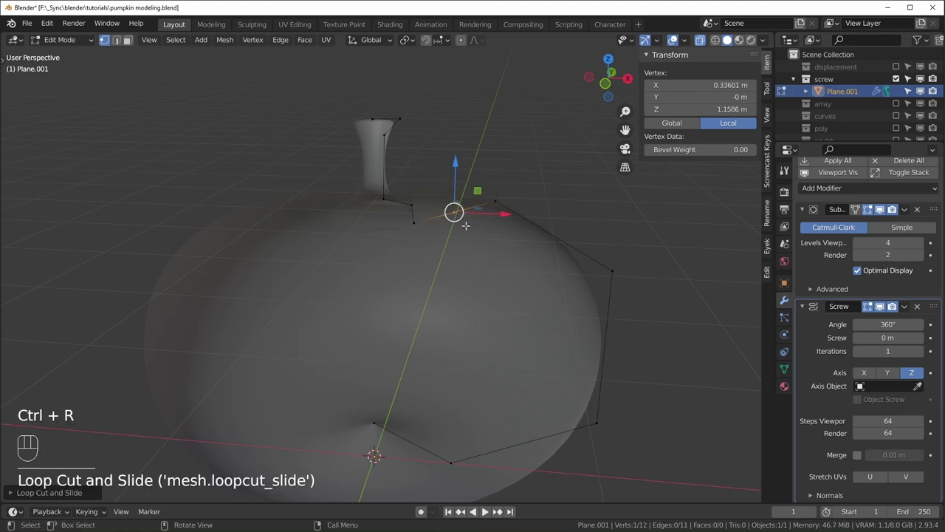
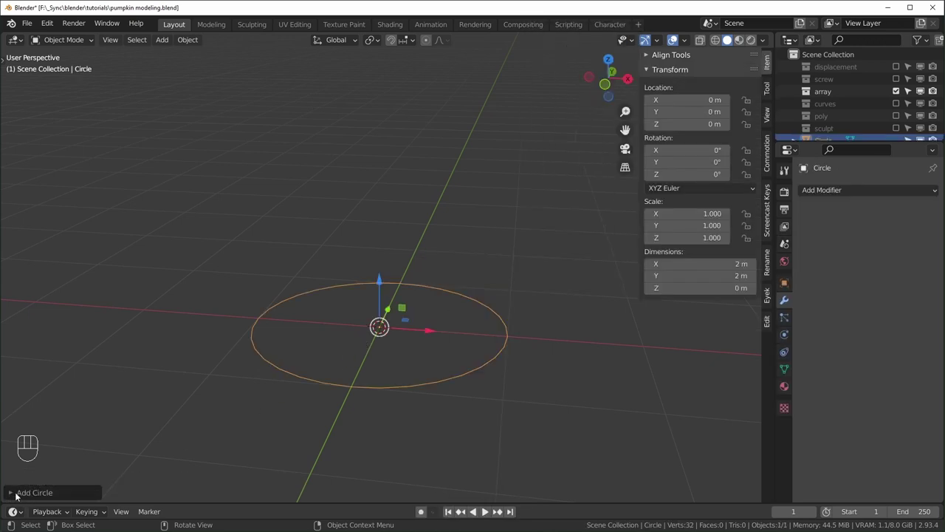
Step: Give the circle 12 vertices, apply its rotation and select all its vertices in Edit Mode
click(15, 494)
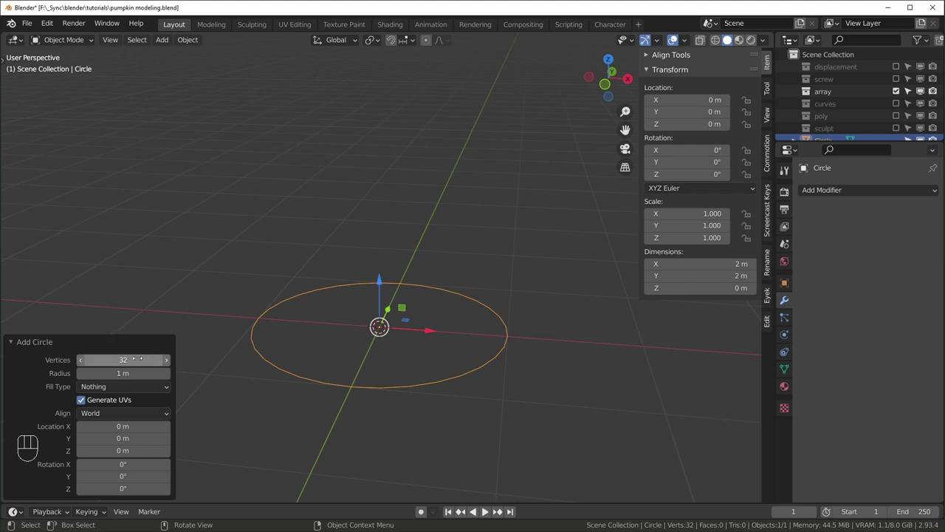
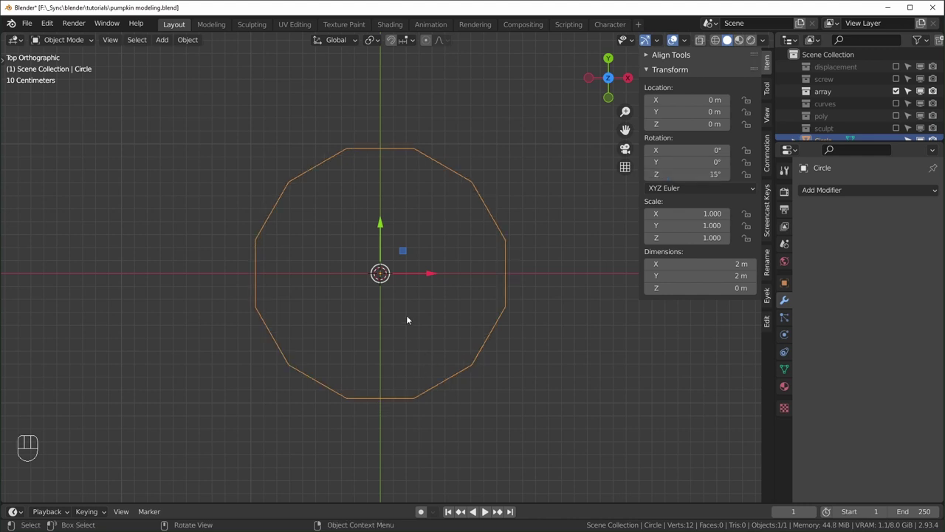
key(ctrl+a)
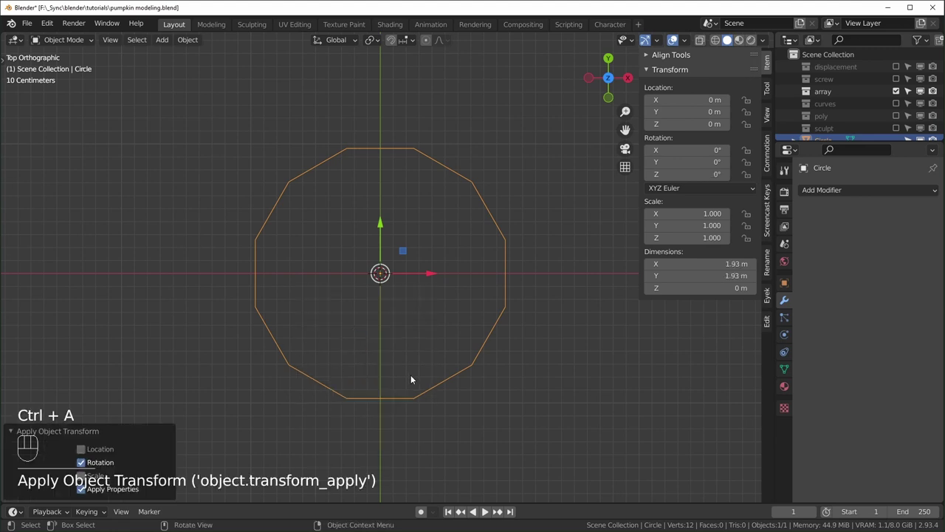
drag(415, 373, 412, 313)
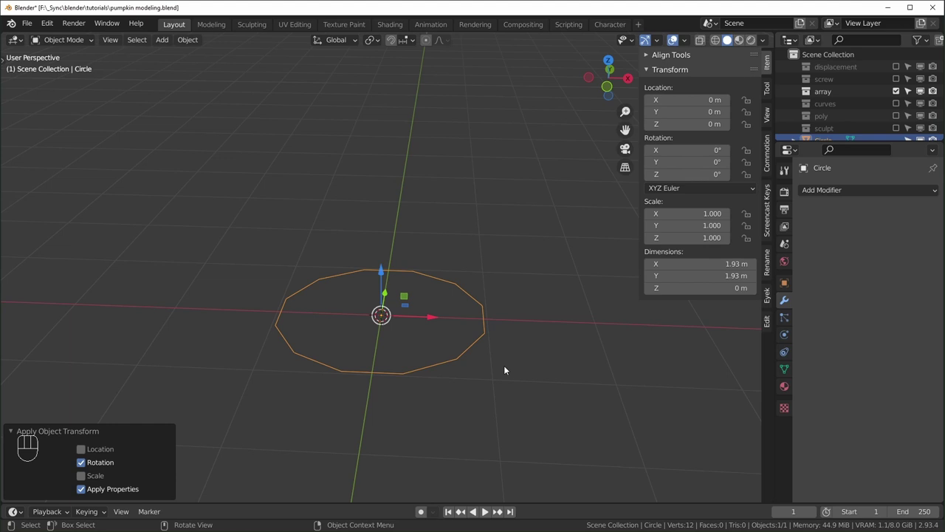
key(Tab)
key(a)
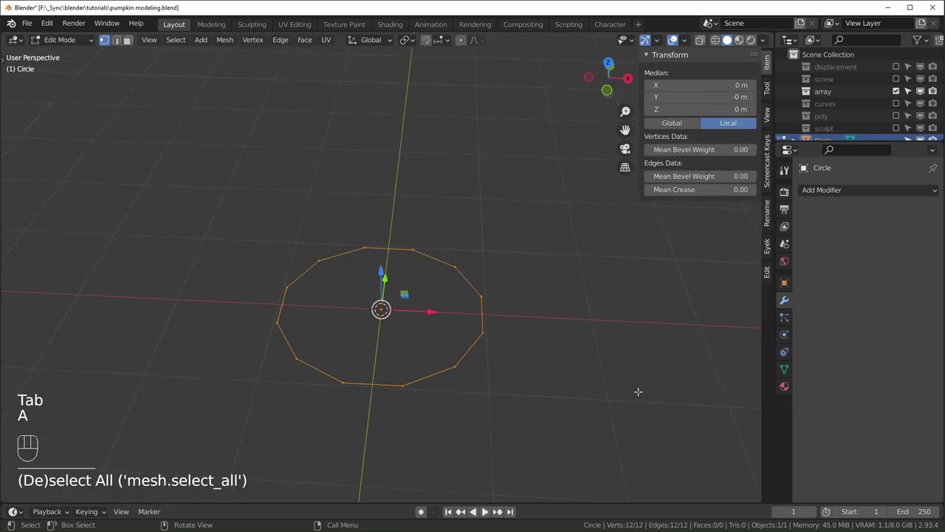
Step: Extrude the ring inward into faces, then delete all but one wedge-shaped face
key(e)
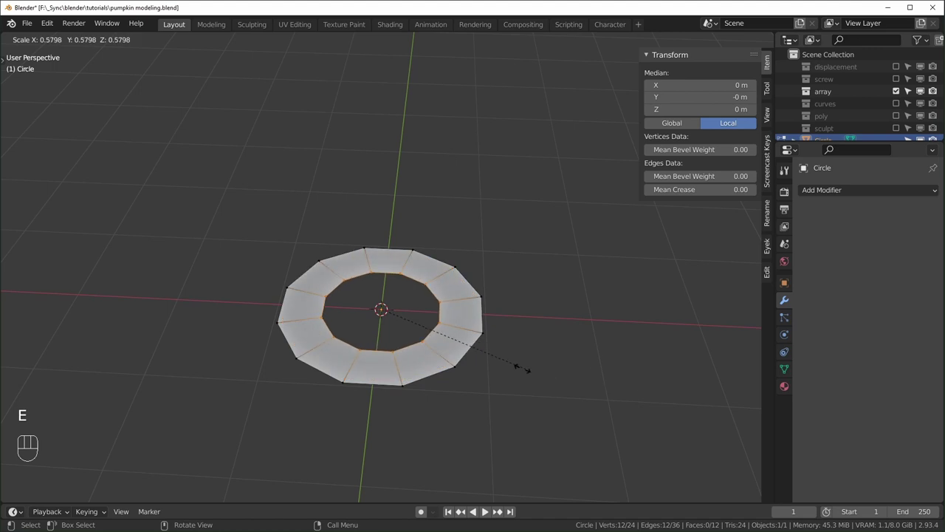
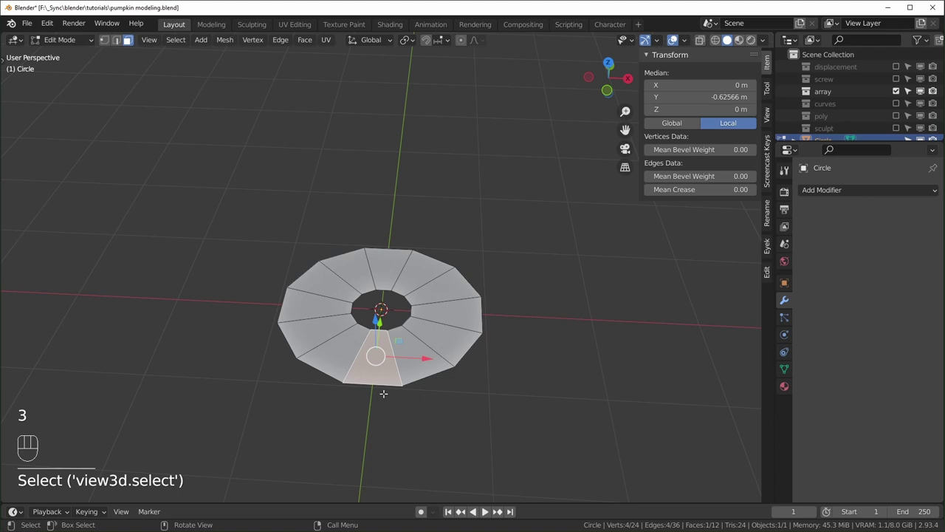
key(ctrl+i)
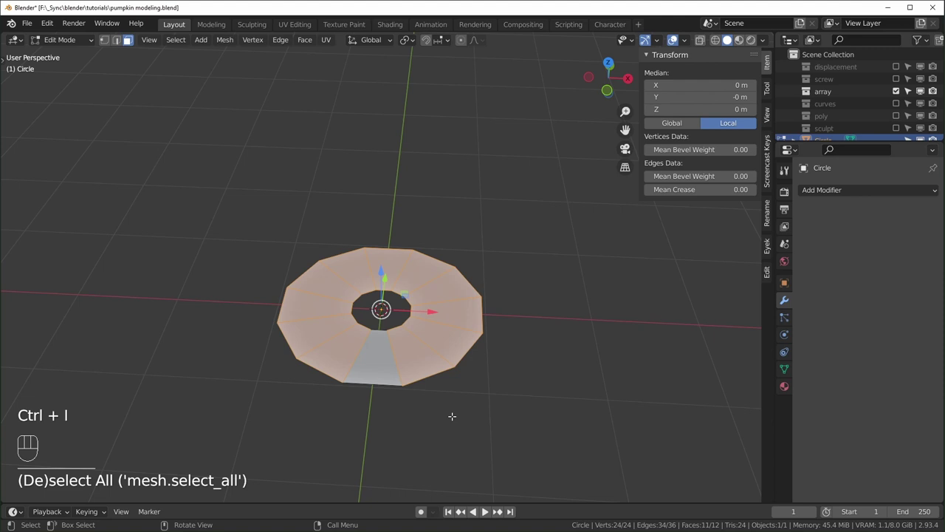
key(x)
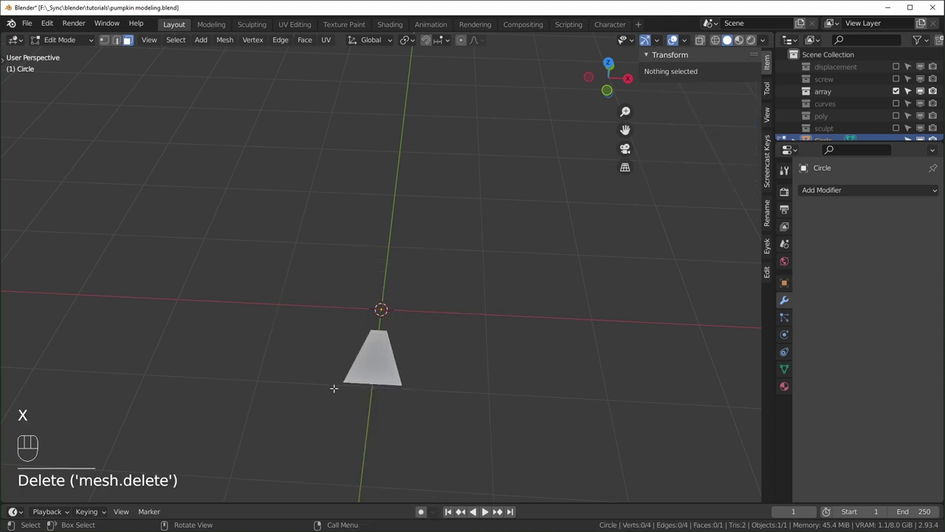
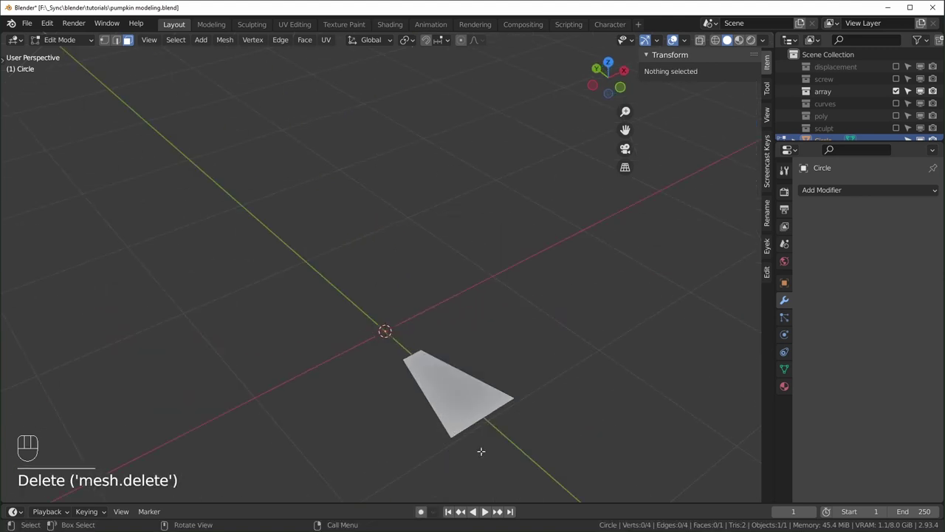
middle_click(420, 337)
key(Tab)
drag(486, 372, 461, 334)
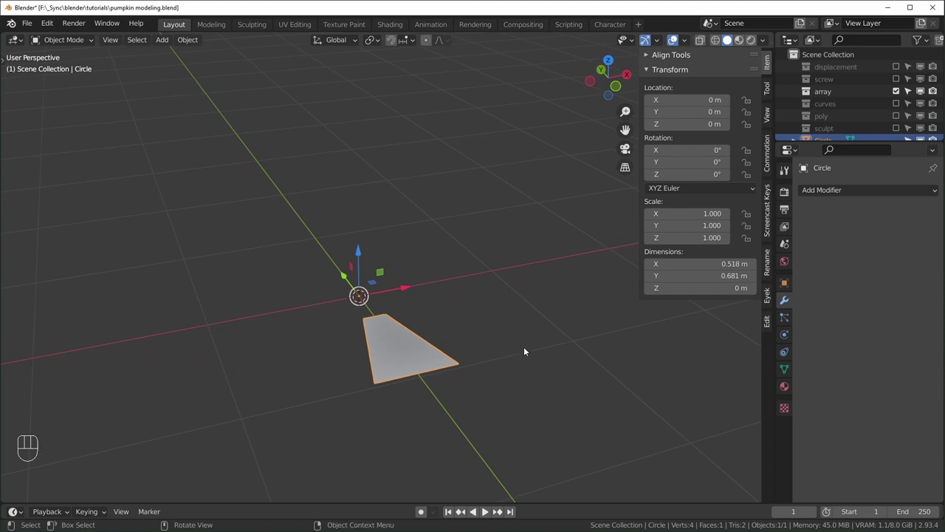
Step: Array the wedge twelve times around an Empty with merge enabled and subdivision (Ctrl+4)
key(shift+a)
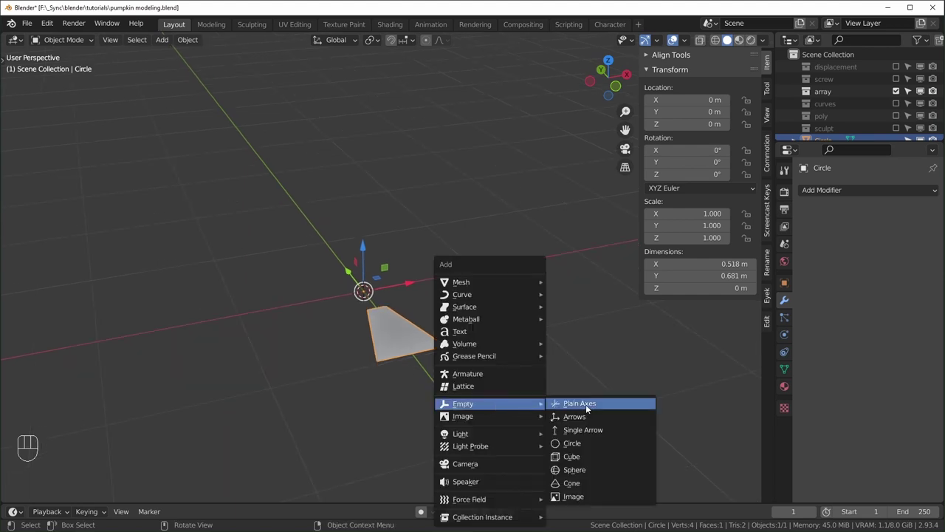
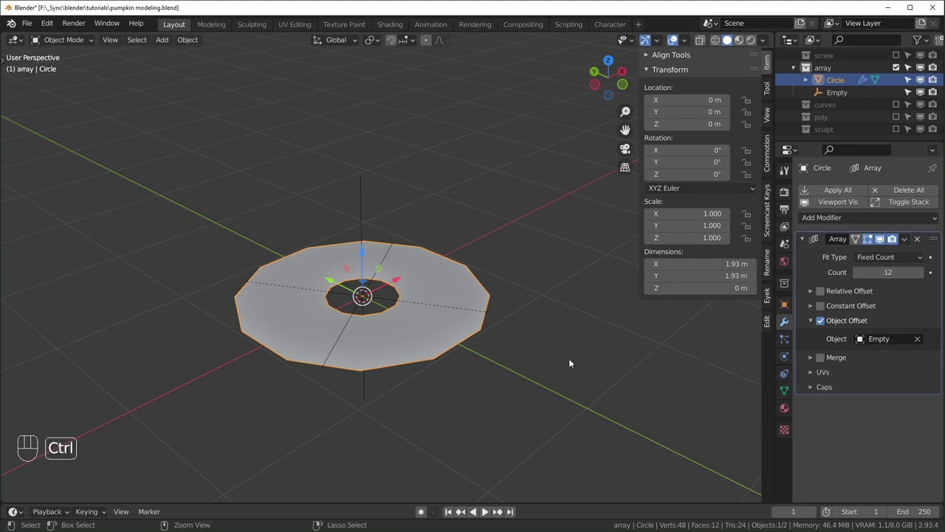
key(ctrl+4)
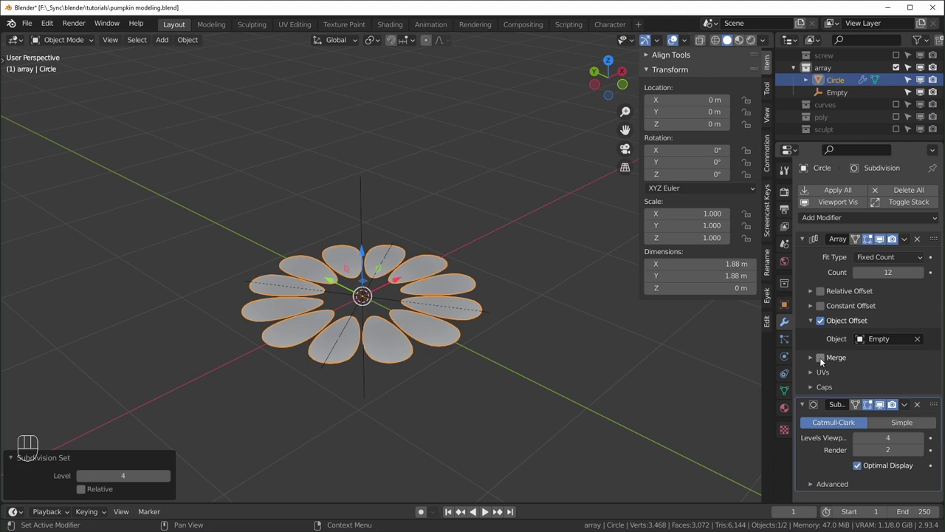
click(823, 360)
click(814, 360)
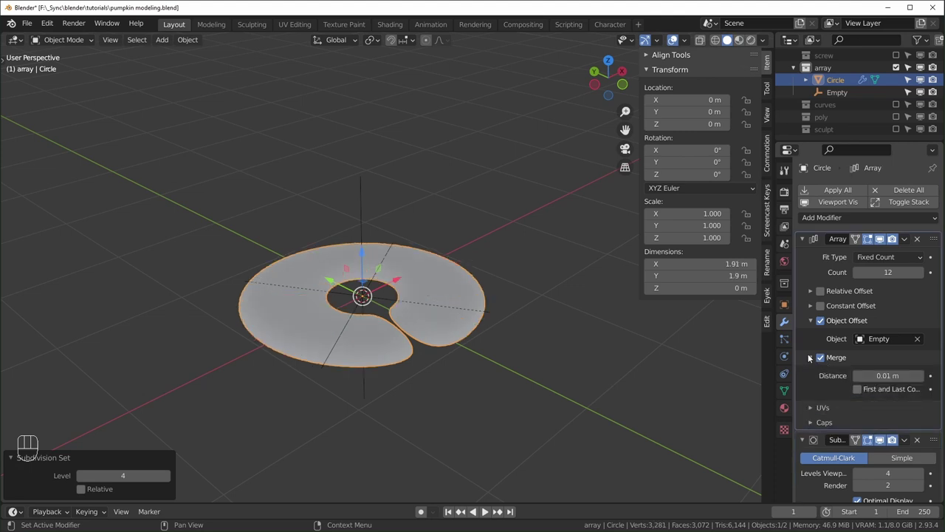
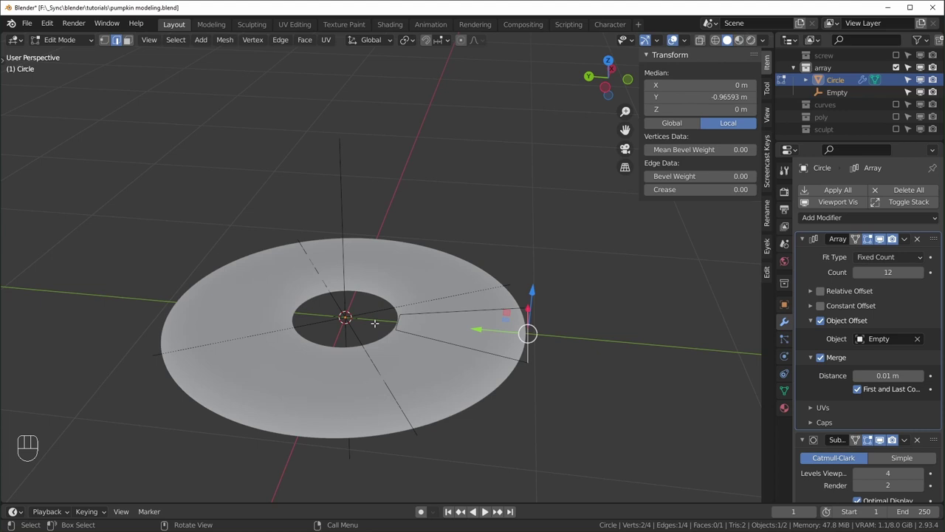
Step: Scale and move the profile vertices from the side view to round out a squat pumpkin body
key(shift+s)
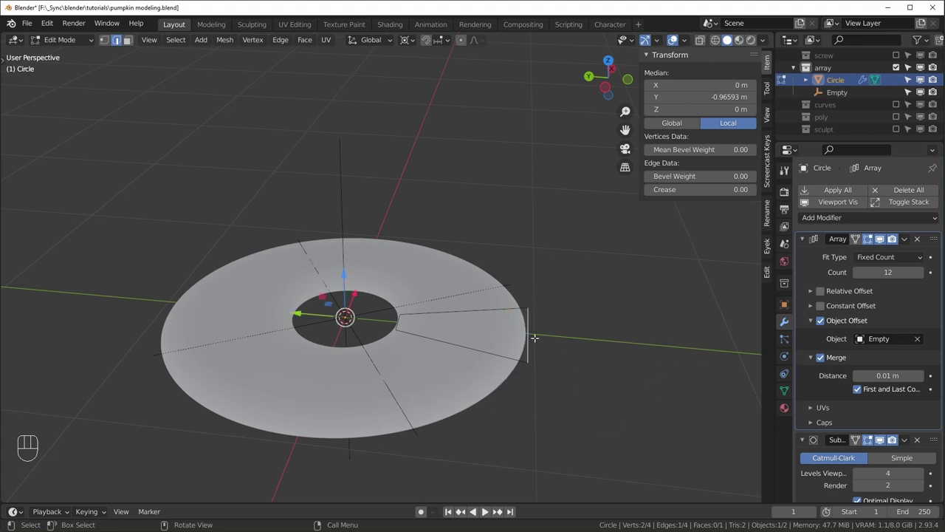
key(s)
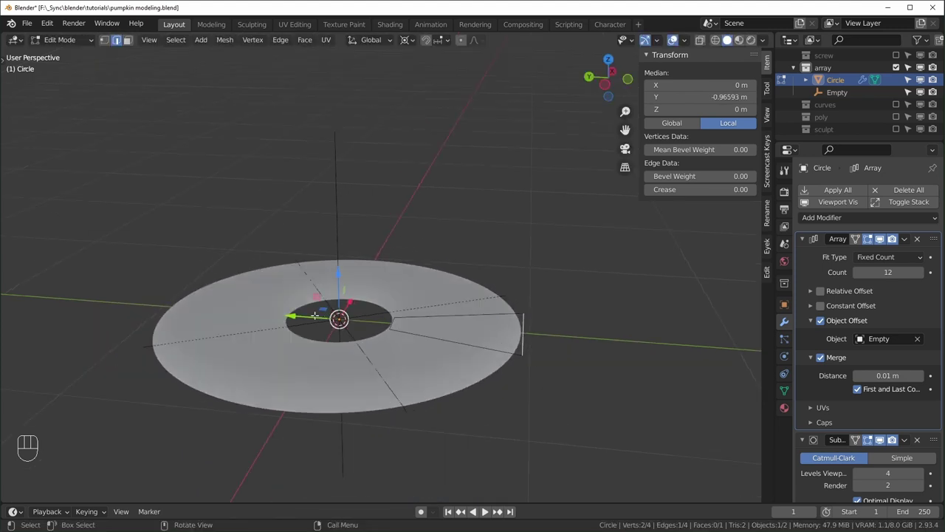
key(s)
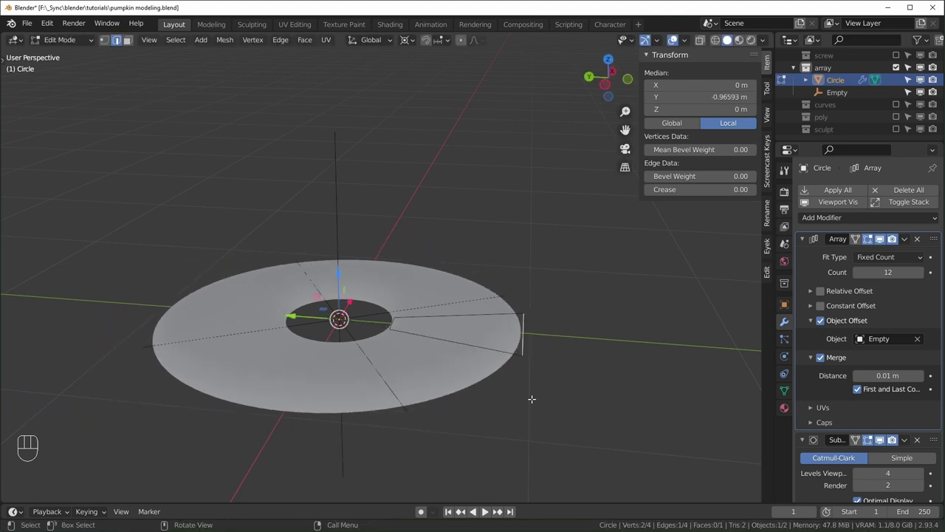
key(KP_3)
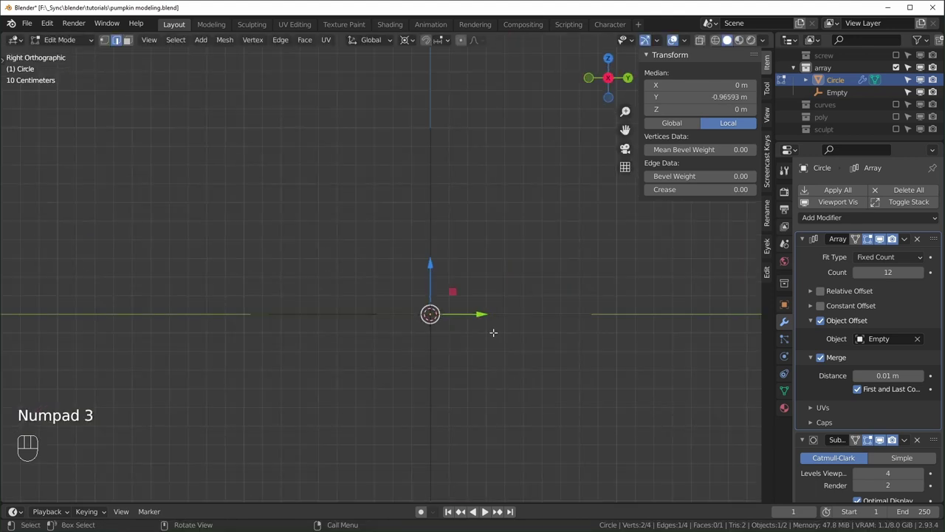
key(alt+z)
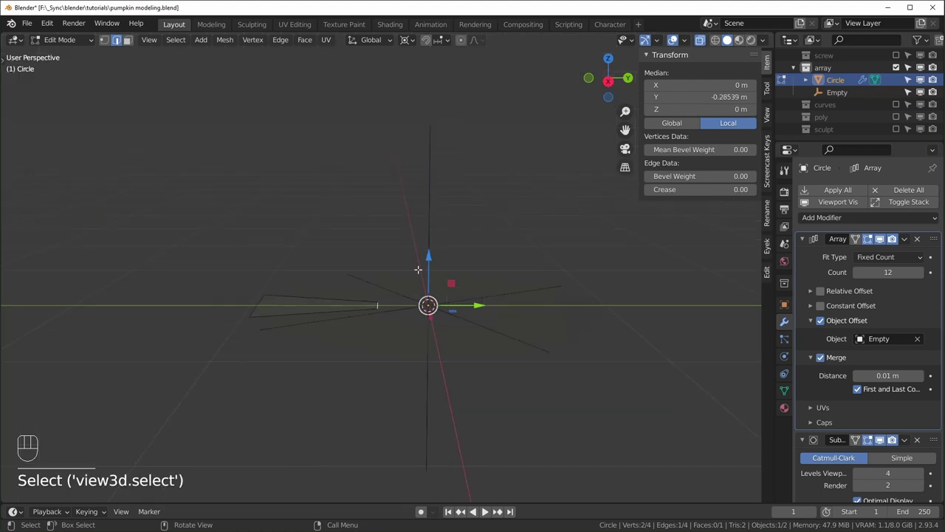
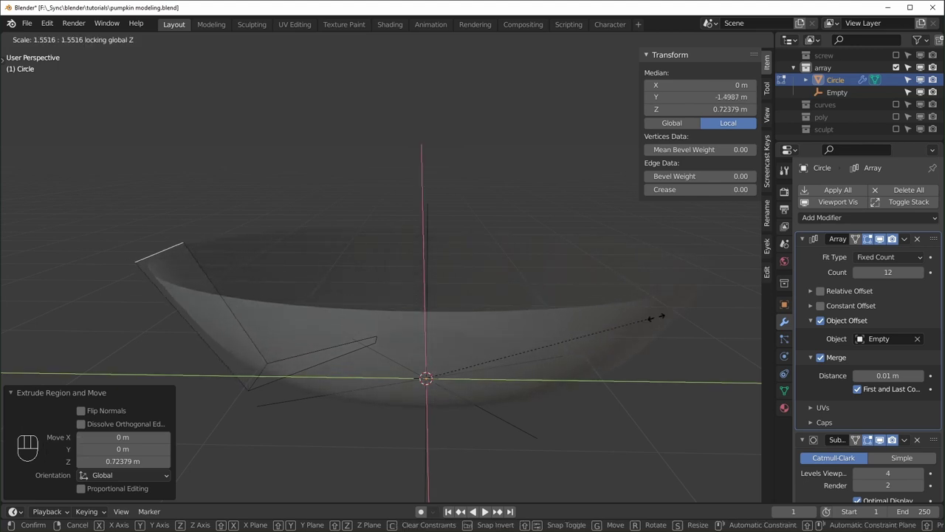
key(KP_2)
key(KP_3)
key(e)
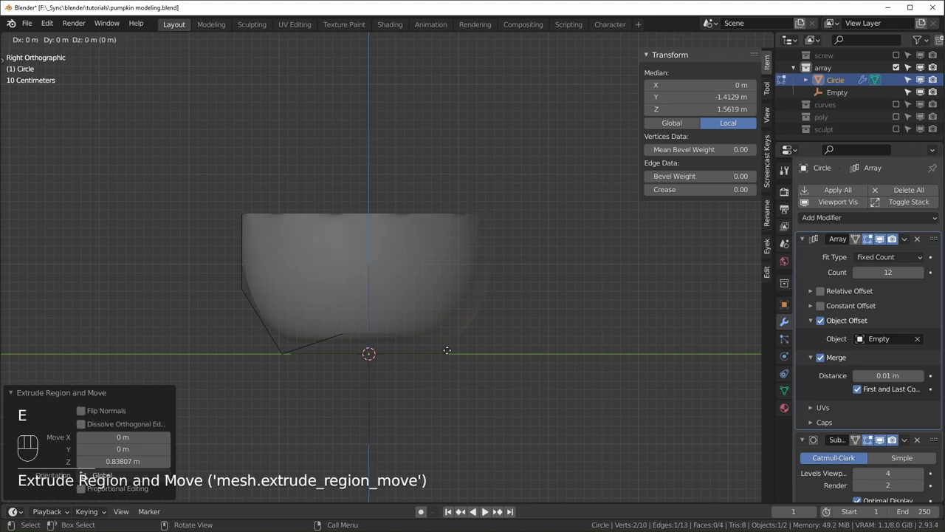
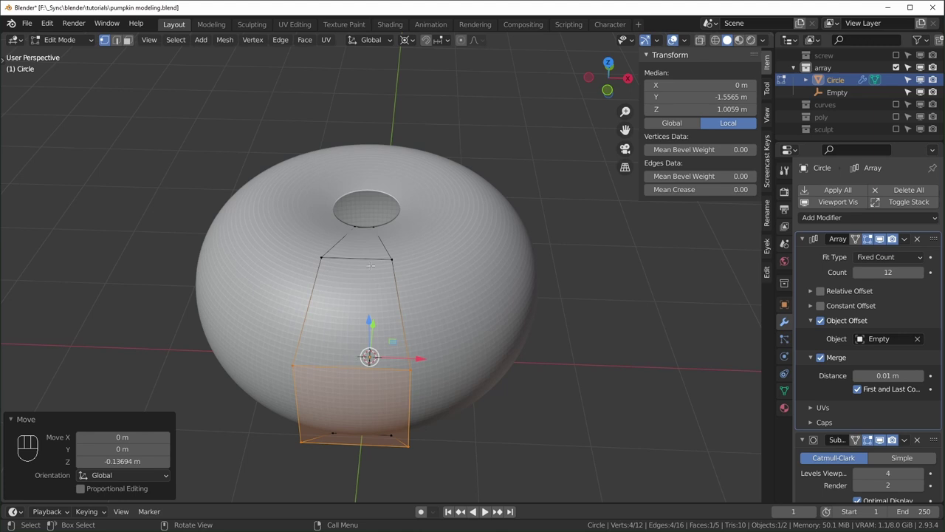
Step: Push the segment face inward, add a loop cut and crease it to 0.5 for distinct ribs
key(ctrl+r)
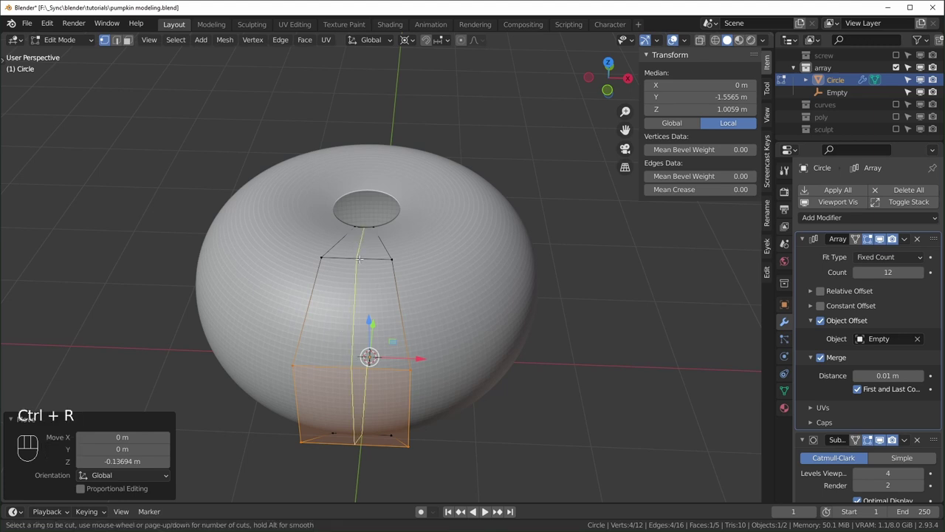
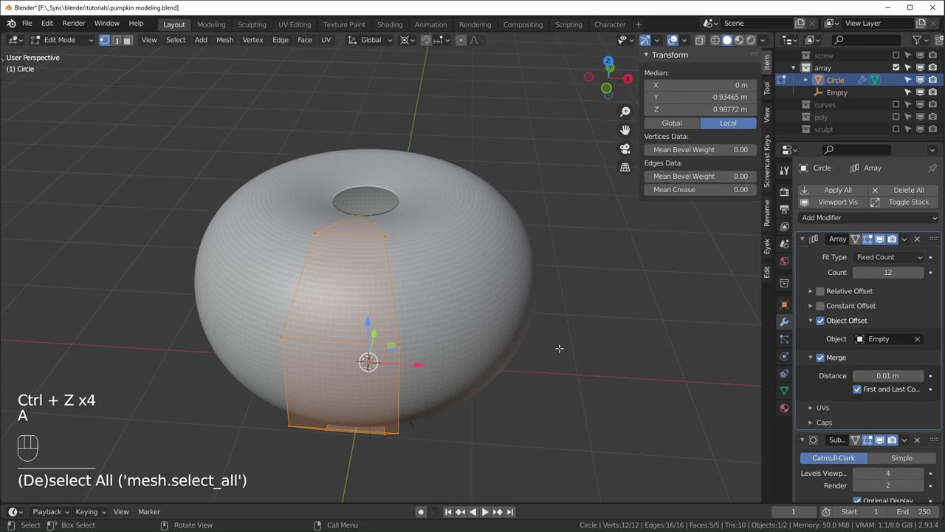
key(alt+e)
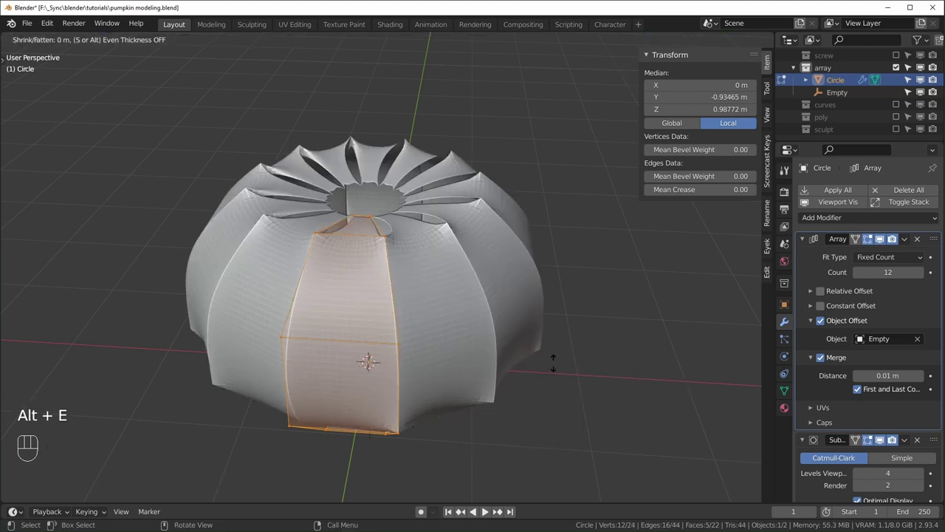
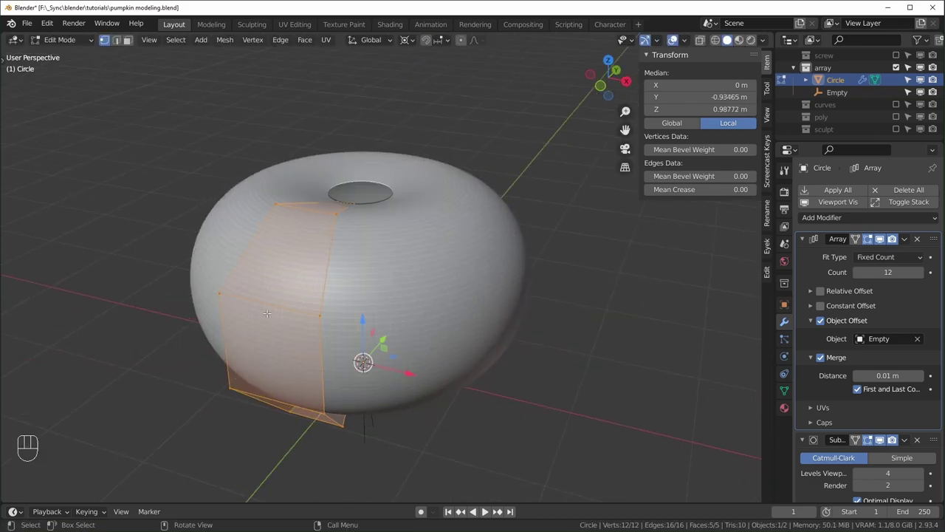
key(ctrl+r)
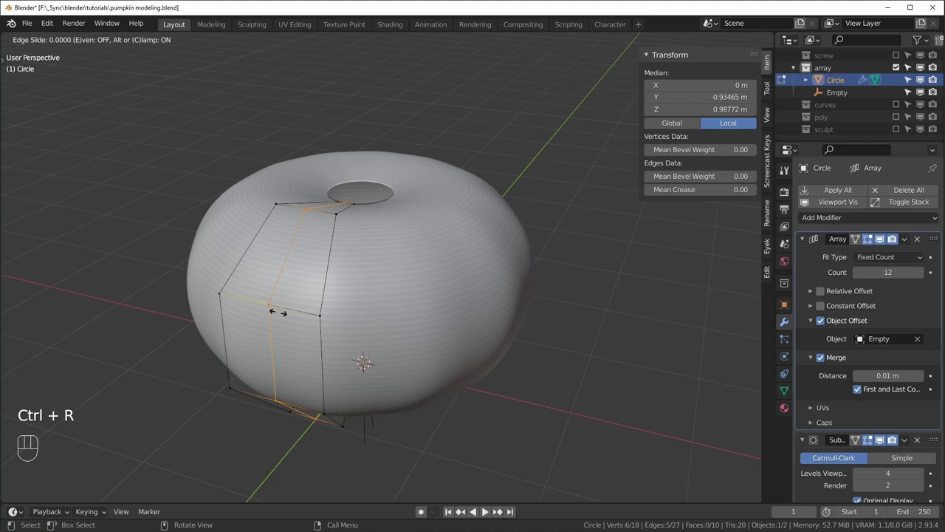
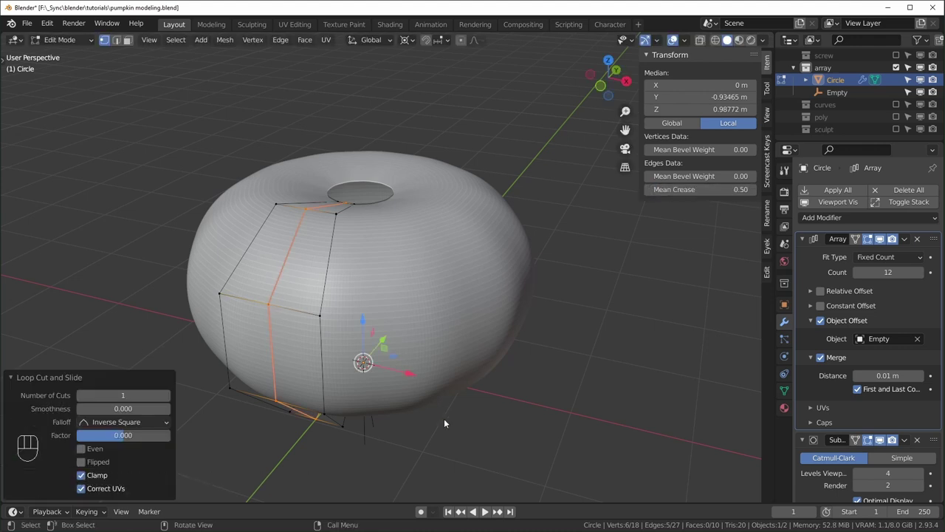
key(s)
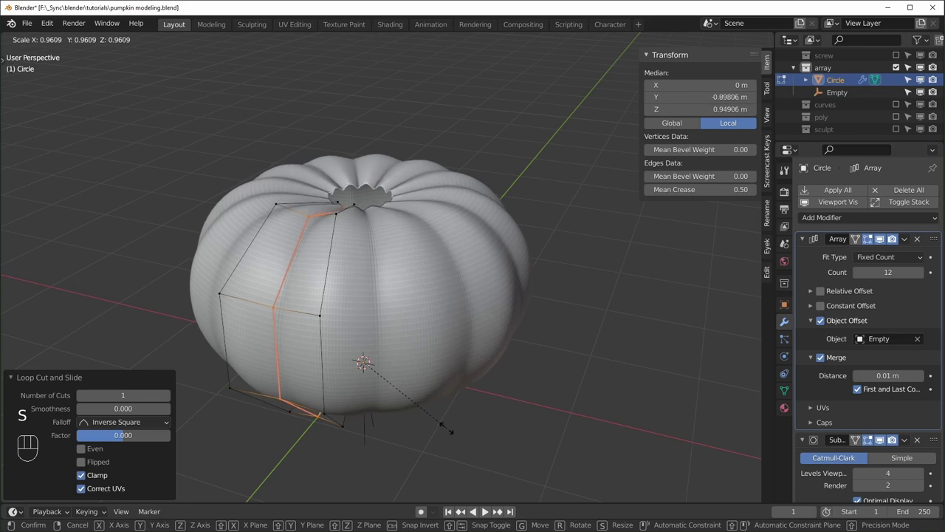
key(KP_1)
key(alt+z)
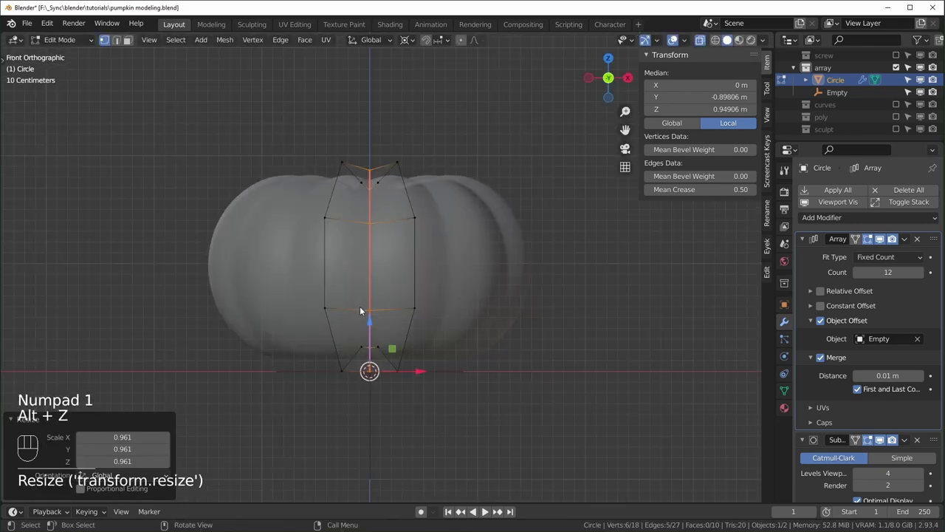
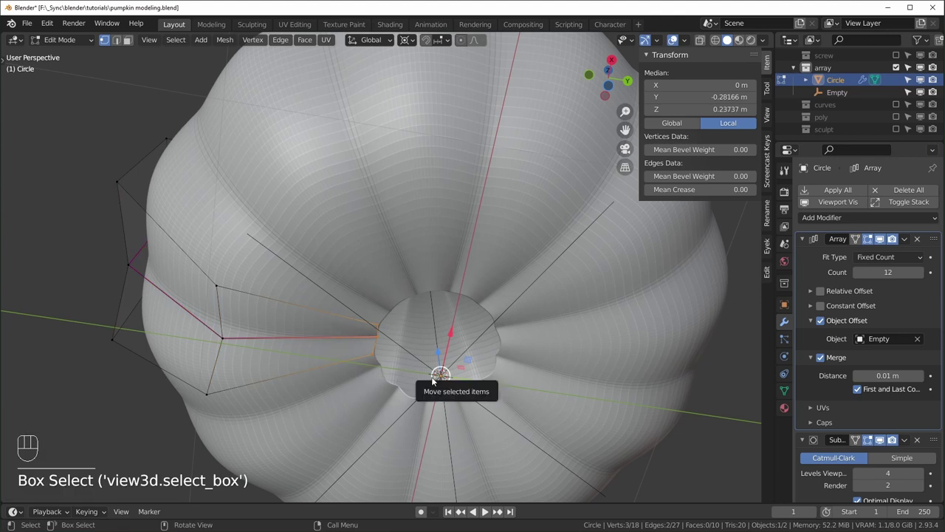
Step: Extrude the top-opening rim and collapse it to a point to close the opening
key(e)
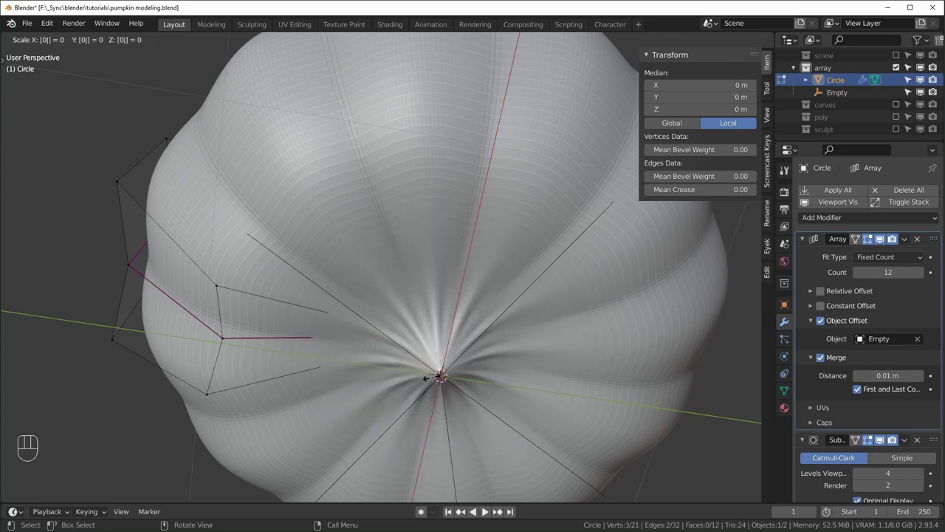
key(alt+z)
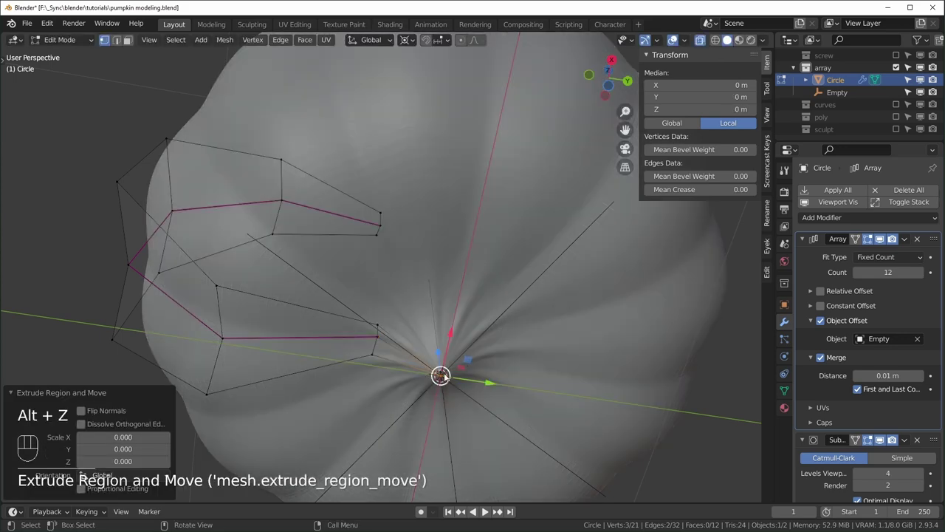
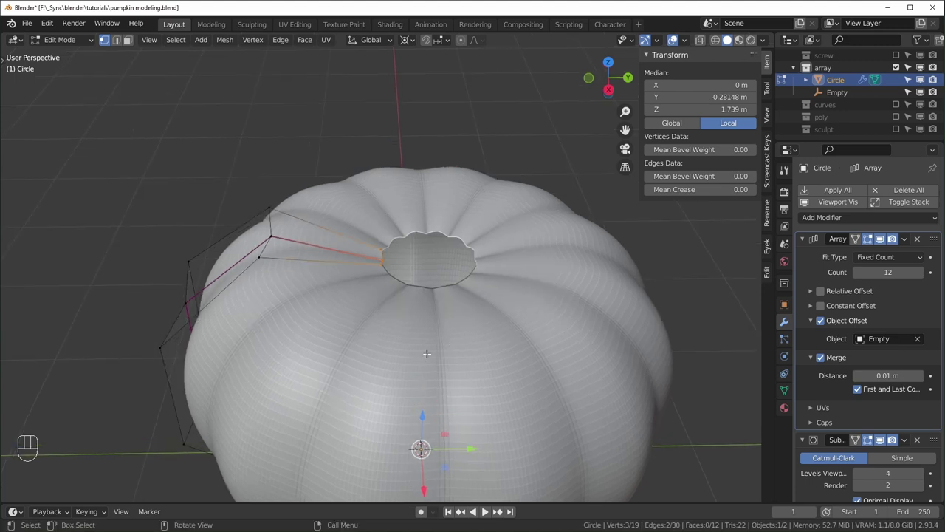
Step: Extrude a narrow fluted stem up from the top ring and merge its tip to a point
key(e)
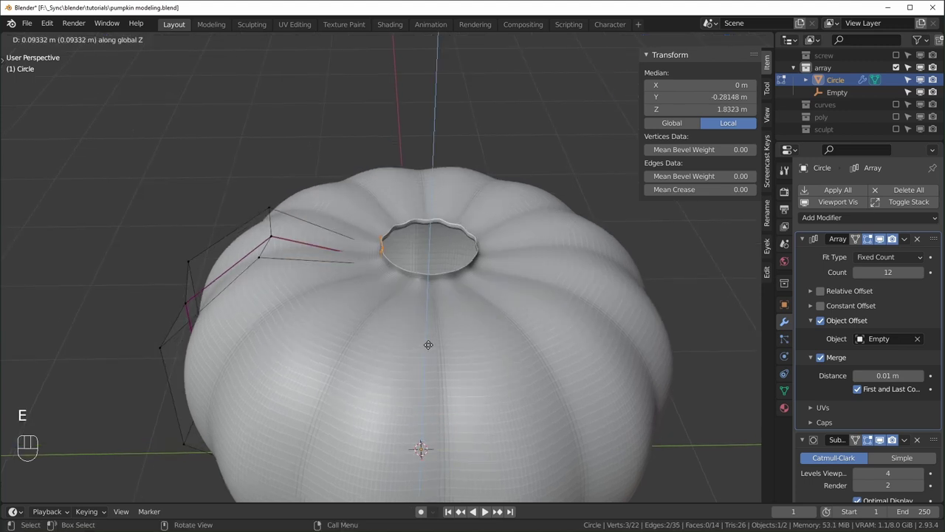
key(e)
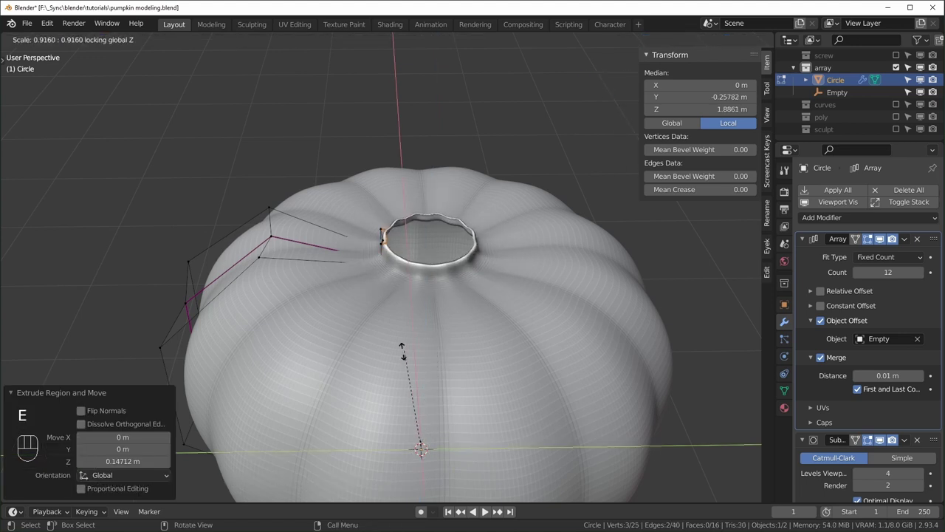
key(e)
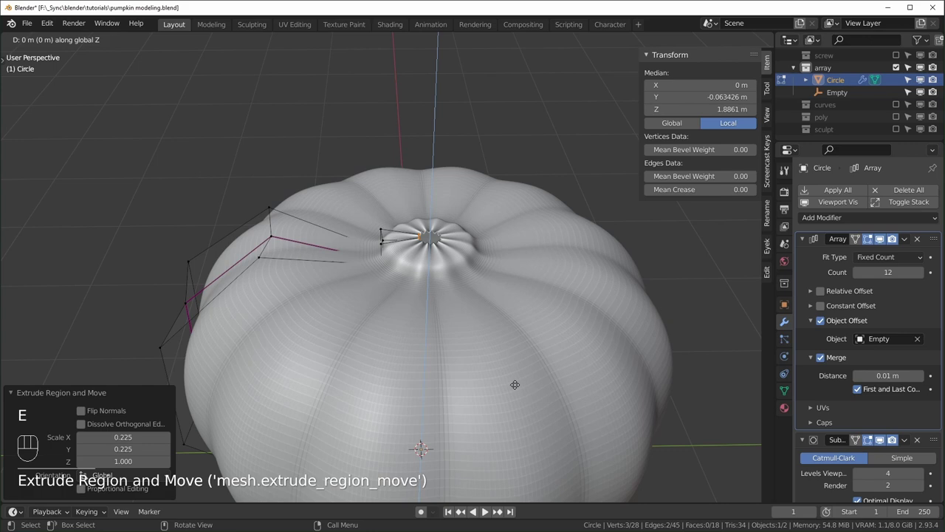
key(e)
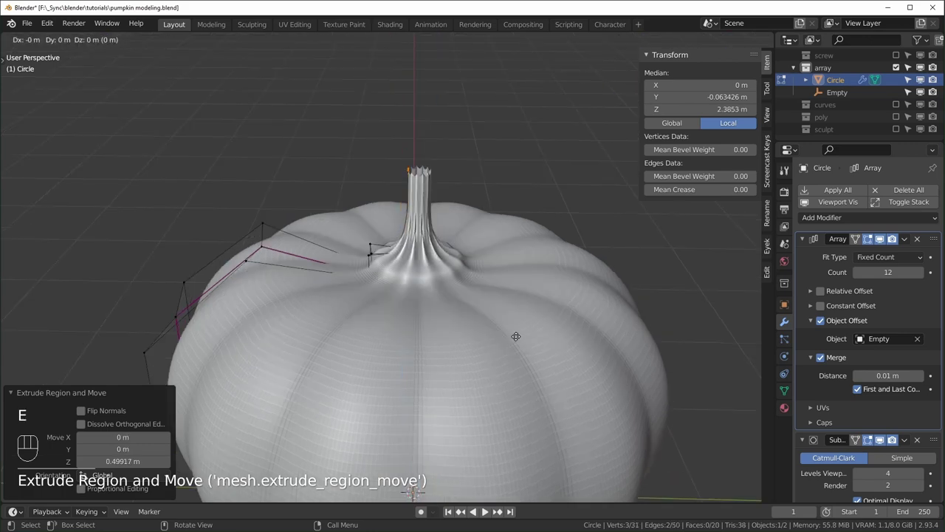
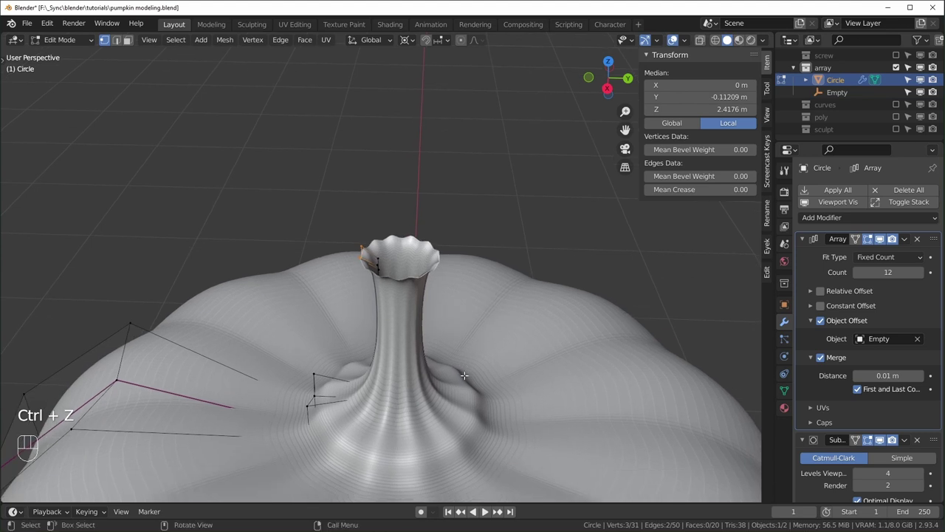
key(e)
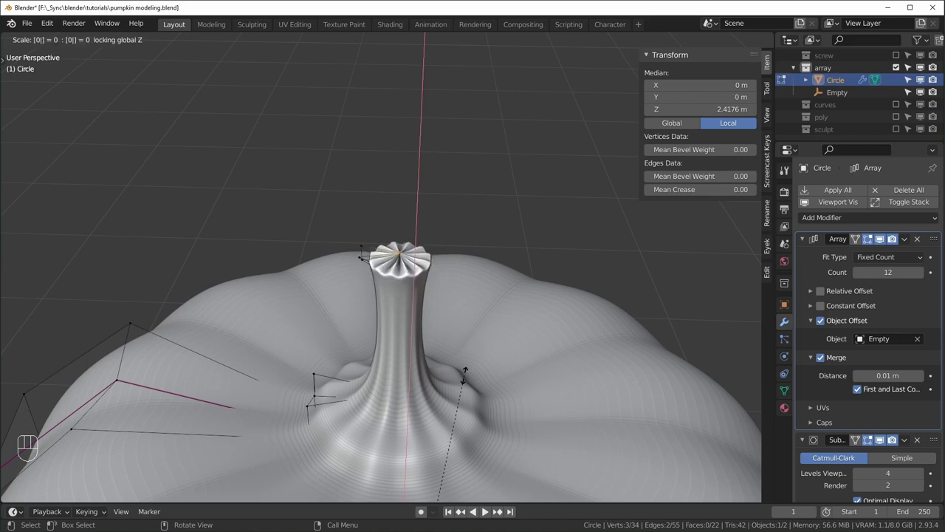
key(m)
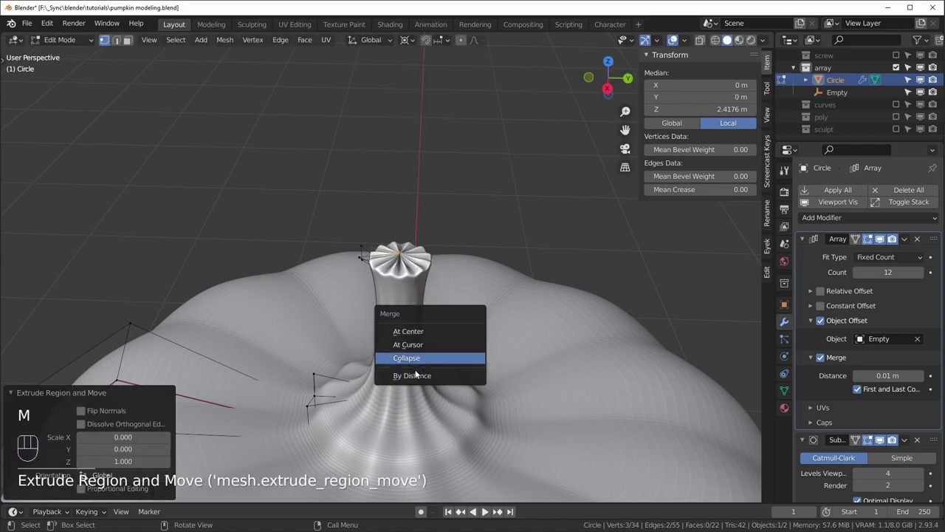
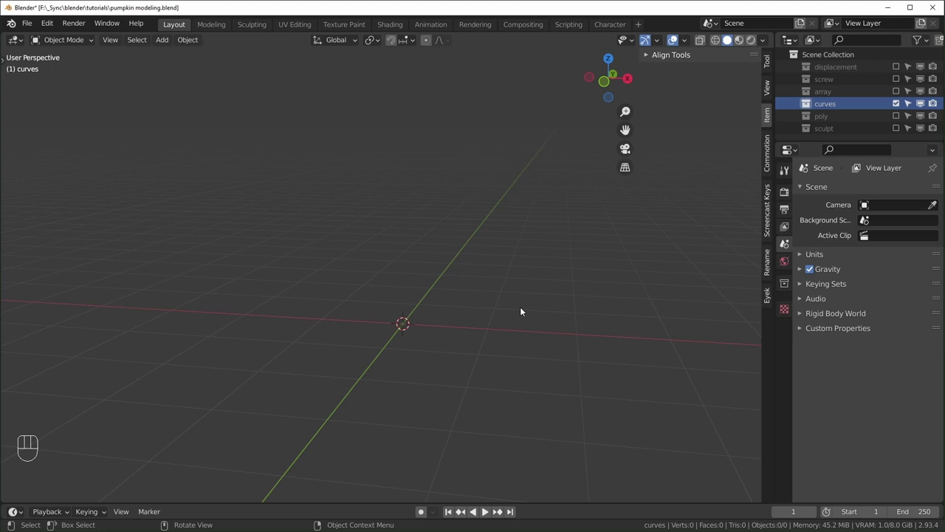
Step: Add a NURBS path, rotate it upright 90°, scale it to 2 m tall and apply the scale
click(525, 320)
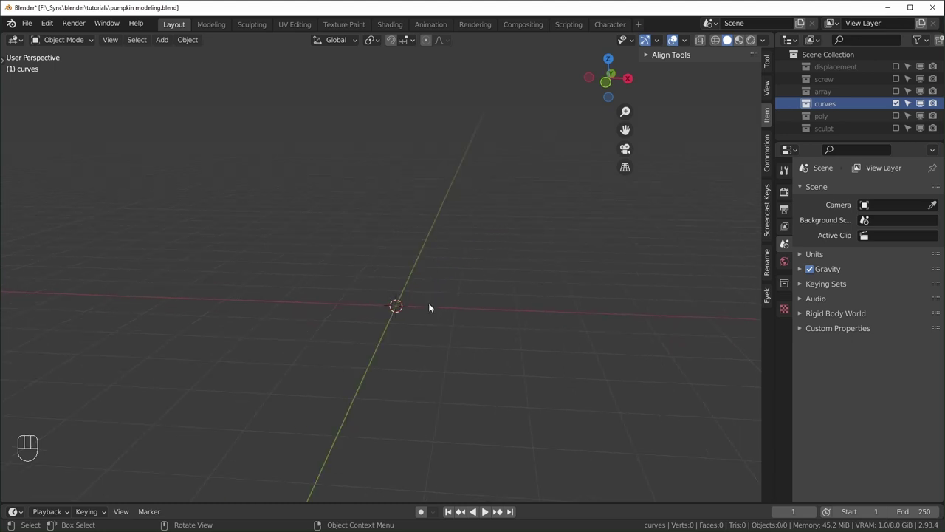
key(shift+a)
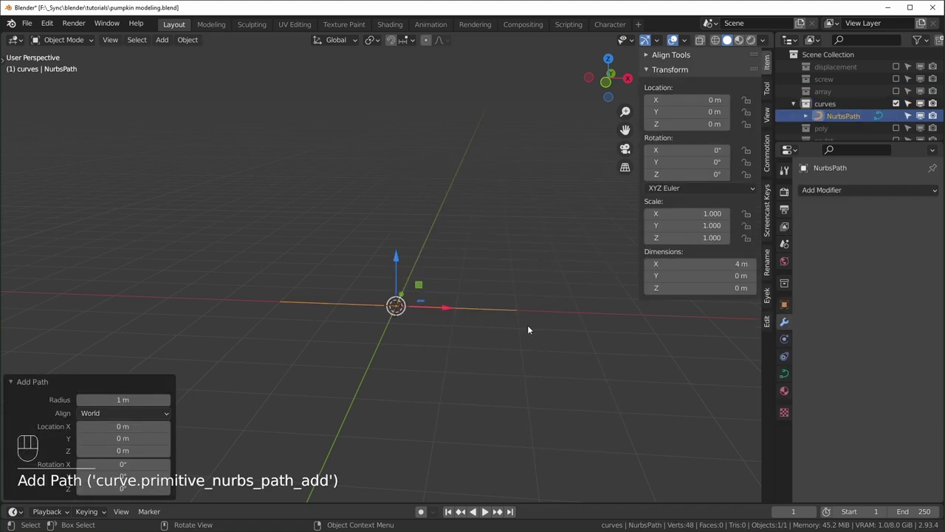
key(KP_1)
key(Tab)
key(r)
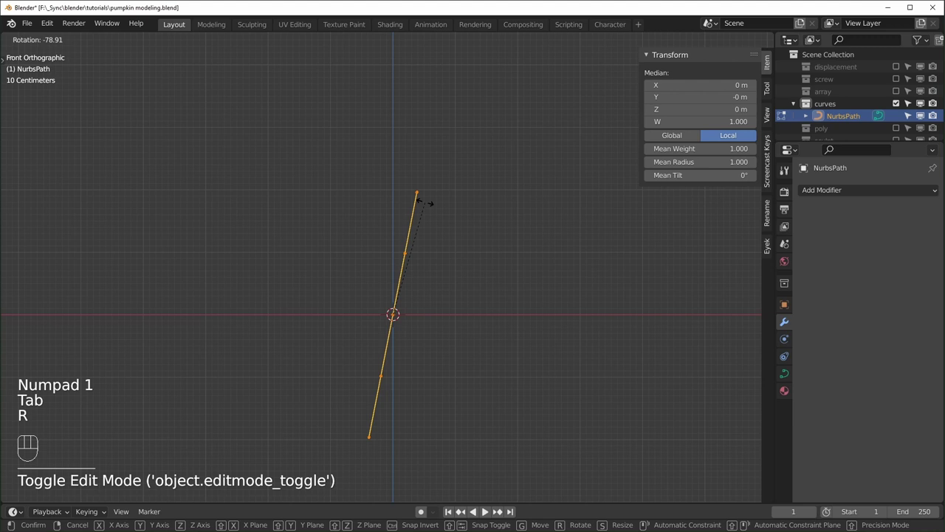
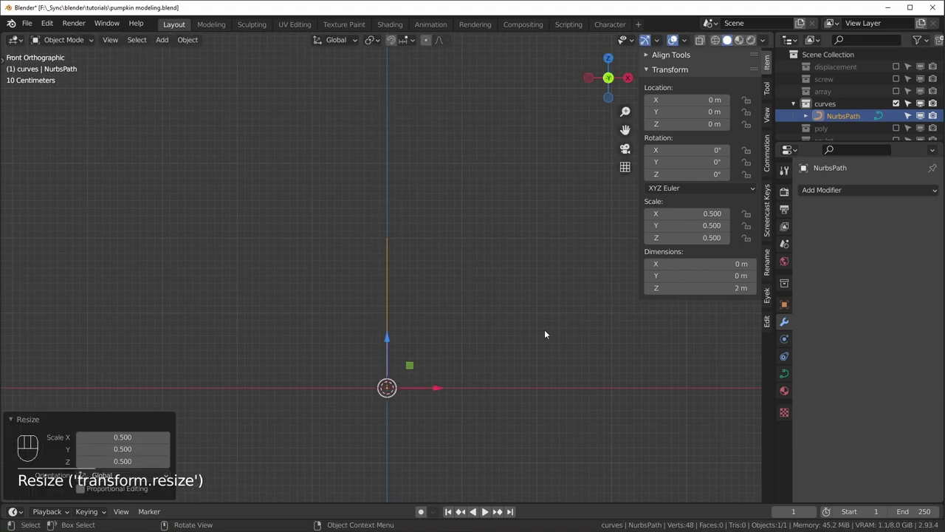
key(ctrl+a)
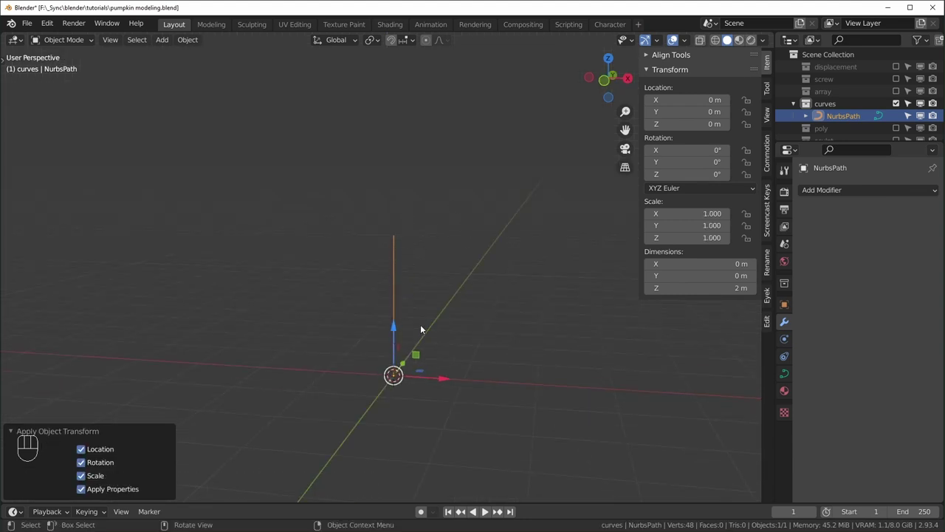
Step: Add a Bezier curve and a Bezier circle beside the path, then select the NurbsPath
click(423, 336)
key(shift+a)
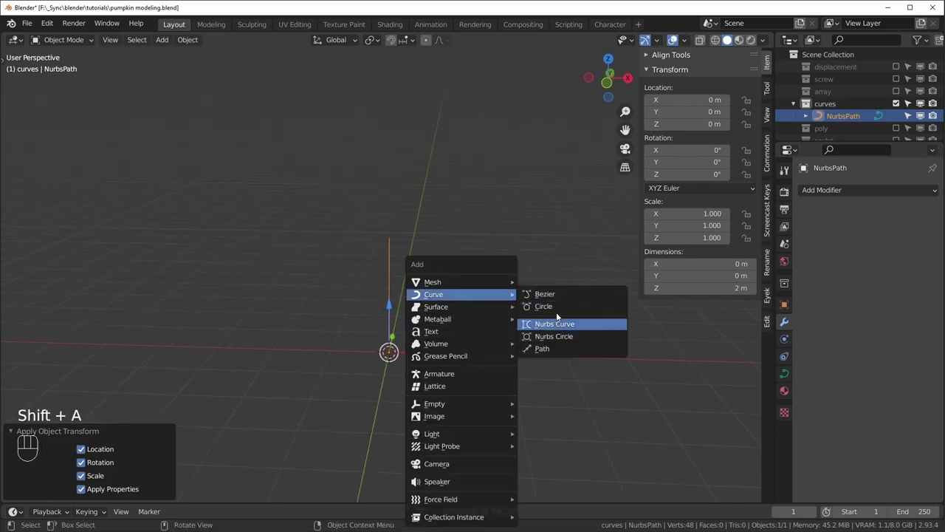
click(448, 354)
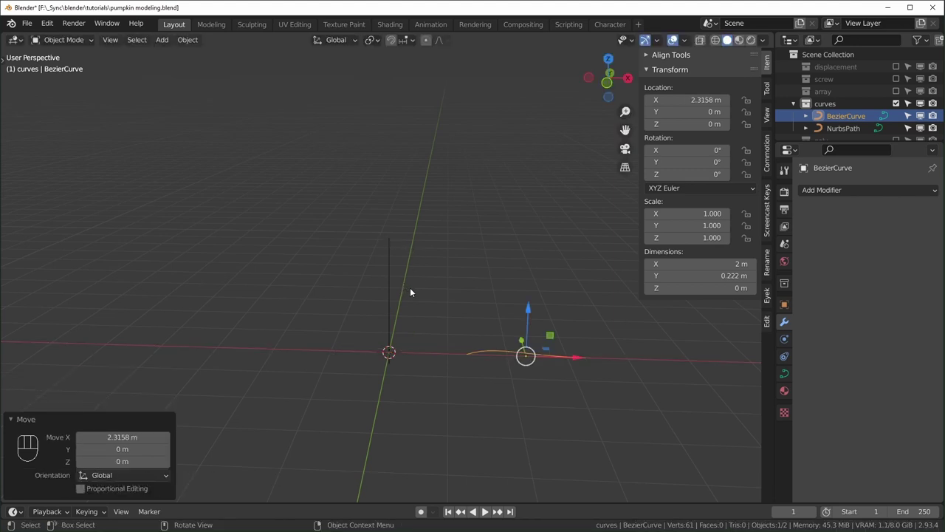
key(shift+a)
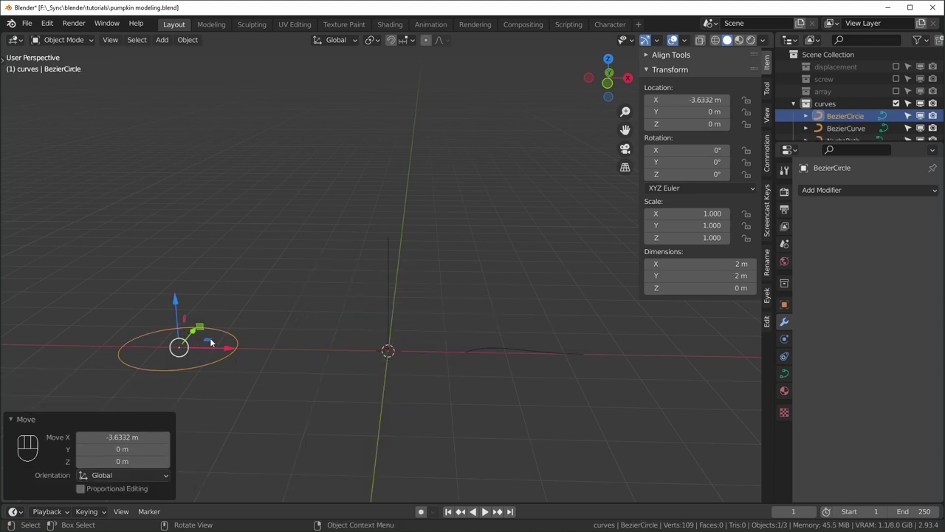
drag(390, 285, 392, 286)
drag(429, 320, 419, 297)
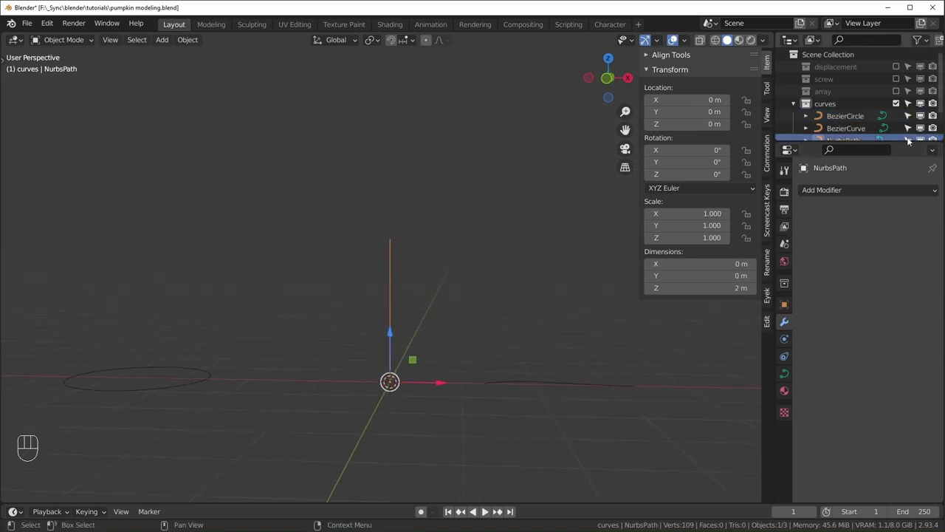
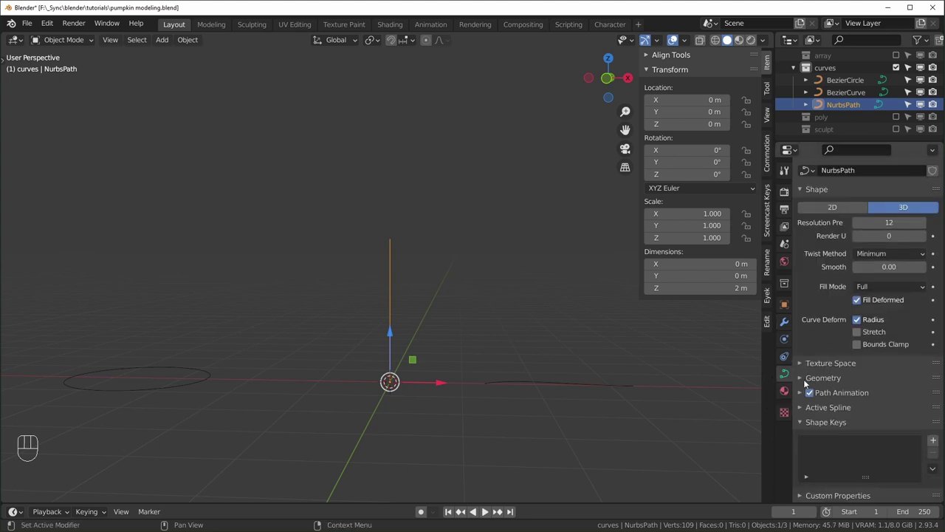
Step: Taper the NurbsPath by BezierCurve and bevel it by the Bezier circle into a pointed spike
click(801, 381)
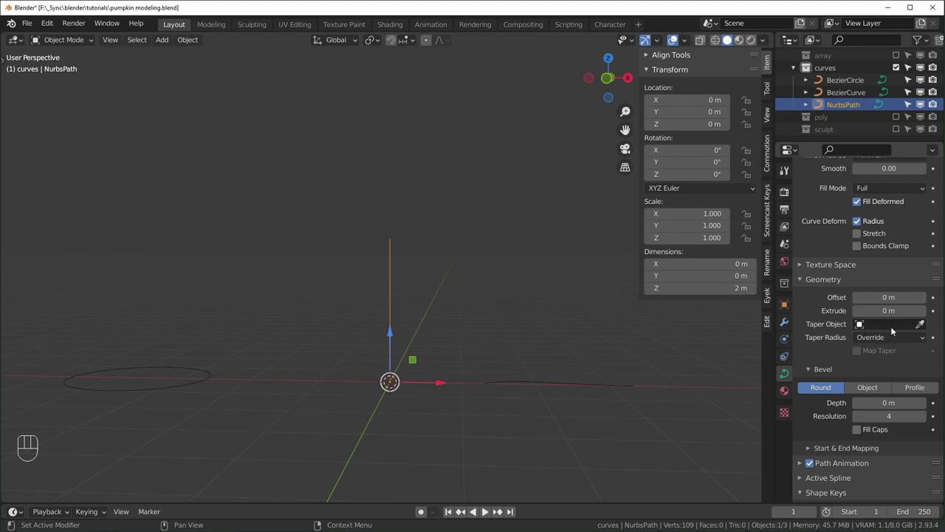
click(923, 325)
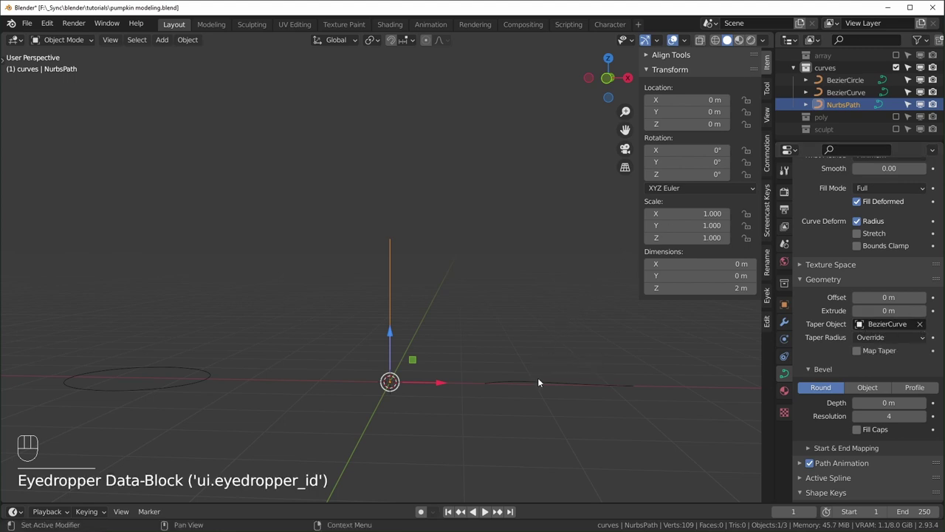
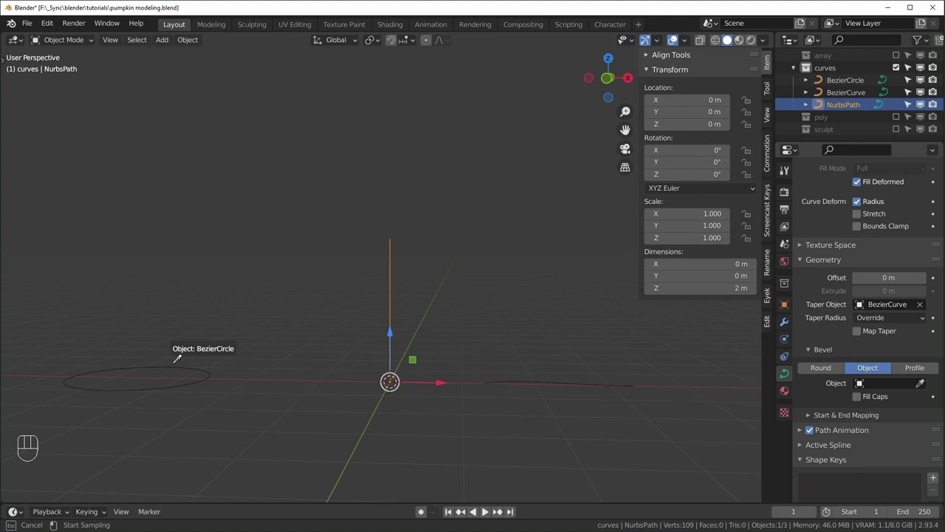
drag(400, 328, 552, 388)
drag(561, 384, 590, 370)
Step: Rotate the BezierCurve 90° about Y to stand it upright
middle_click(569, 389)
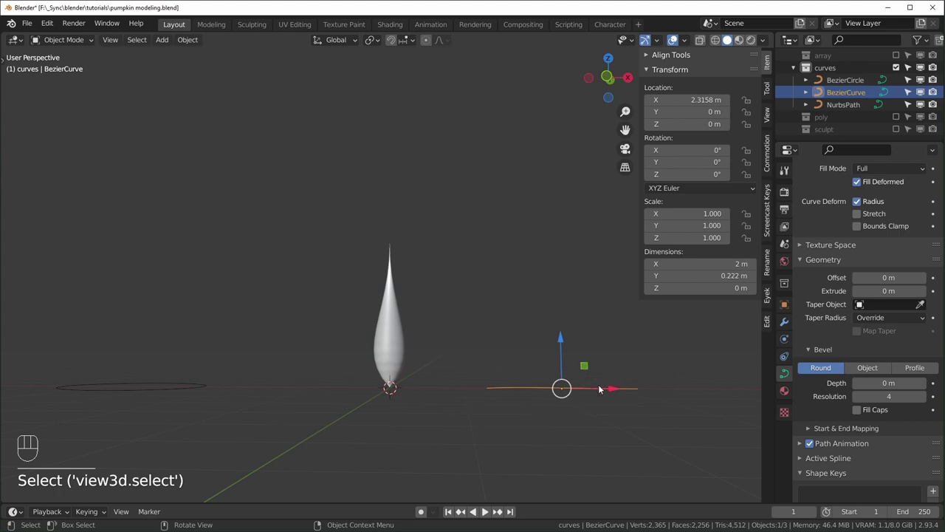
key(Tab)
key(r)
key(Tab)
key(Tab)
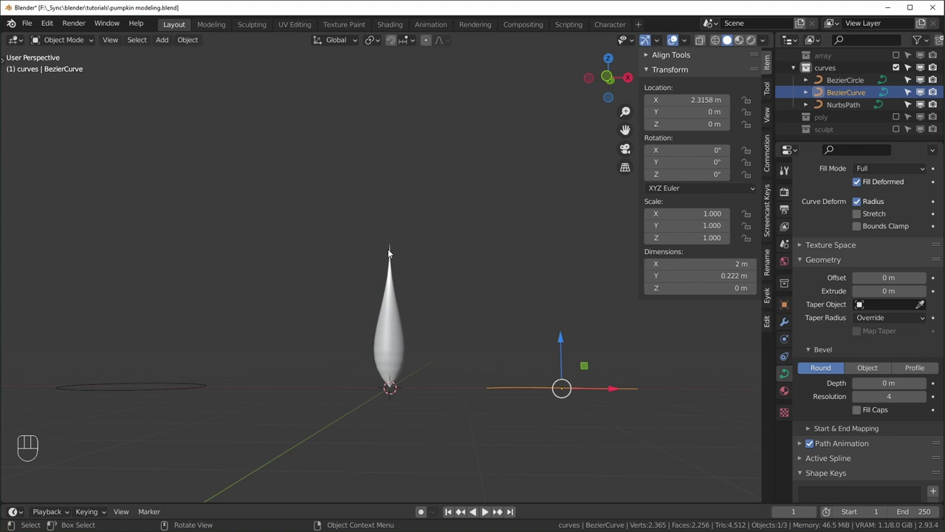
Step: Rotate it a further 90° about X, place it at X 1 m, Z 1 m, viewed from the front
key(r)
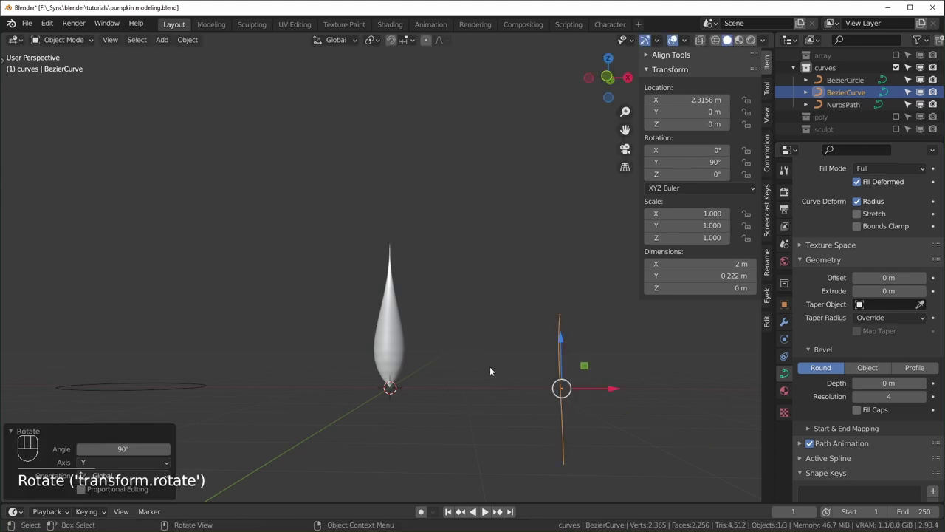
key(r)
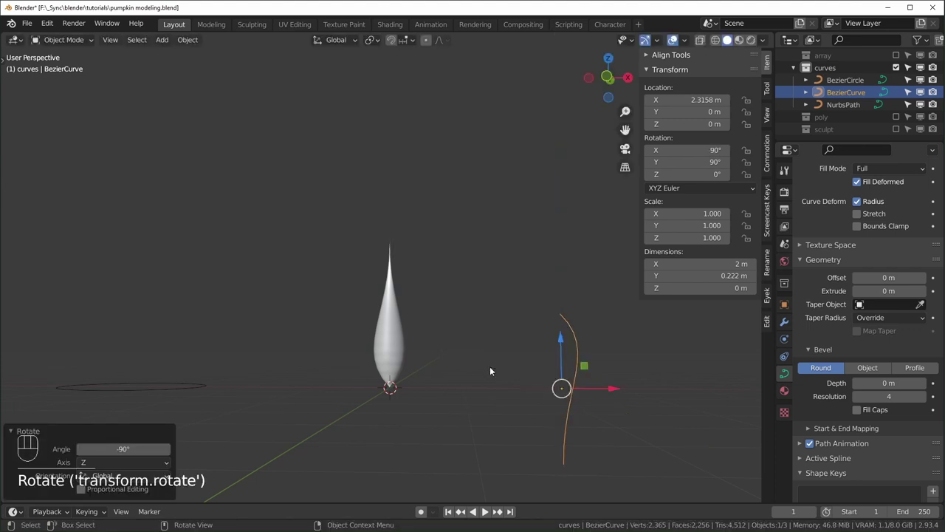
key(r)
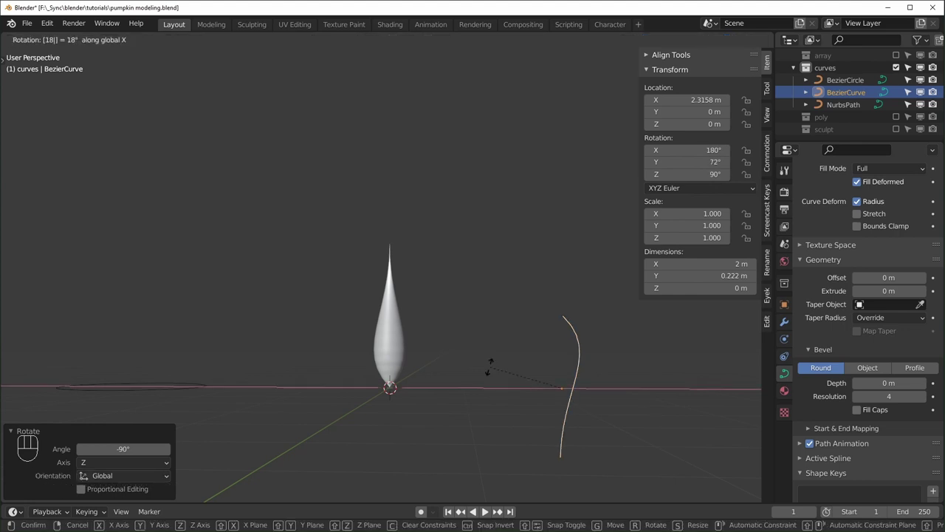
key(KP_1)
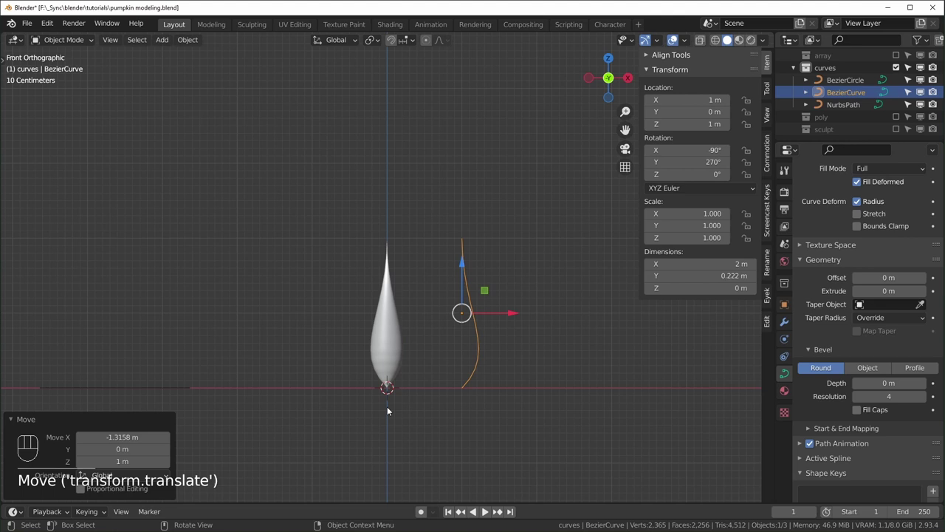
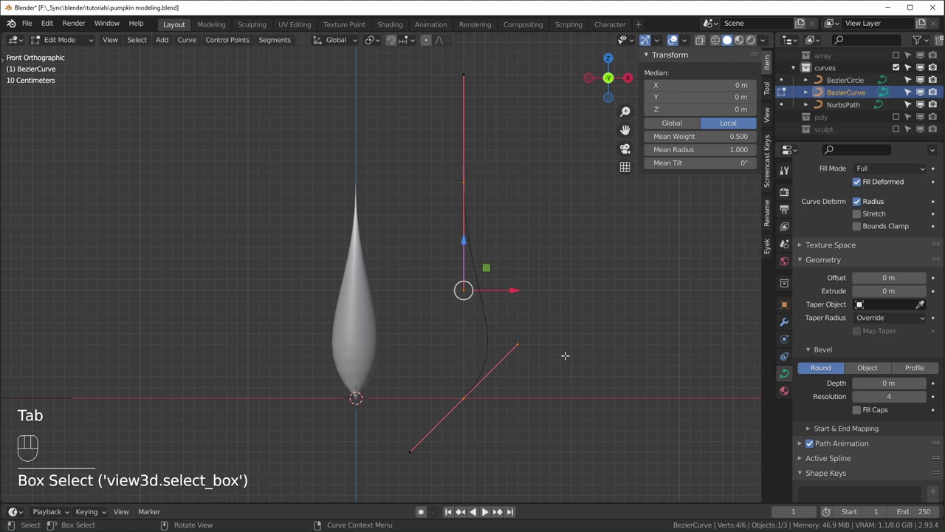
Step: Extend the side profile with new control points tracing a rounded body up toward the stem
key(a)
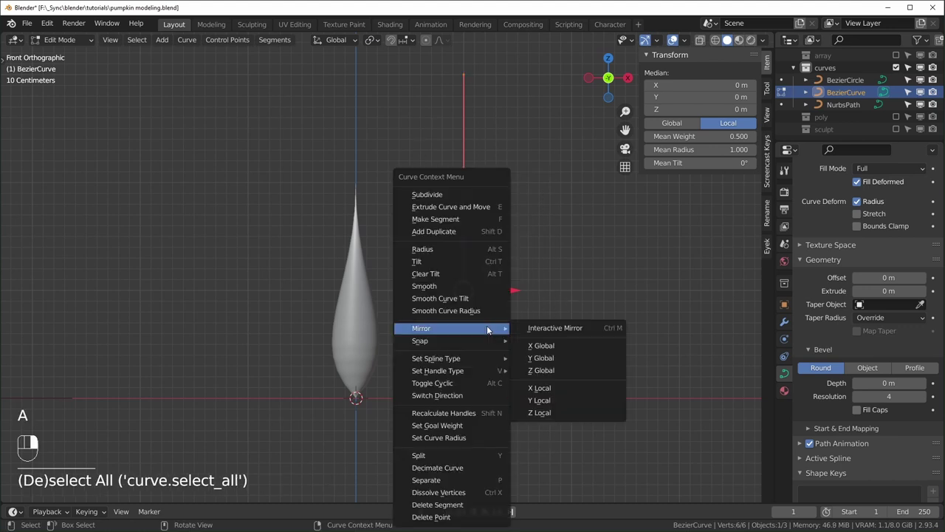
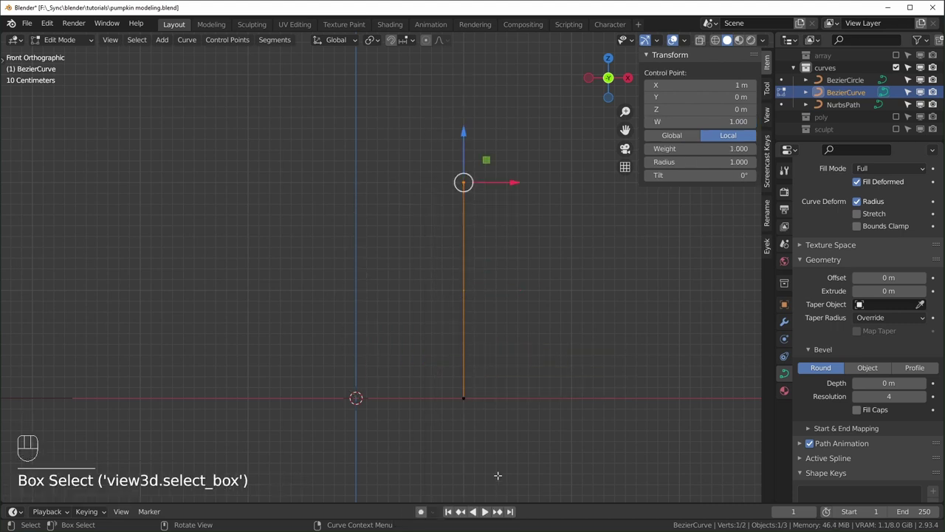
key(g)
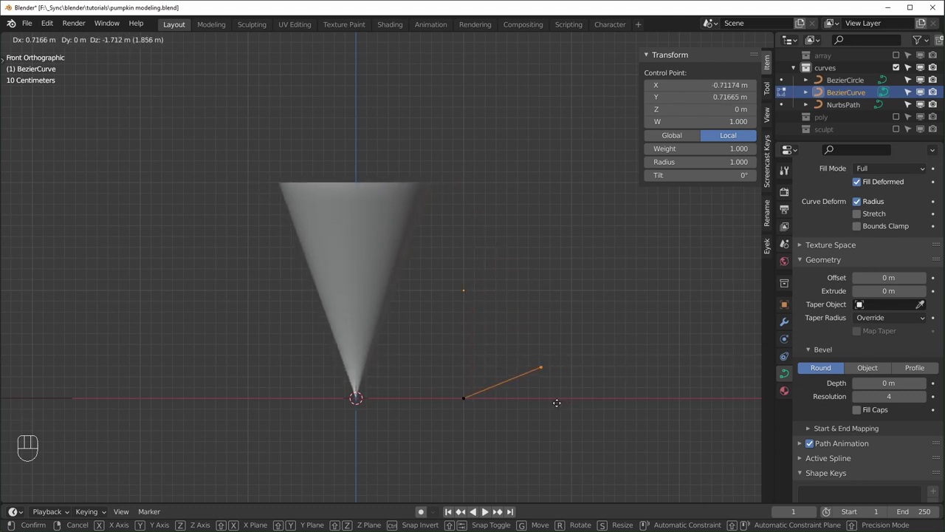
key(e)
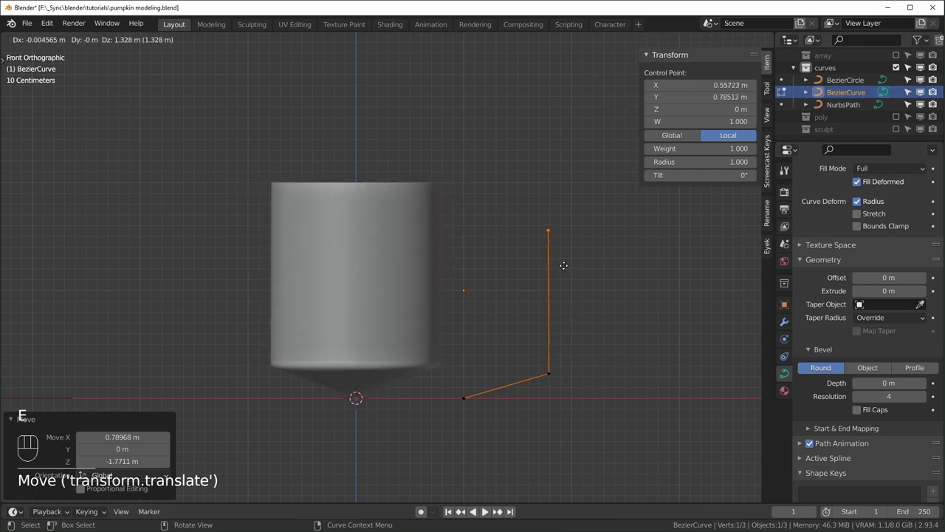
key(e)
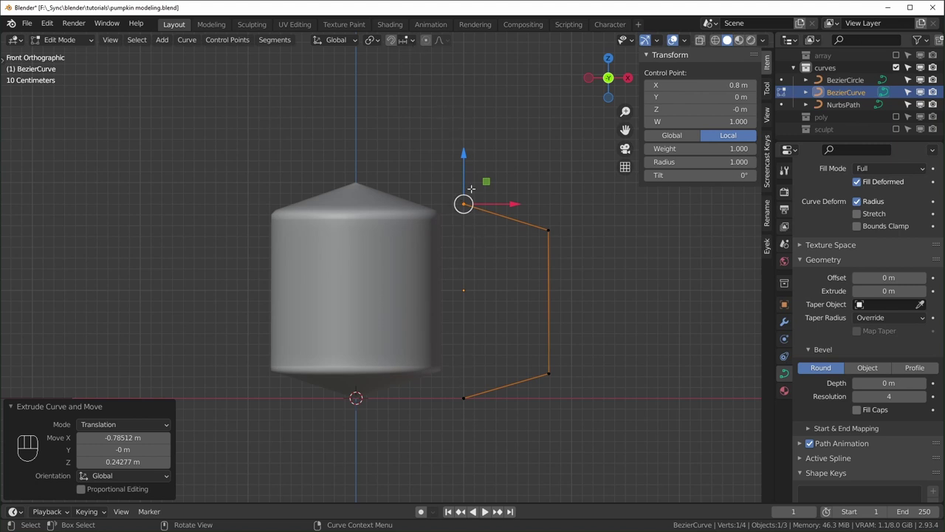
key(g)
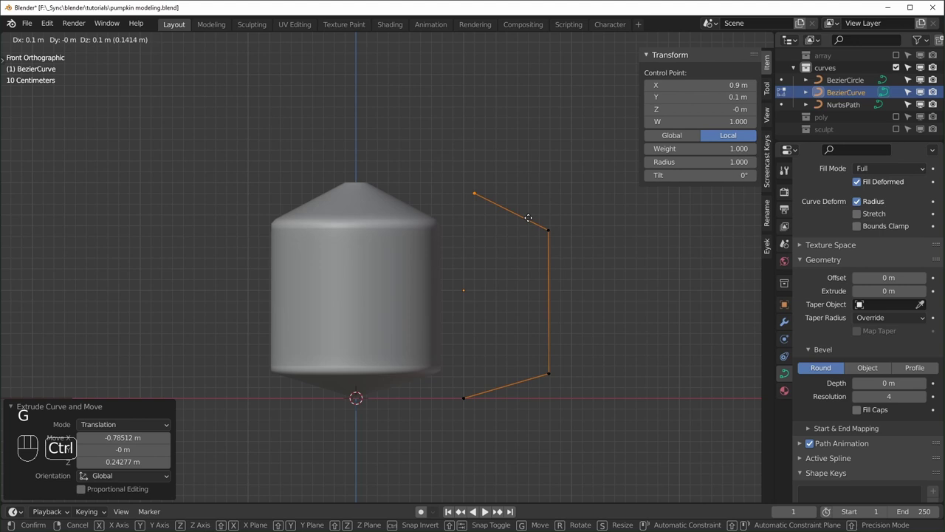
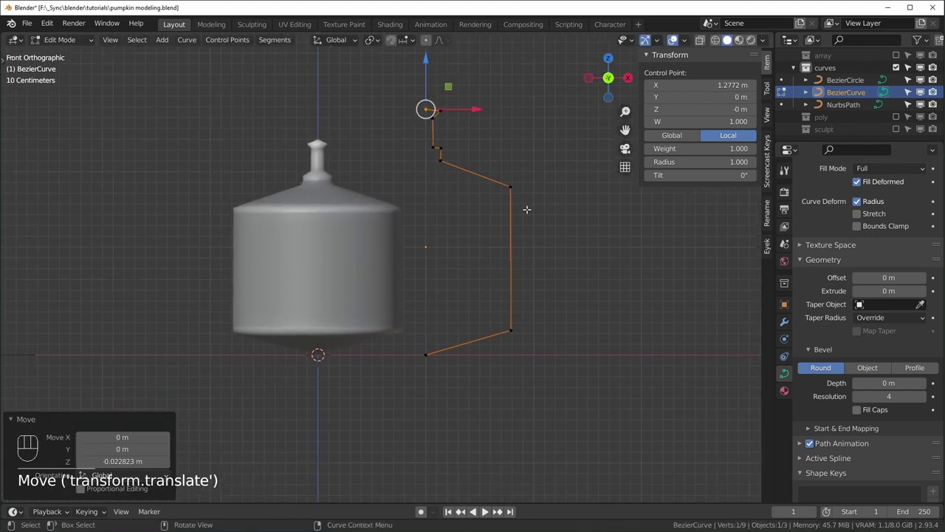
Step: Select the profile points and collapse their handles to sharpen the stem transition
key(a)
drag(512, 243, 579, 257)
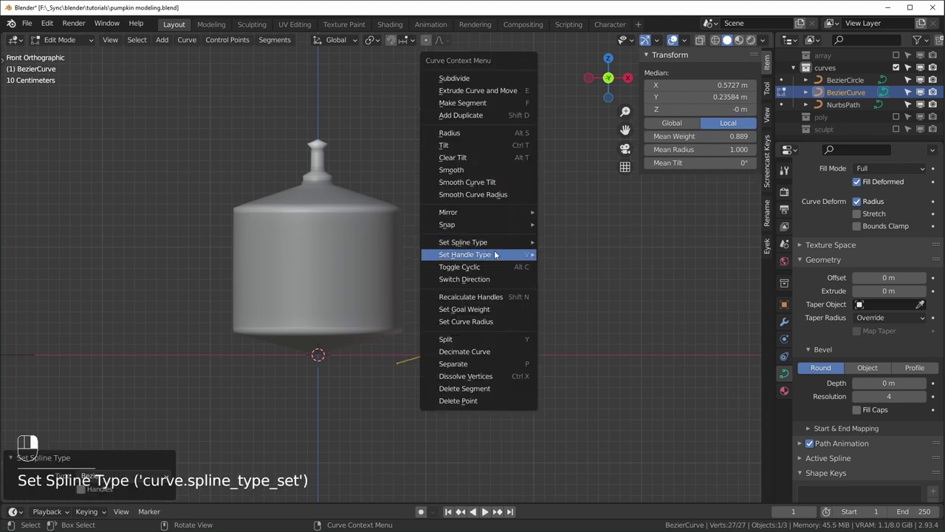
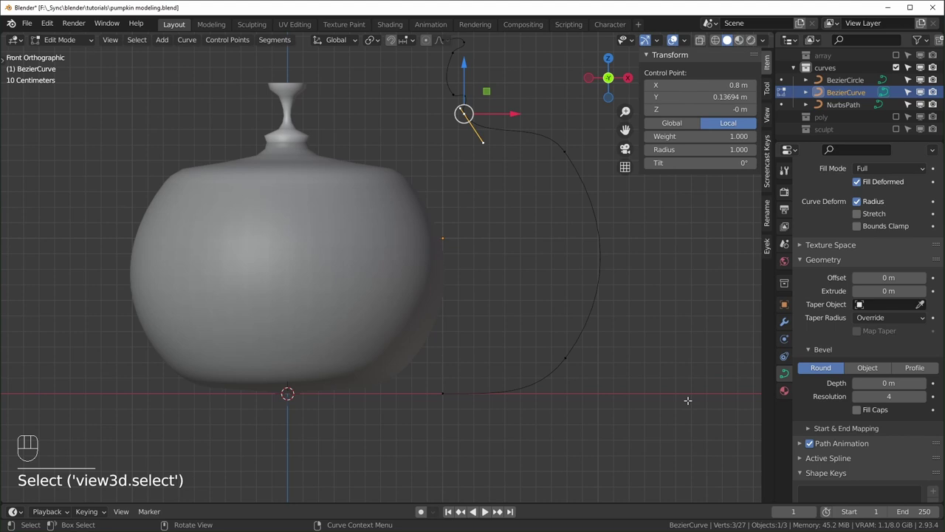
key(s)
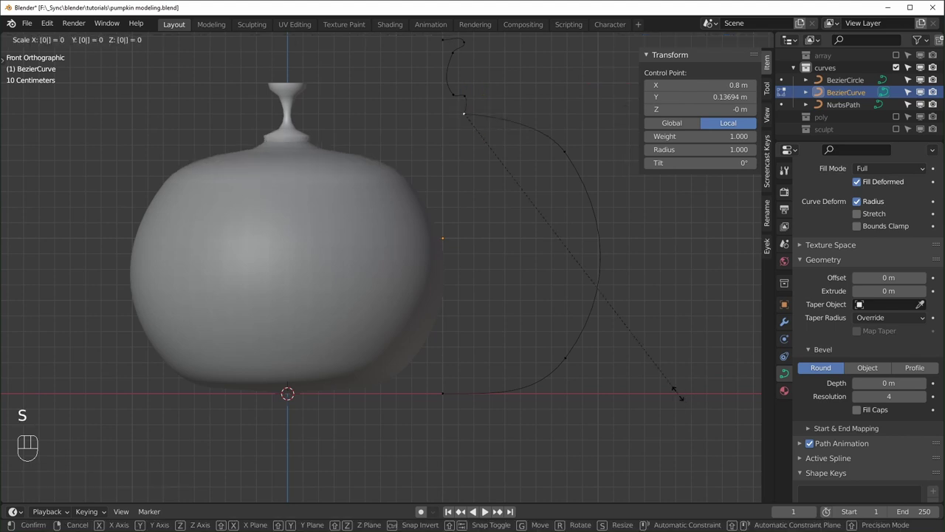
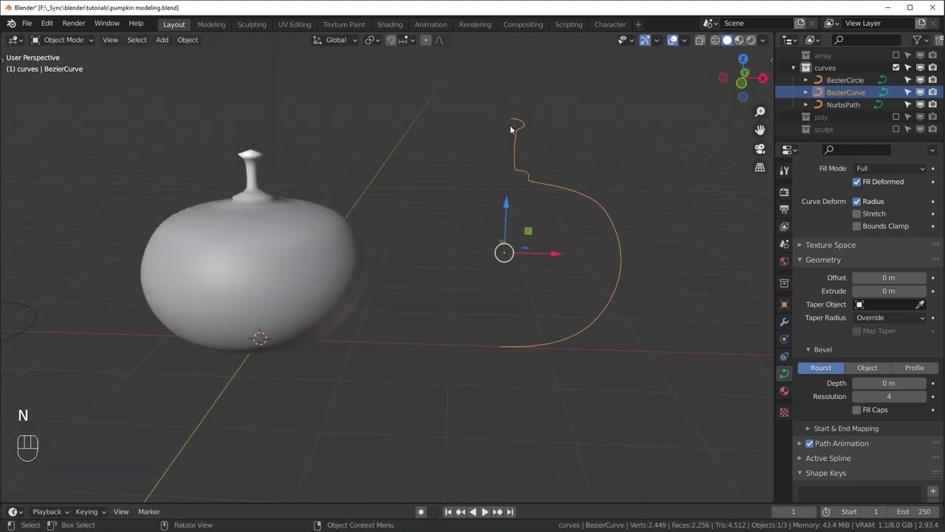
Step: Orbit the viewport toward the curve pumpkin before editing the cross-section circle
drag(294, 260, 463, 251)
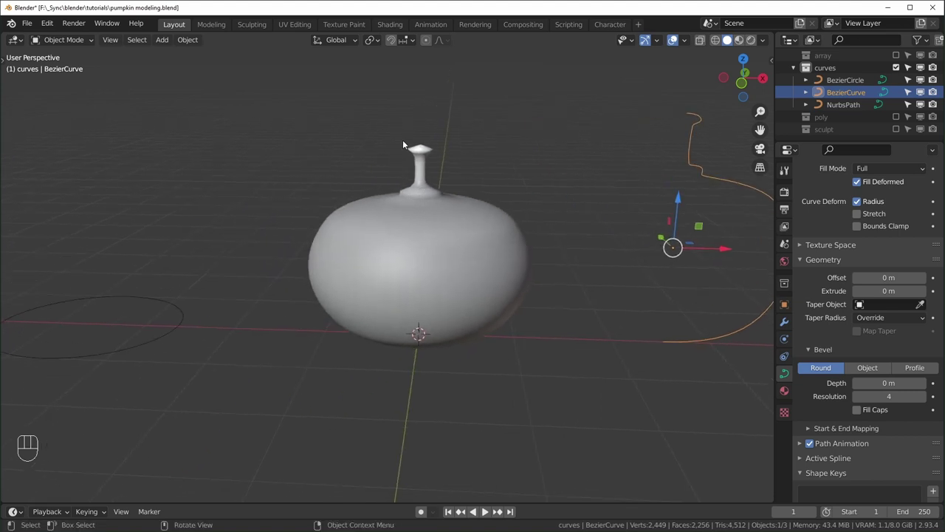
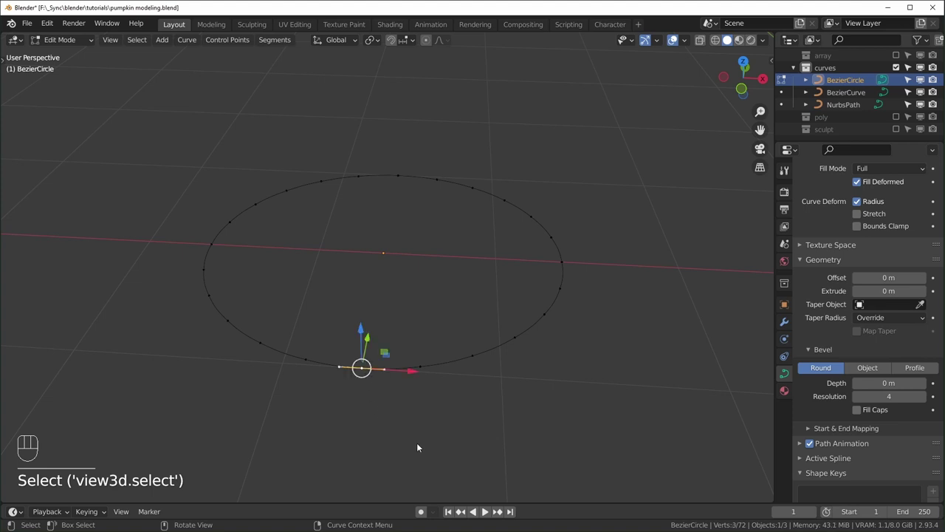
Step: Scale alternate BezierCircle points inward to scallop the bevel into ribs, then leave Edit Mode
key(a)
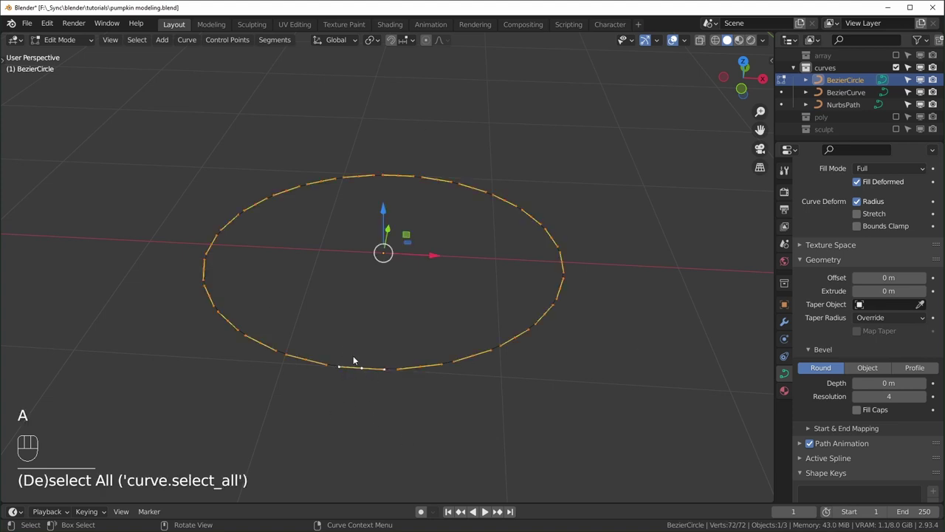
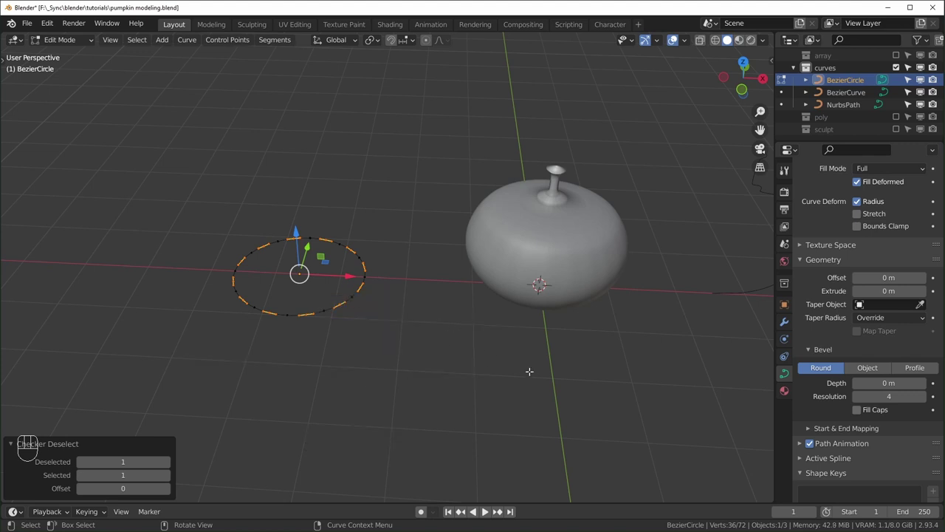
key(s)
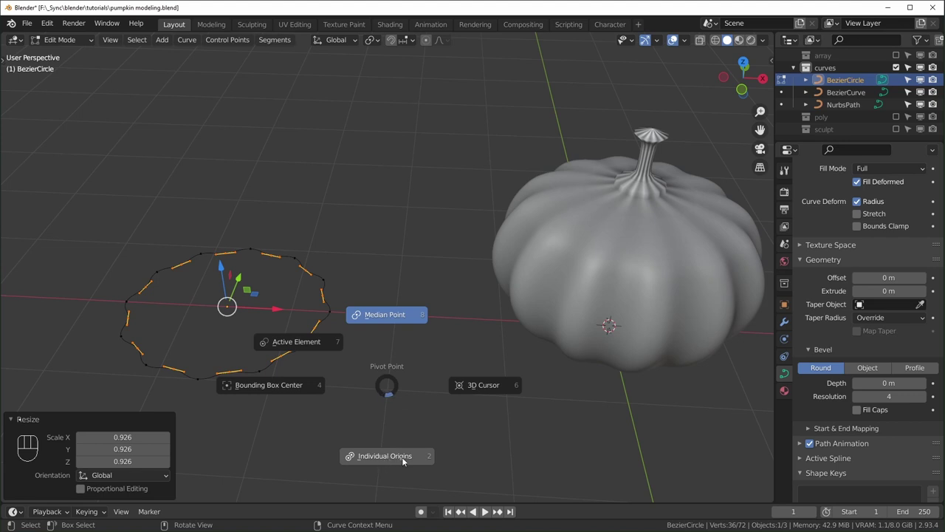
key(s)
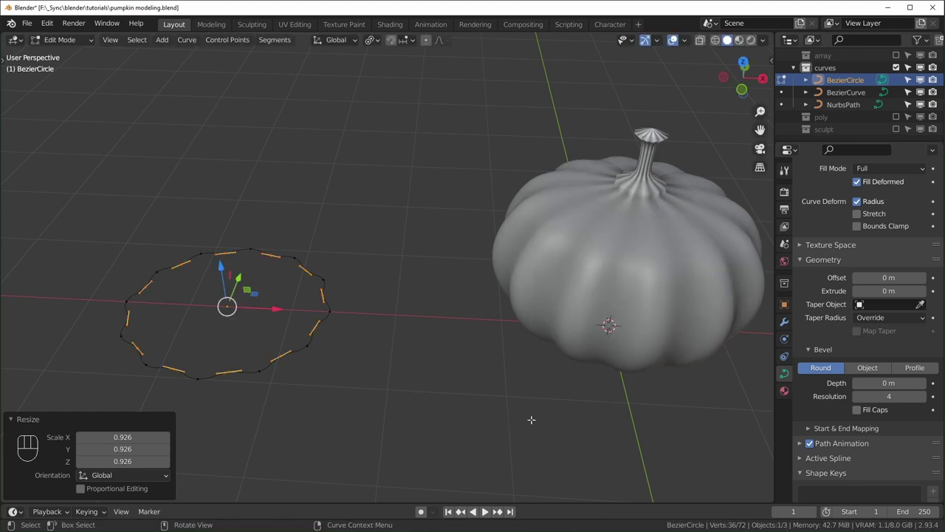
key(s)
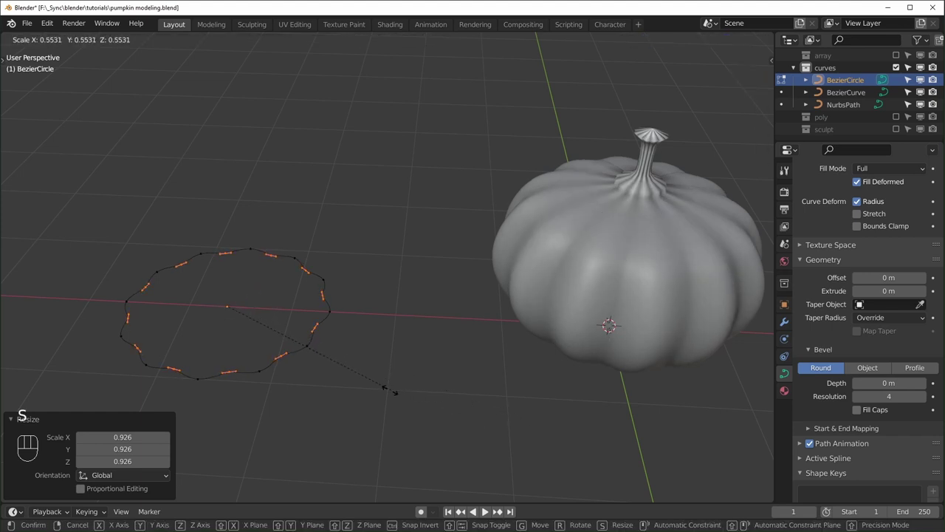
key(Tab)
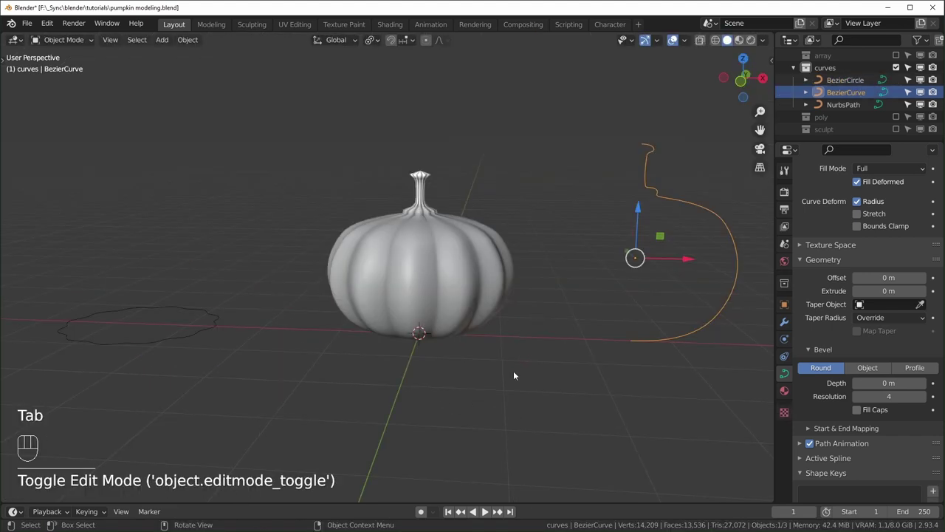
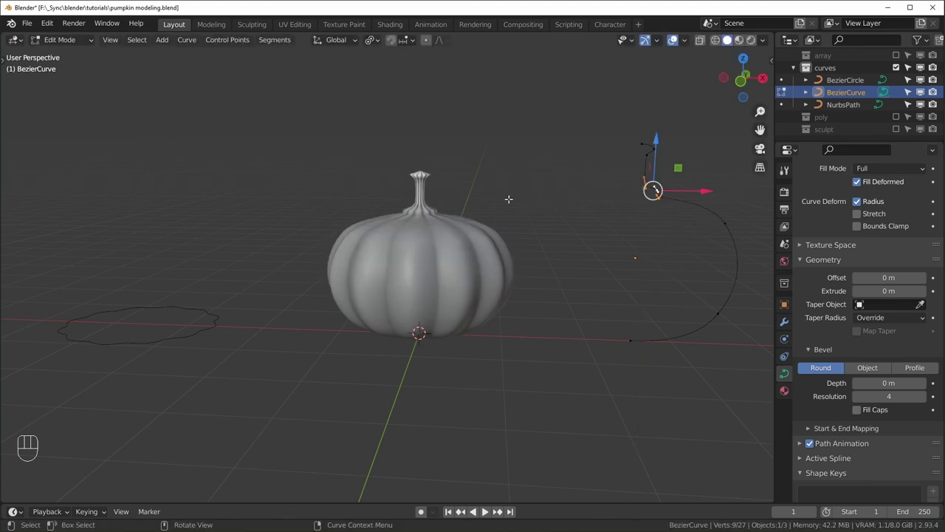
Step: Undo the last edit, select the curve pumpkin body, then select the side profile curve
key(ctrl+z)
key(Tab)
click(495, 246)
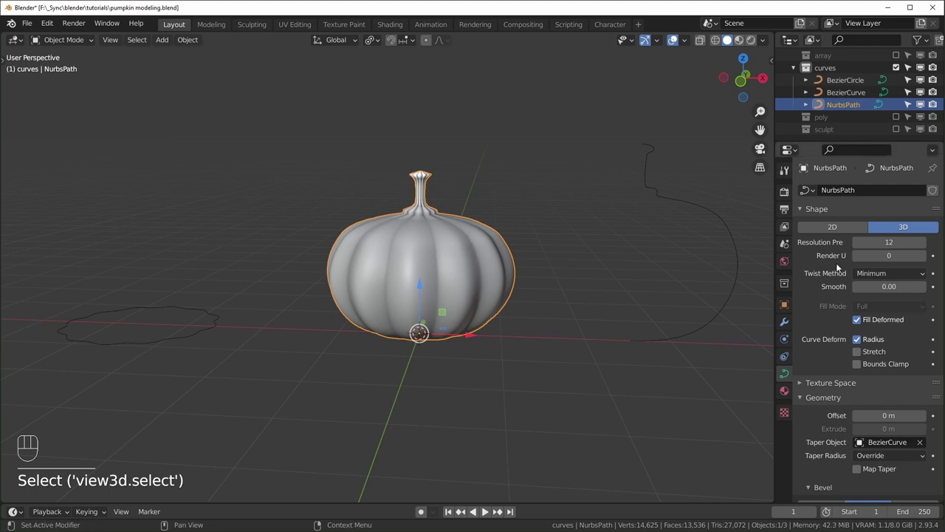
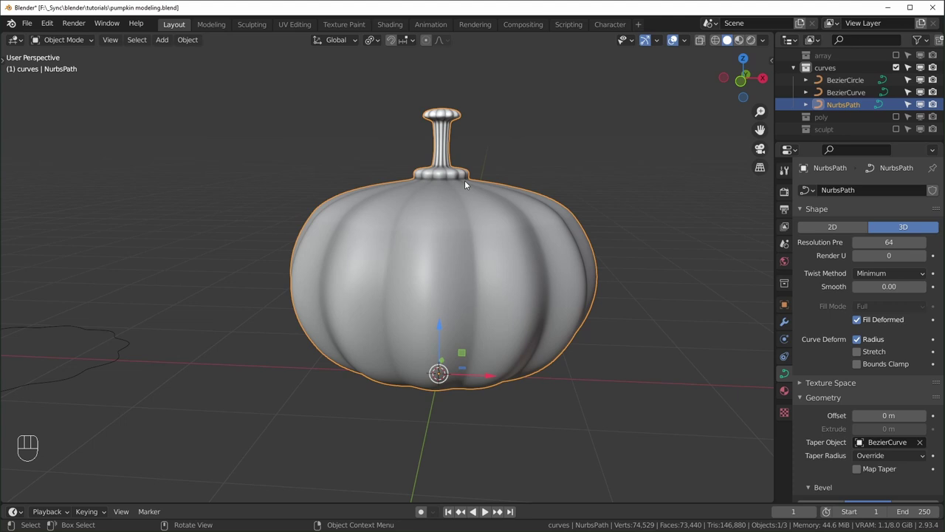
drag(500, 245, 631, 312)
click(662, 274)
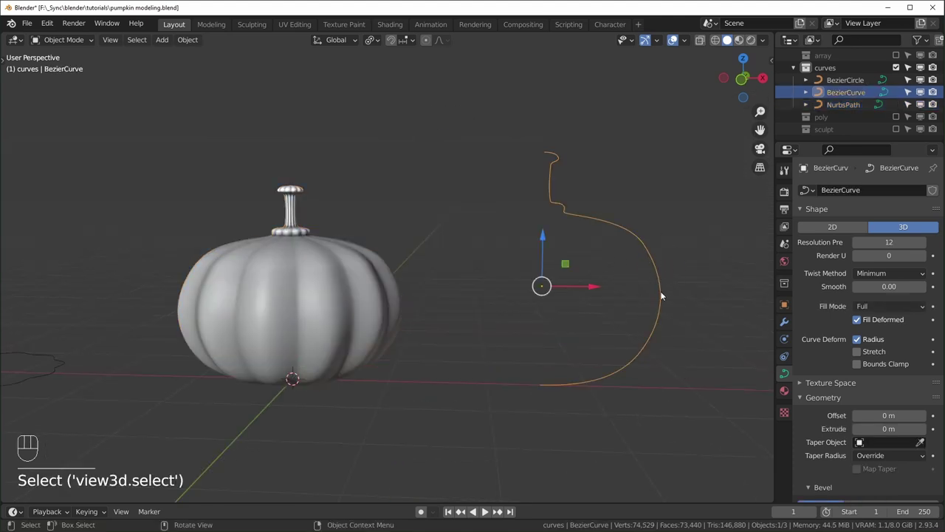
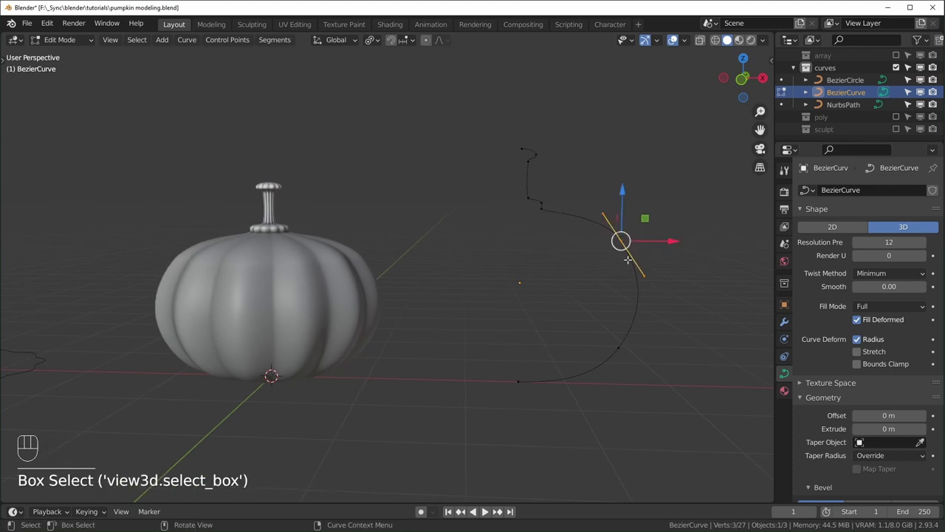
Step: Hook a profile point to a new Empty.001 and move the empty to reshape the curve
key(F3)
key(o)
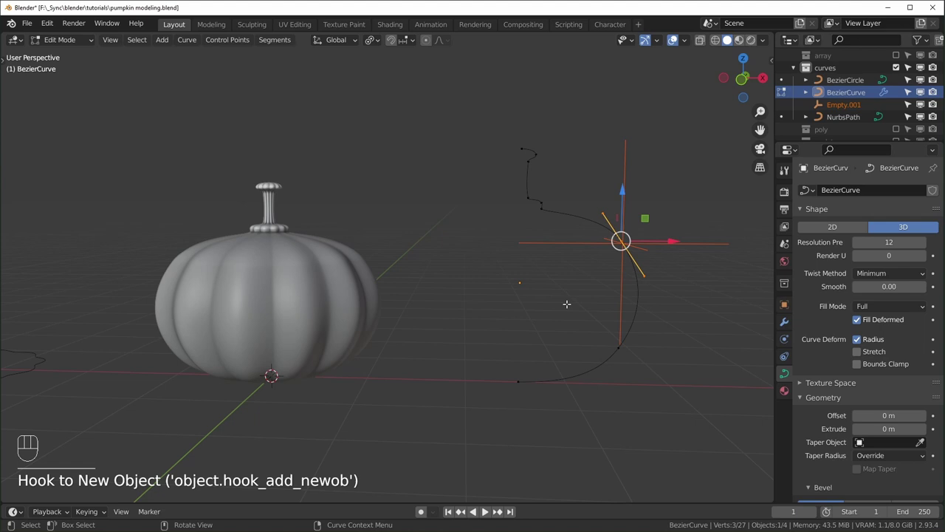
key(Tab)
drag(701, 246, 678, 283)
key(g)
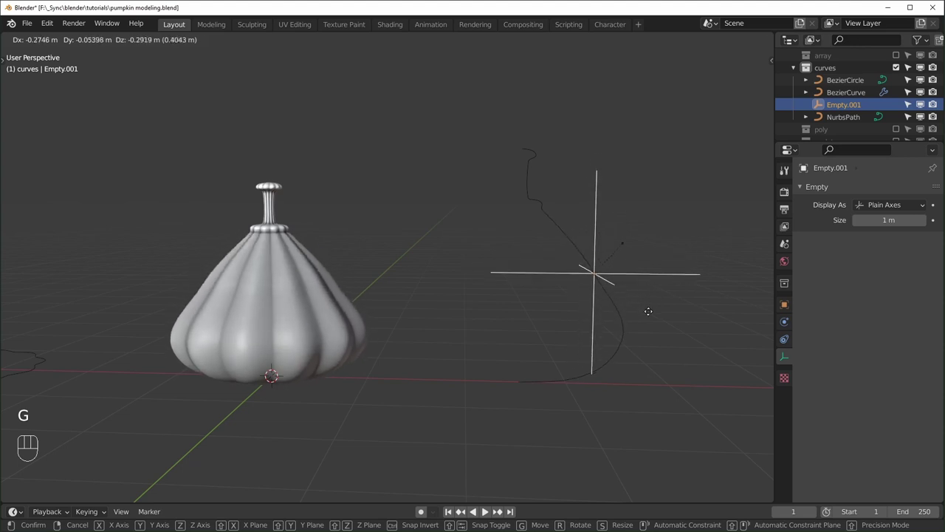
key(Tab)
key(Tab)
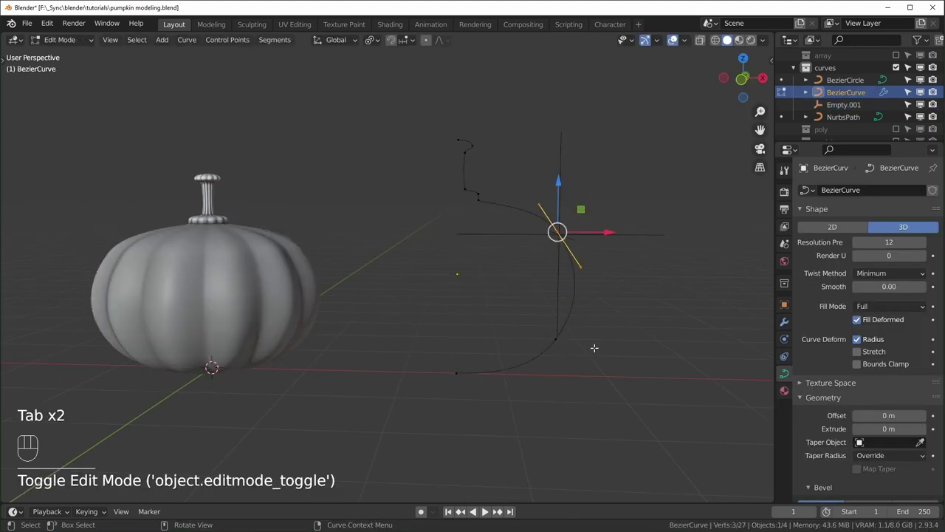
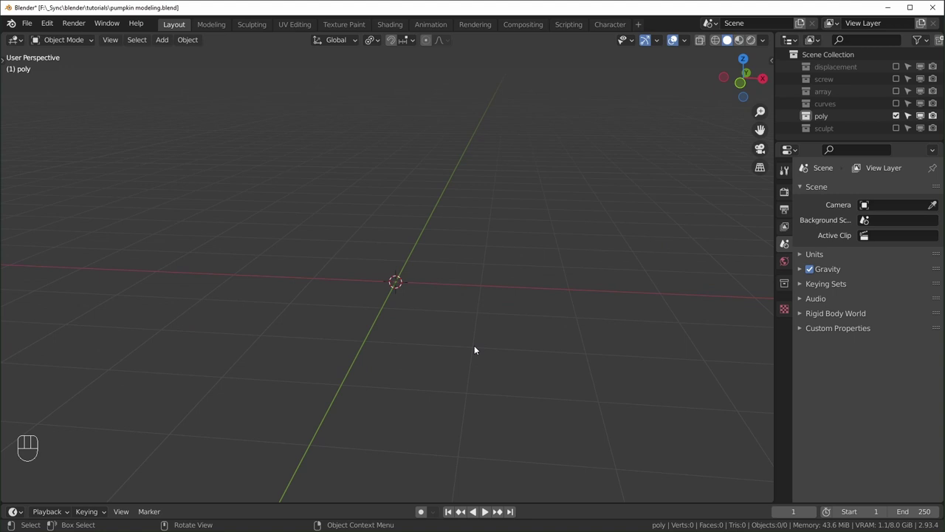
Step: Add a mesh circle with a level-3 Subdivision Surface and enter Edit Mode
key(shift+a)
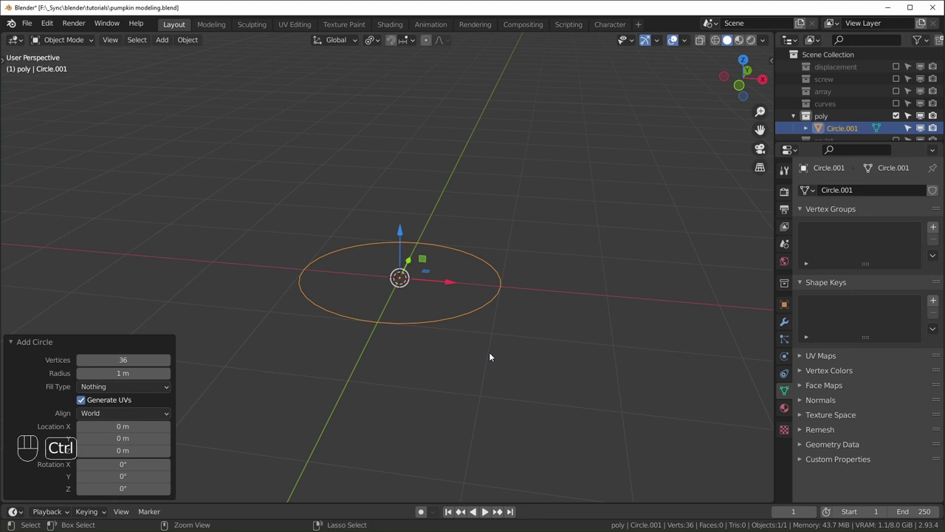
key(ctrl+3)
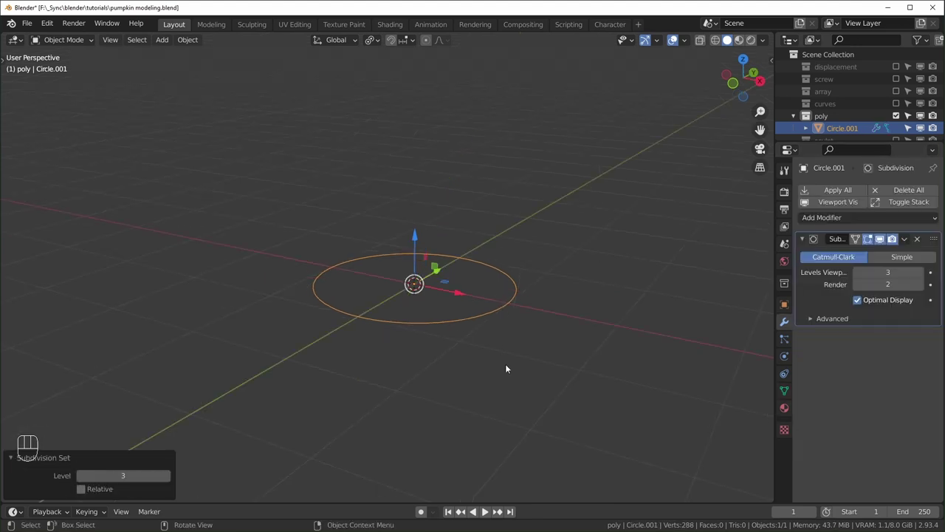
key(Tab)
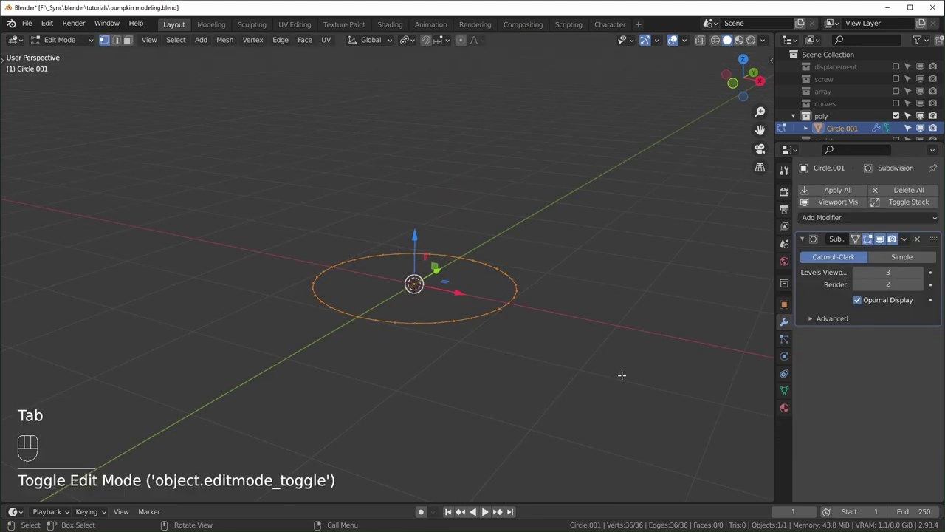
Step: Shrink the circle ring and extrude it upward along Z into a cylindrical body
key(s)
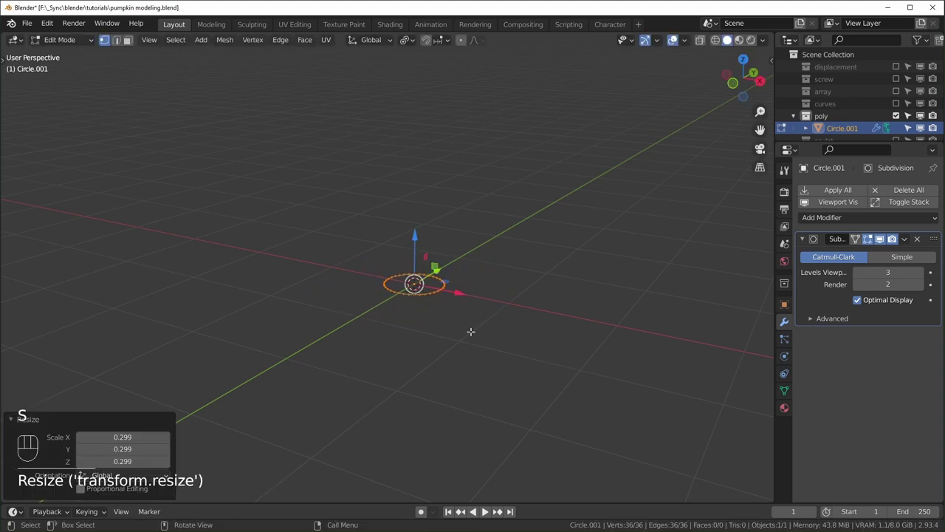
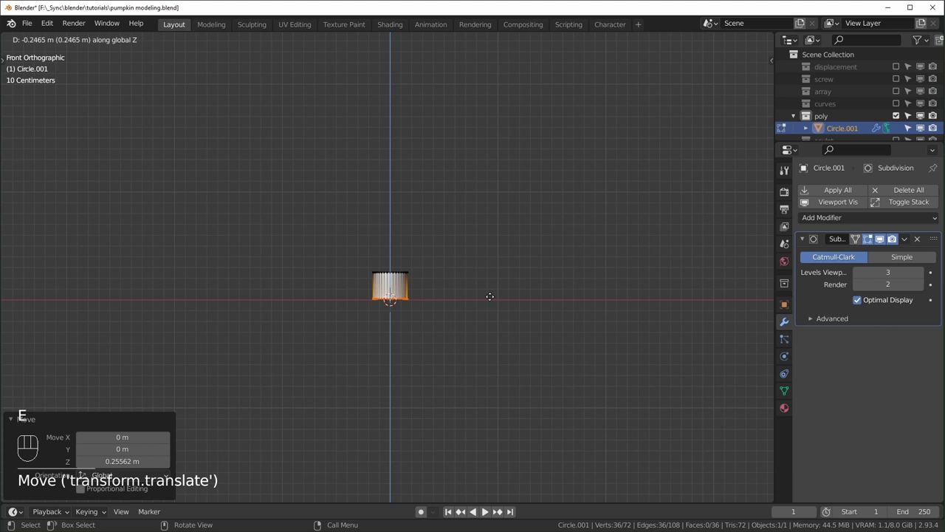
key(s)
key(e)
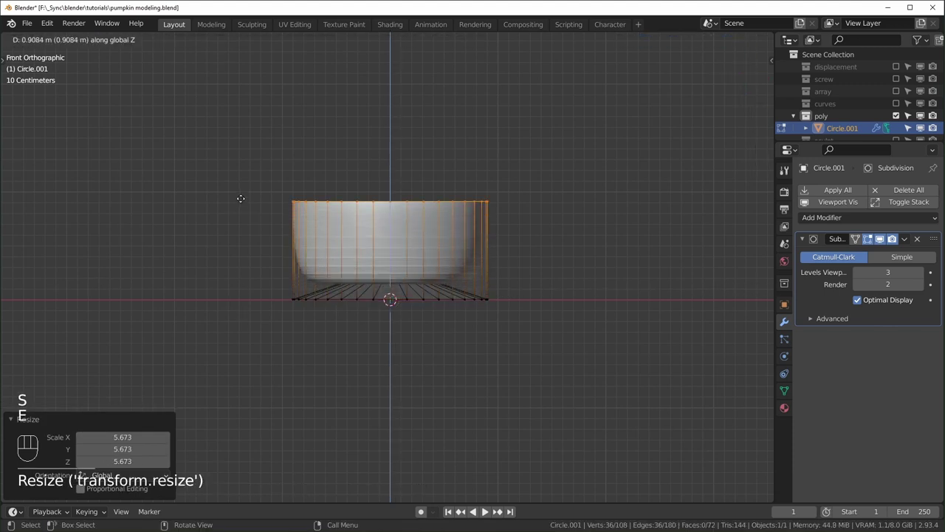
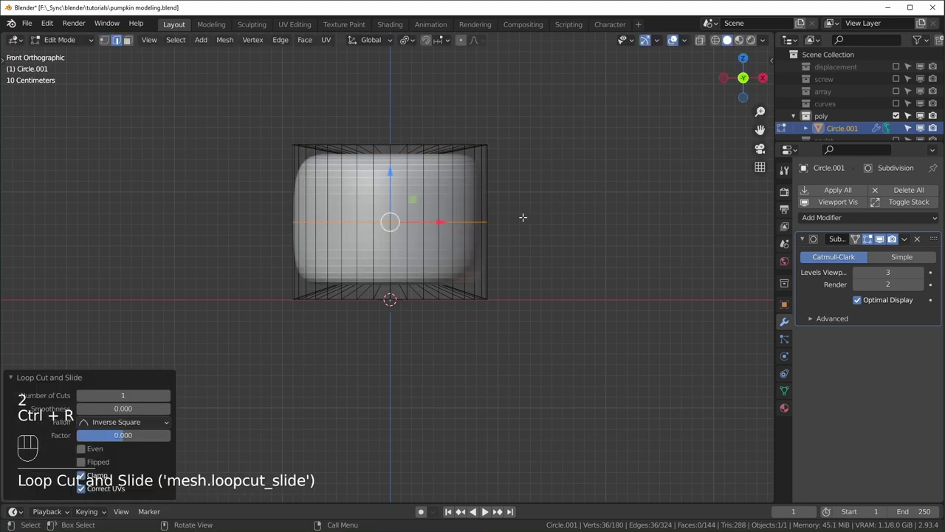
Step: Scale the middle loop outward, bevel it into a band and widen the band horizontally
key(s)
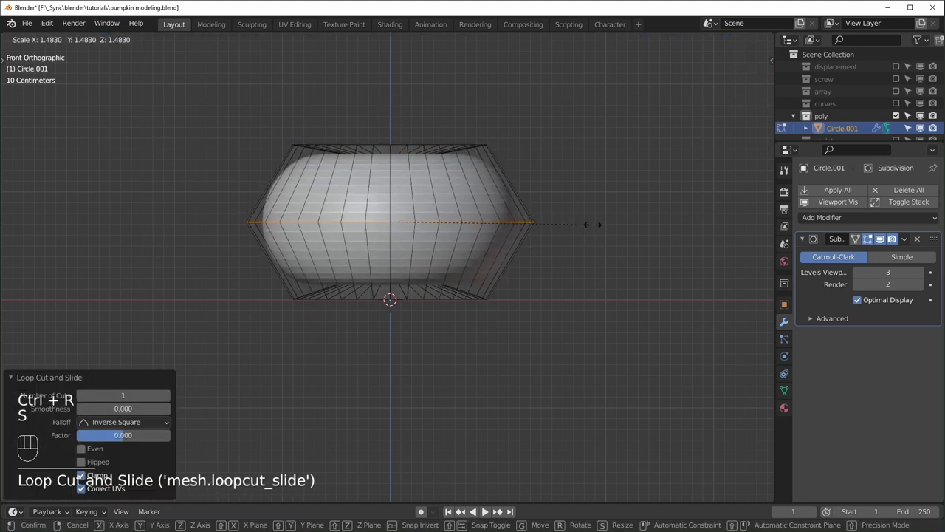
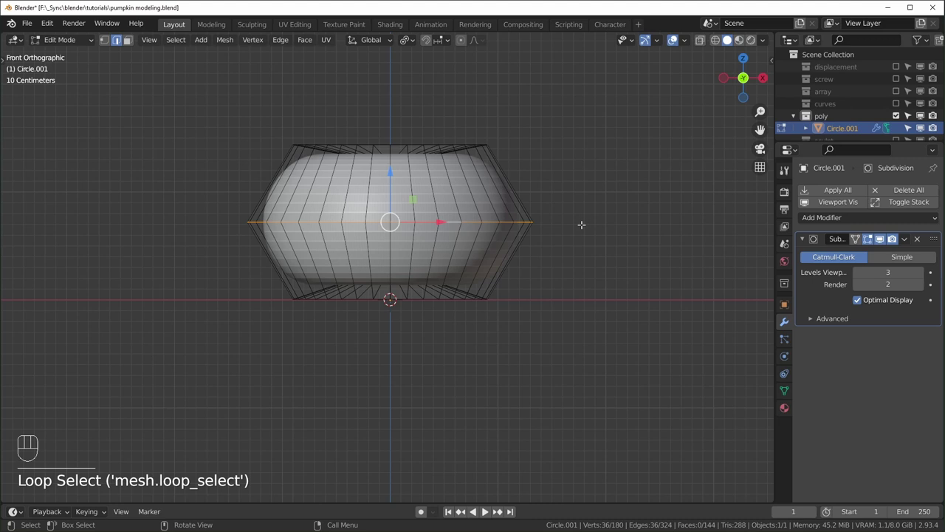
key(ctrl+b)
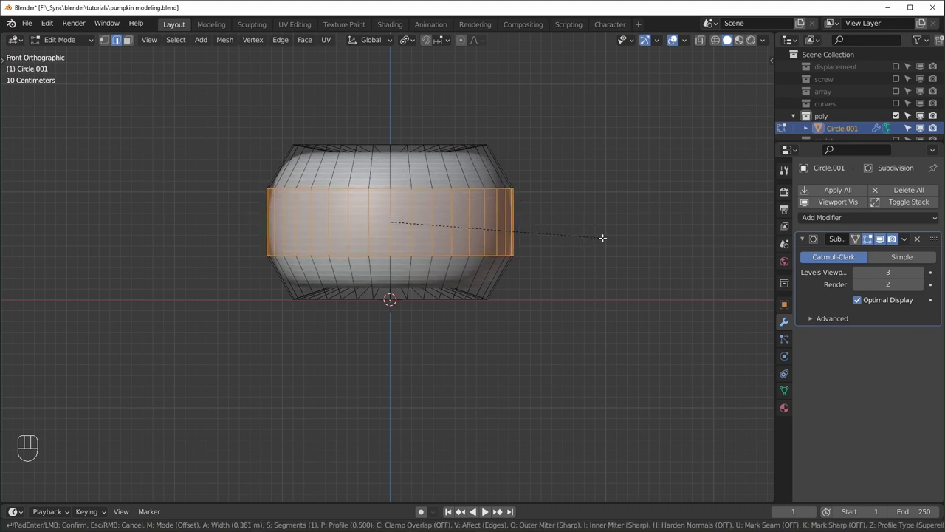
key(s)
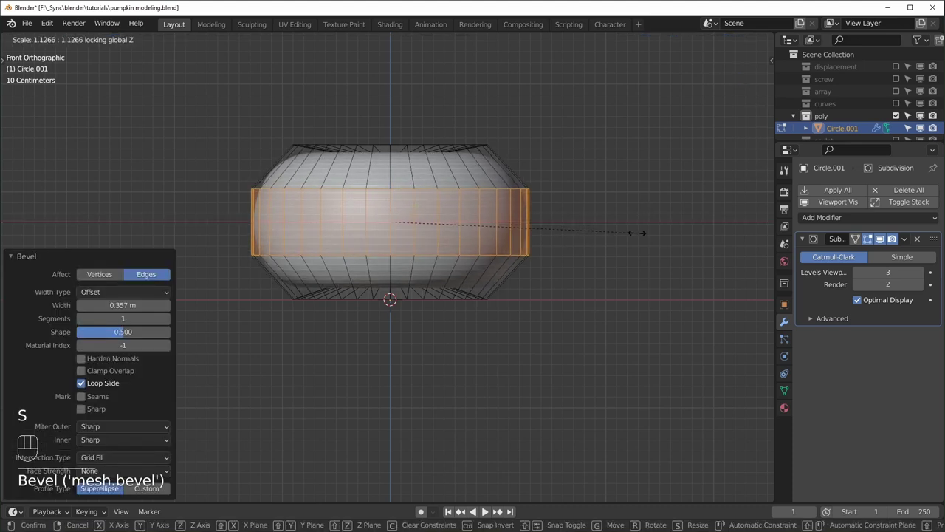
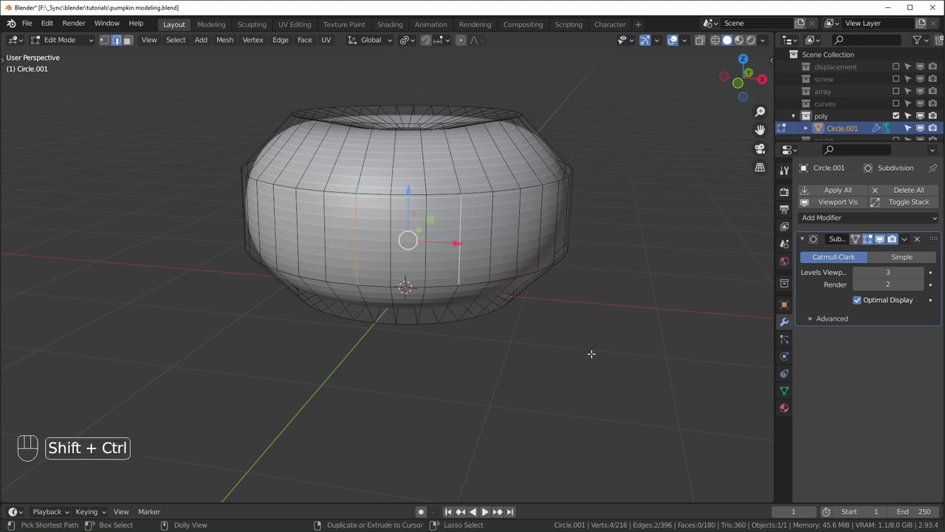
Step: Grow the edge selection repeatedly to pick every other vertical rib column around the body
key(ctrl+shift+KP_Add)
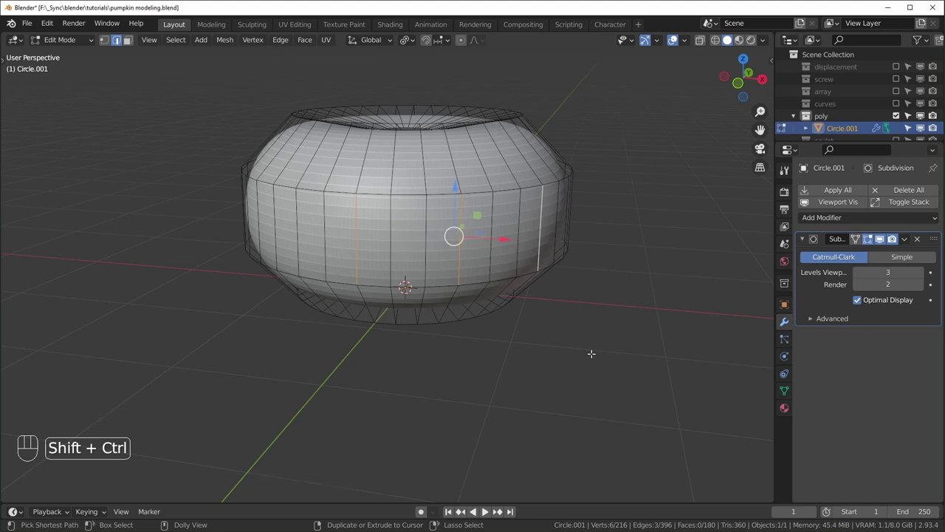
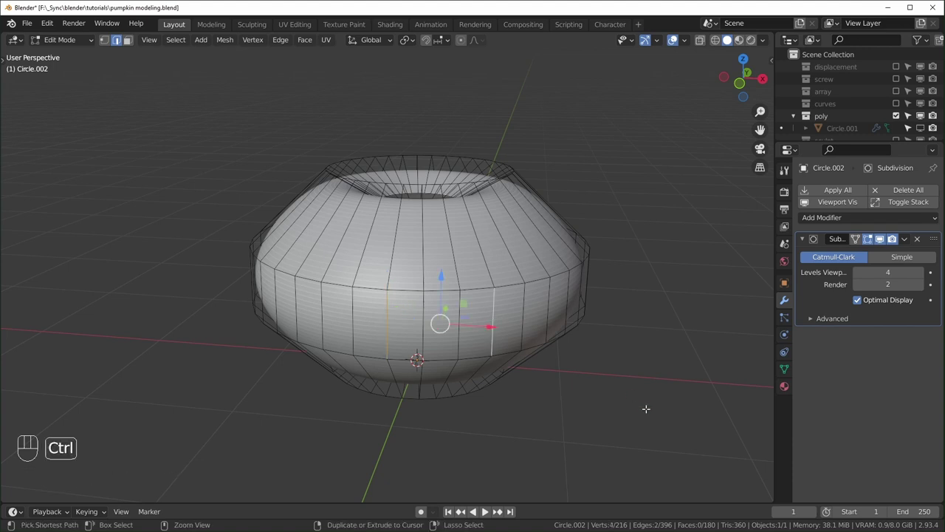
key(ctrl+shift+KP_Add)
key(ctrl+shift+KP_Add)
key(ctrl+shift+KP_Add)
key(ctrl+shift+KP_Add)
key(ctrl+shift+KP_Add)
key(ctrl+shift+KP_Add)
key(ctrl+shift+KP_Add)
key(ctrl+shift+KP_Add)
key(ctrl+shift+KP_Add)
key(ctrl+shift+KP_Add)
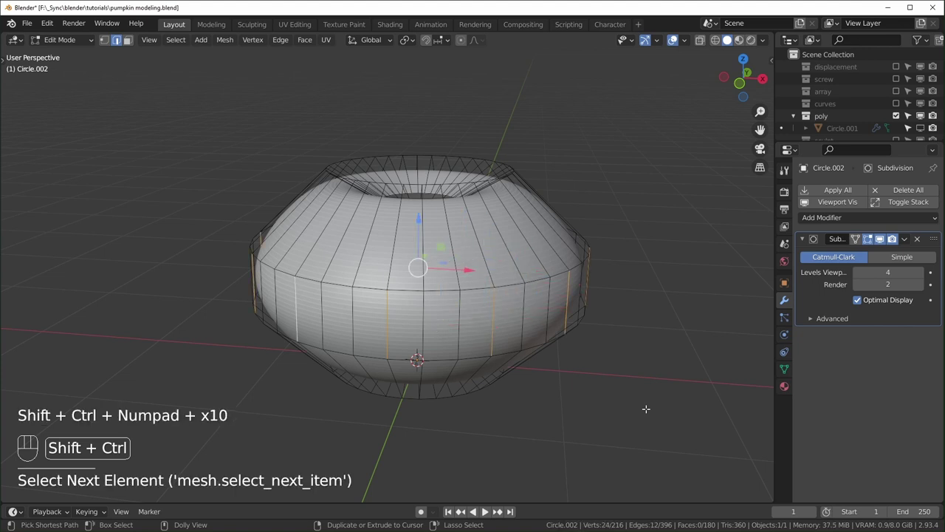
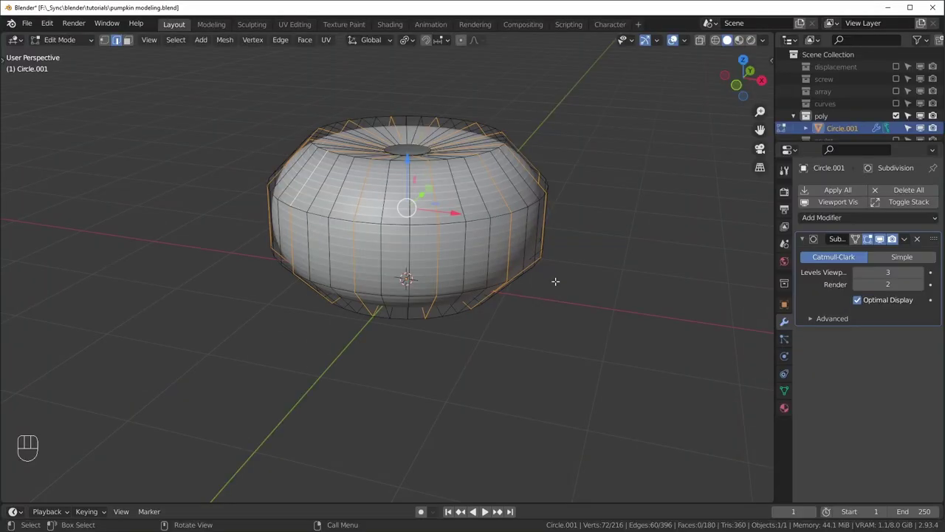
Step: Set the rib edges' Mean Crease to 0.50, scale them inward and flatten the top opening ring
key(n)
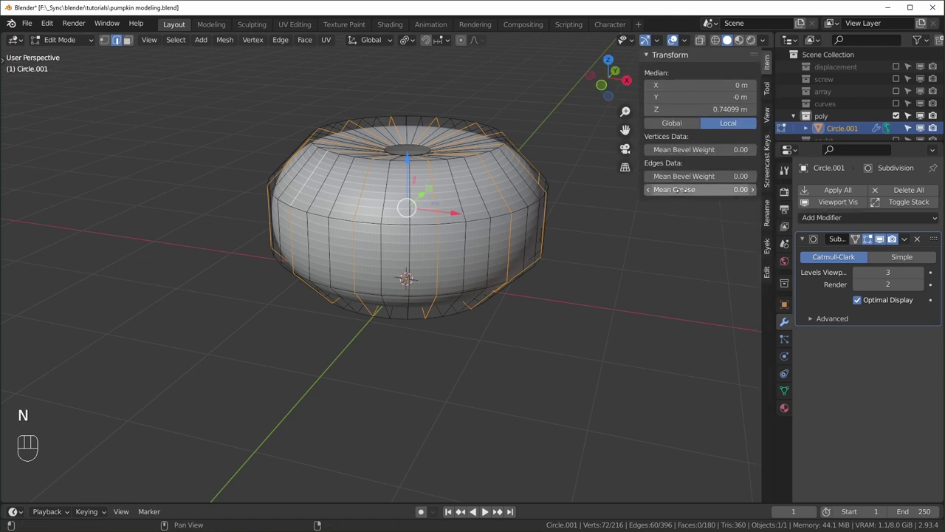
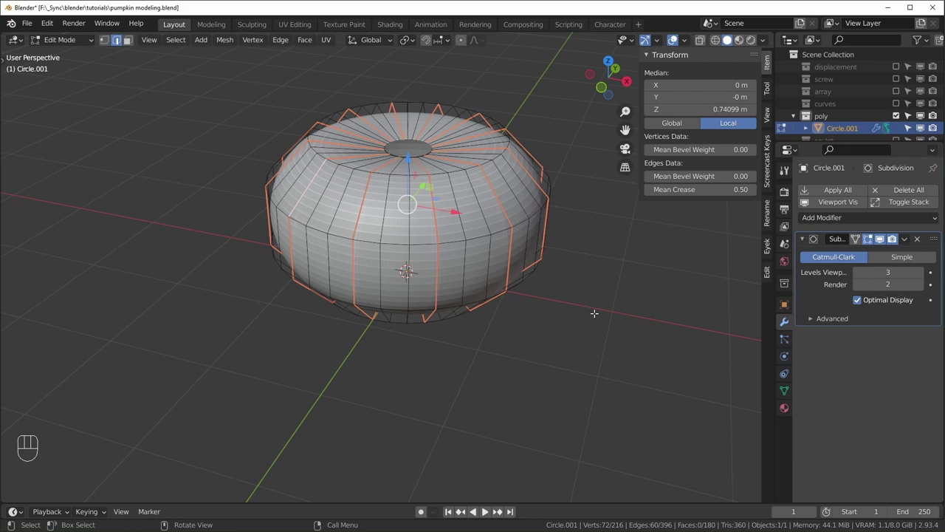
key(s)
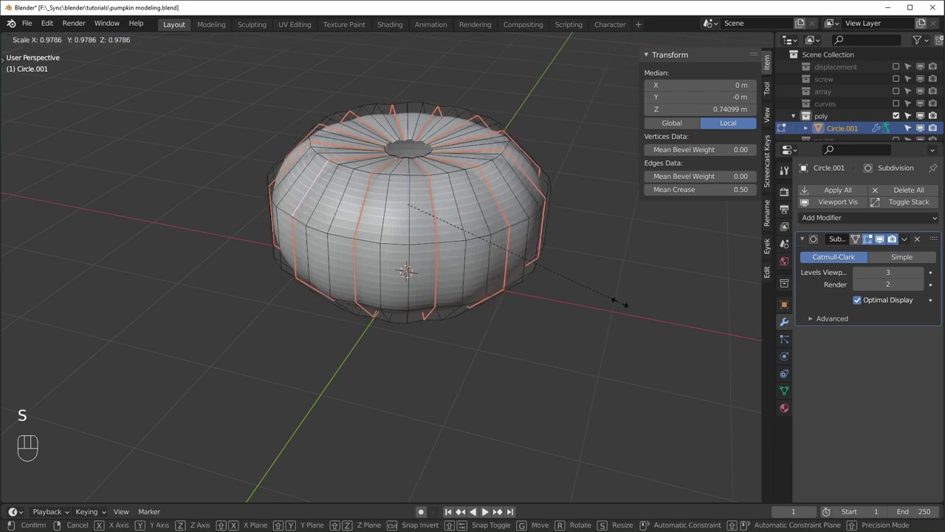
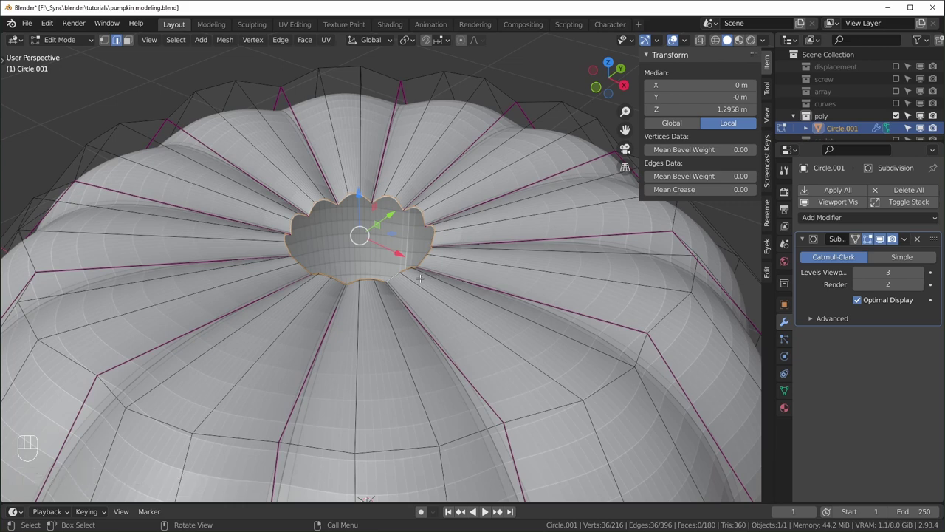
key(s)
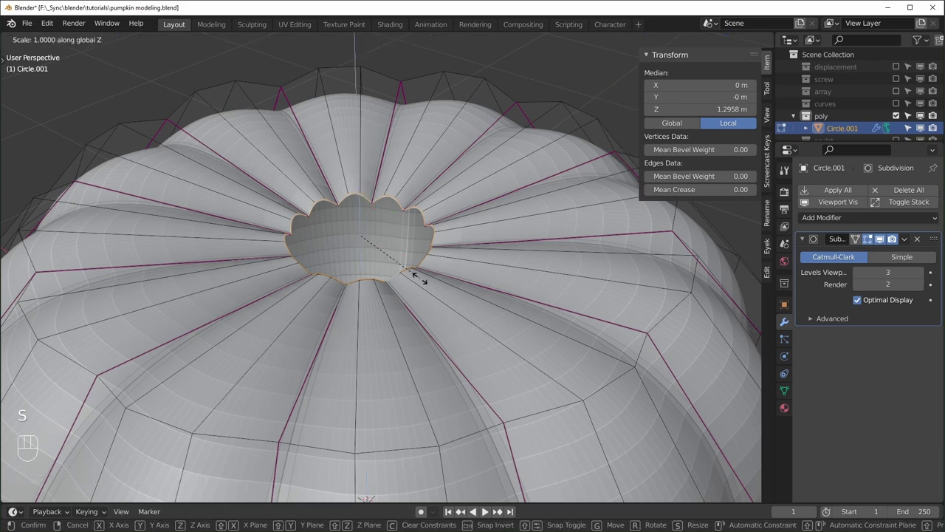
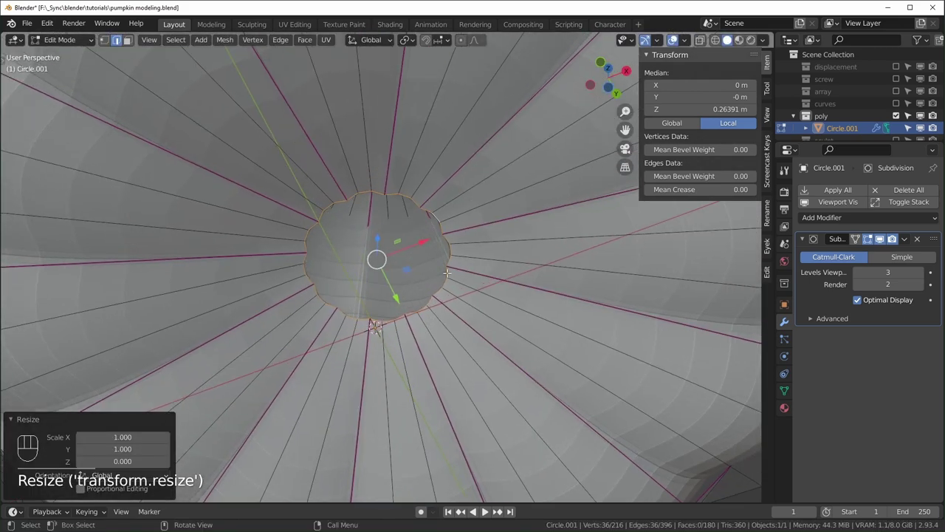
Step: Grid Fill the bottom opening, adjust the patch and shrink its inner faces to about 0.44
key(ctrl+f)
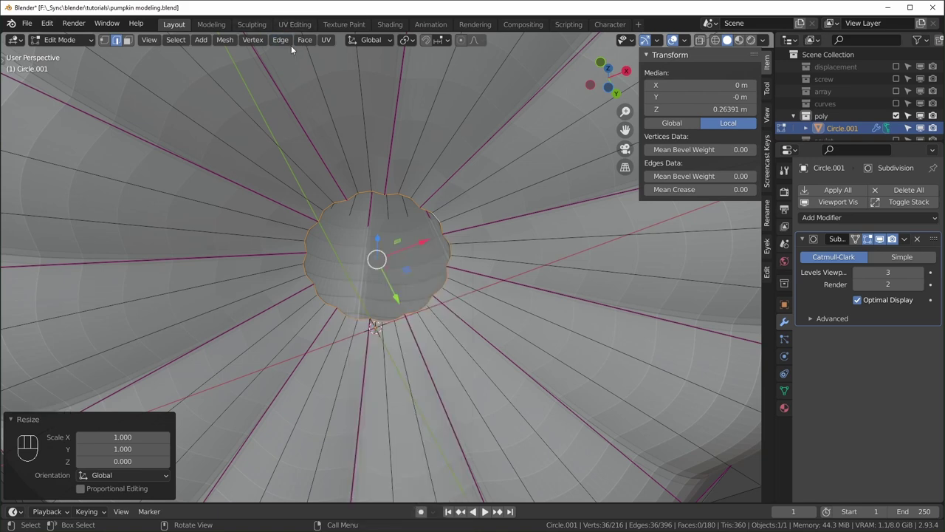
key(ctrl+f)
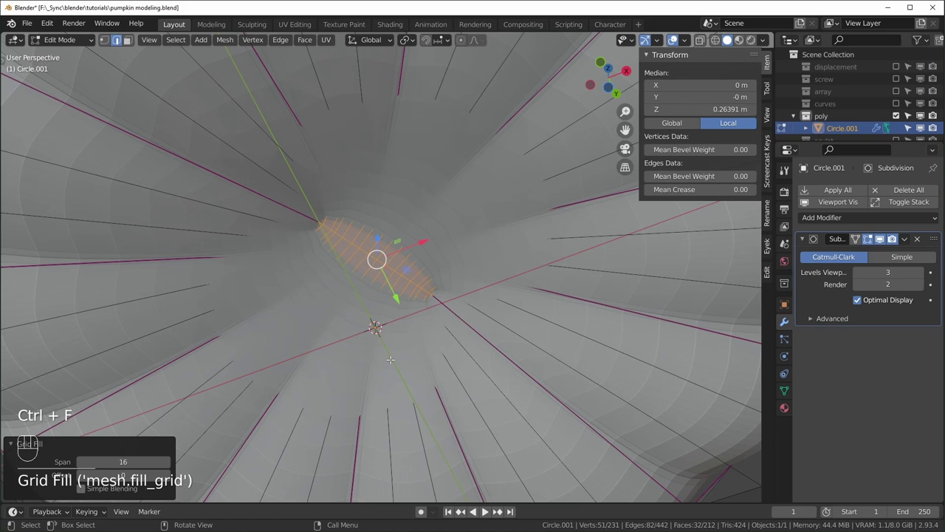
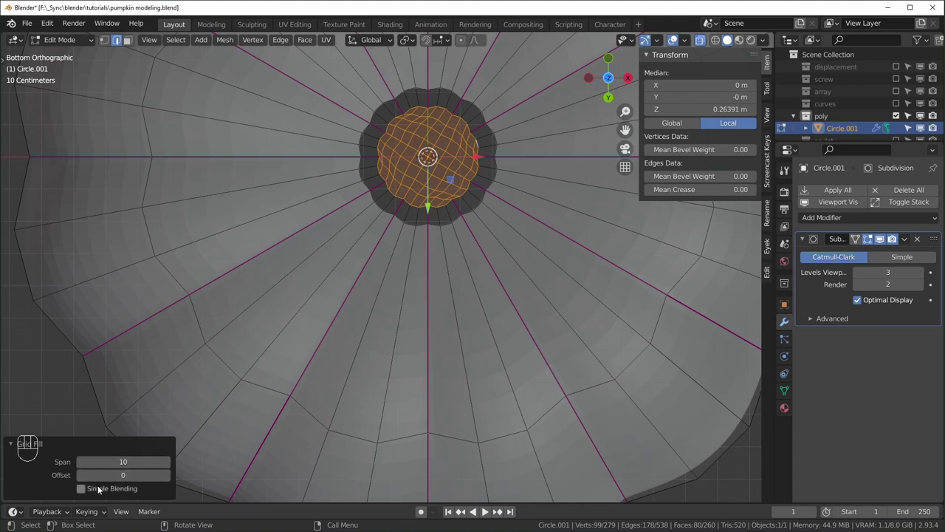
drag(172, 477, 172, 478)
click(172, 478)
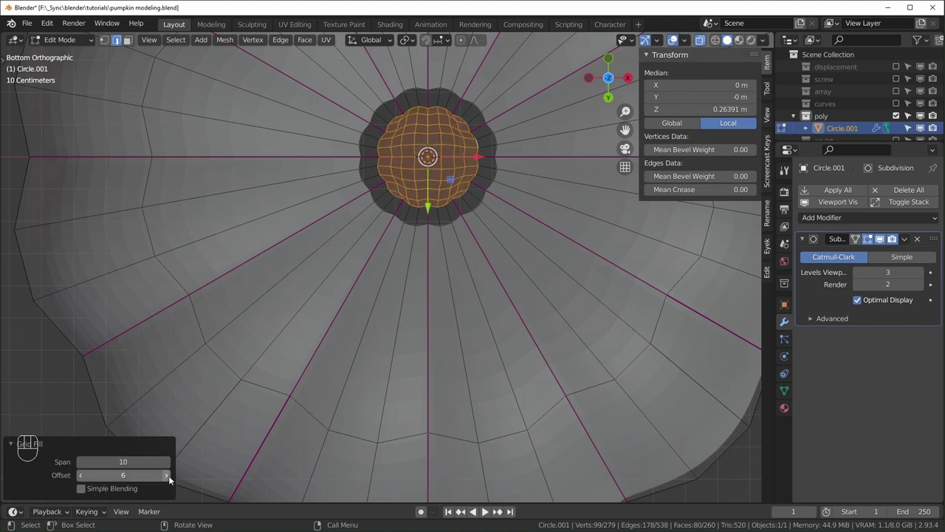
key(e)
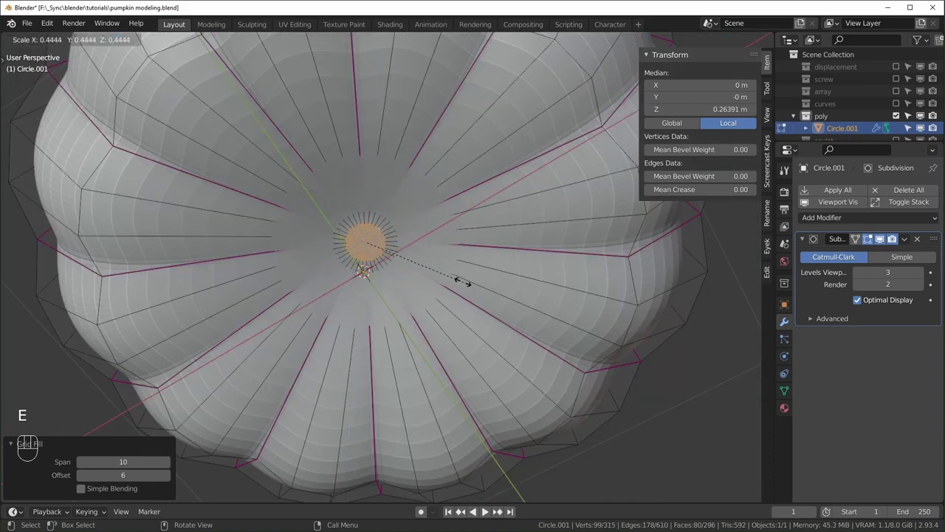
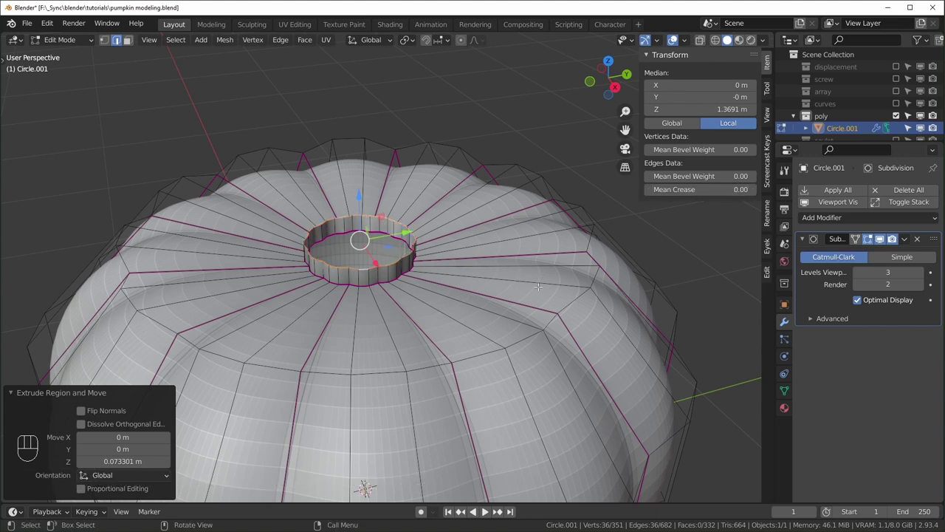
Step: Extrude the top ring inward, up into a tall stem, then flare and slightly narrow its tip
key(e)
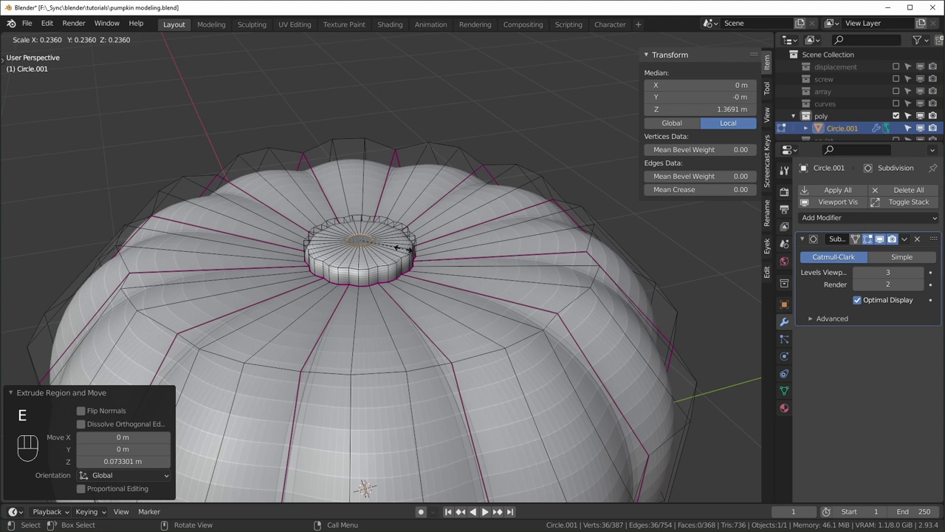
key(e)
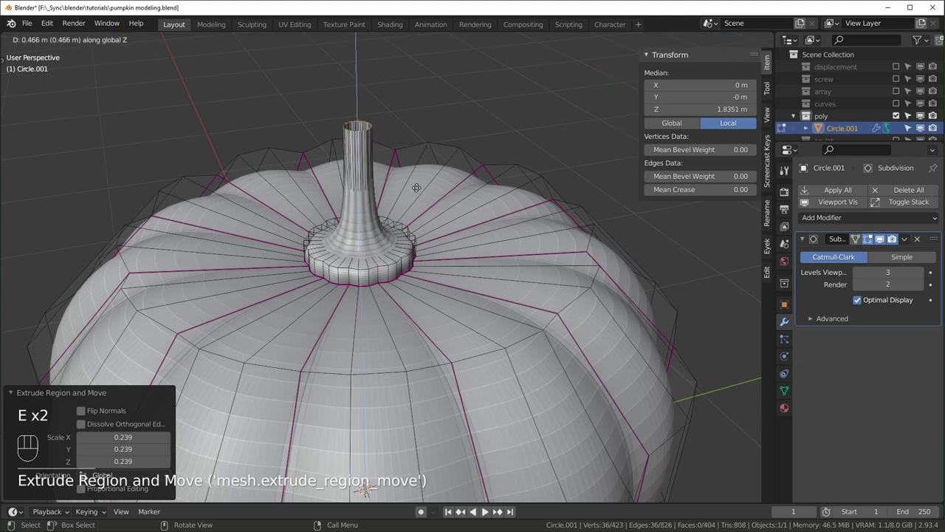
key(e)
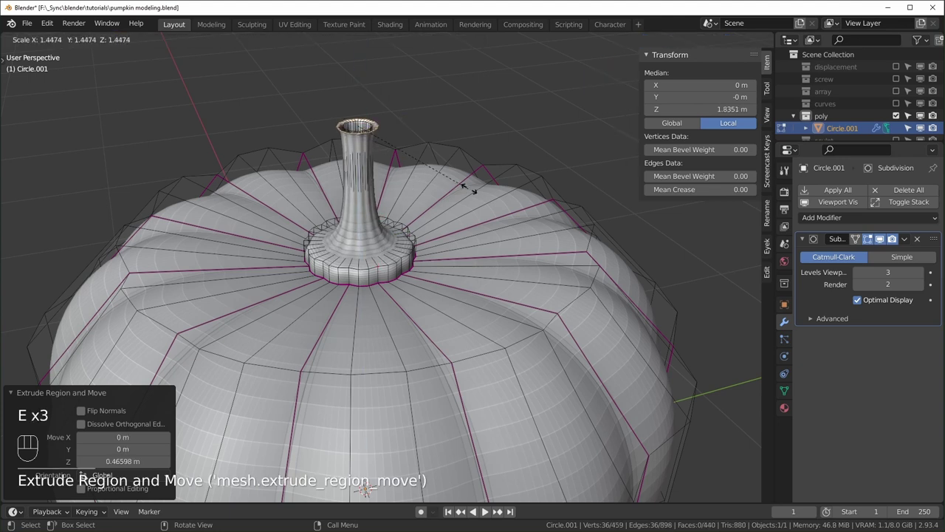
key(e)
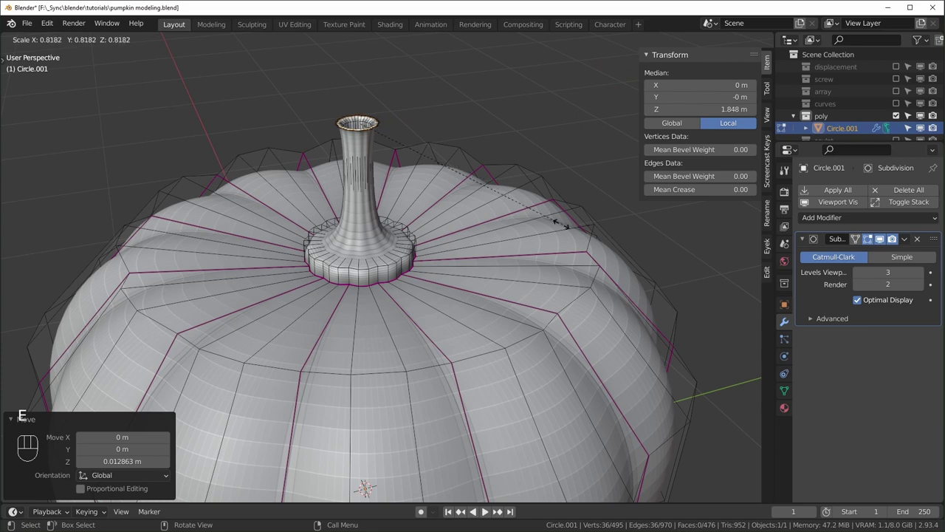
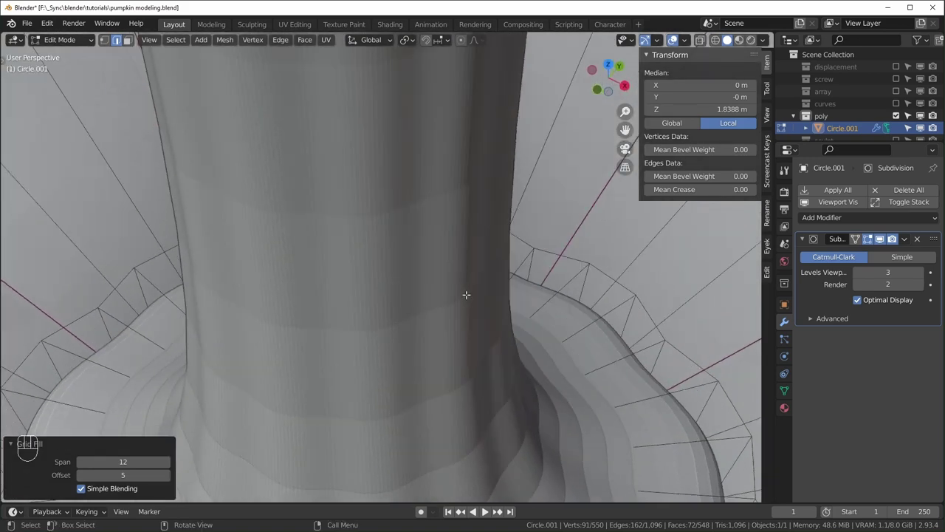
Step: Preview the smooth pumpkin in Object Mode, with vertex select active for editing
key(Tab)
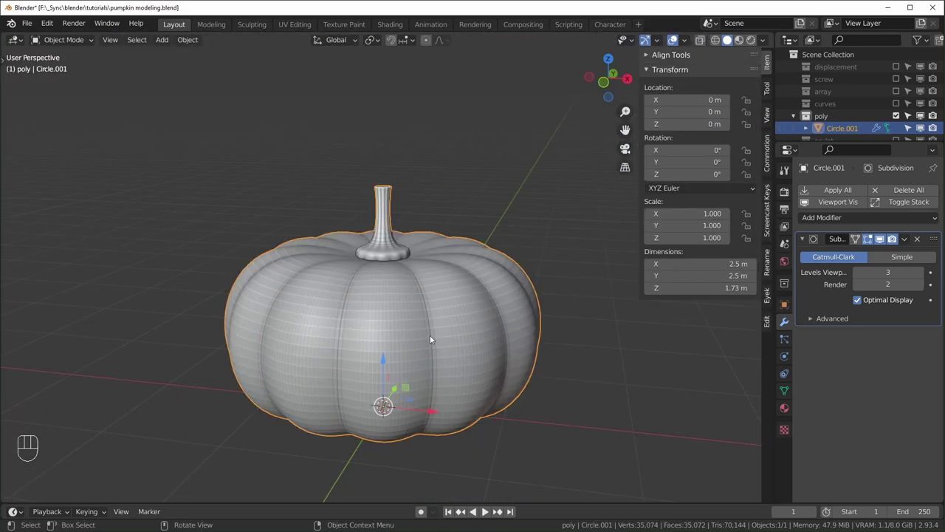
key(Tab)
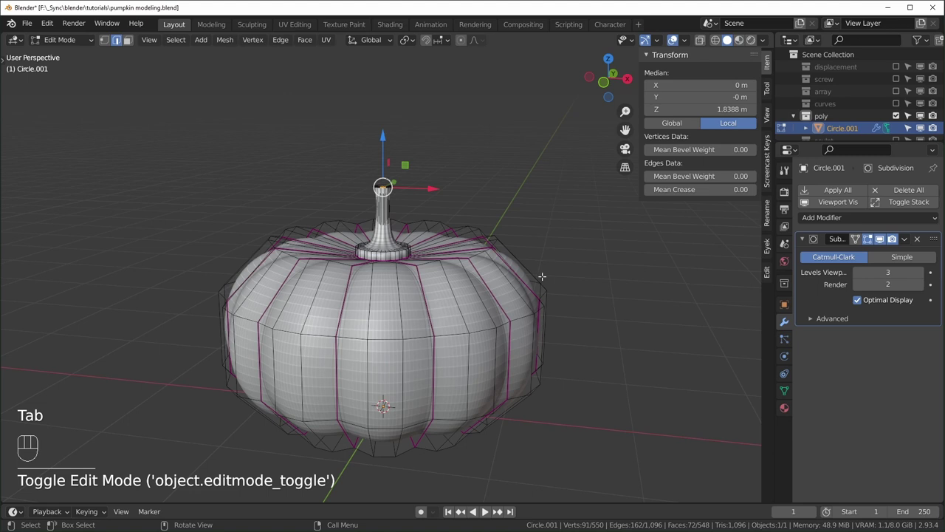
key(1)
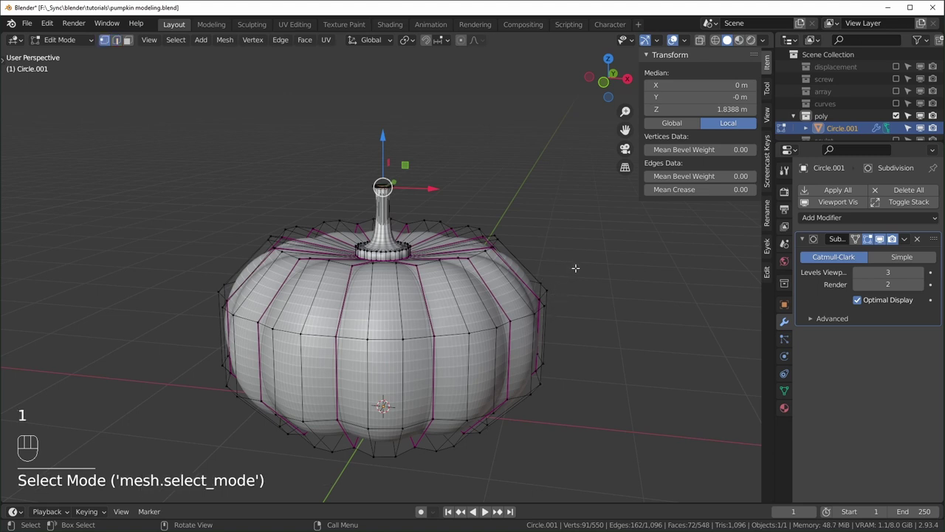
key(Tab)
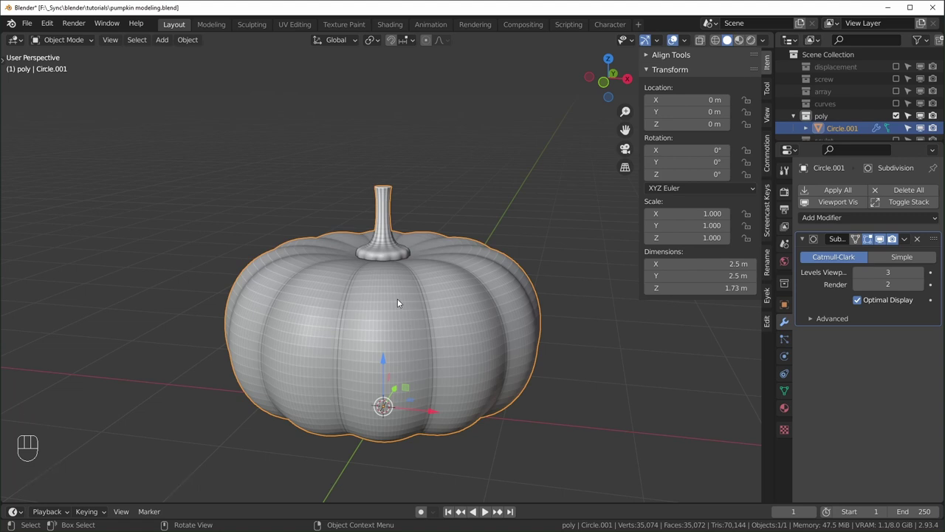
Step: Orbit around the finished pumpkin and switch over to the empty sculpt collection
drag(435, 327, 423, 310)
drag(423, 310, 582, 324)
drag(582, 324, 501, 326)
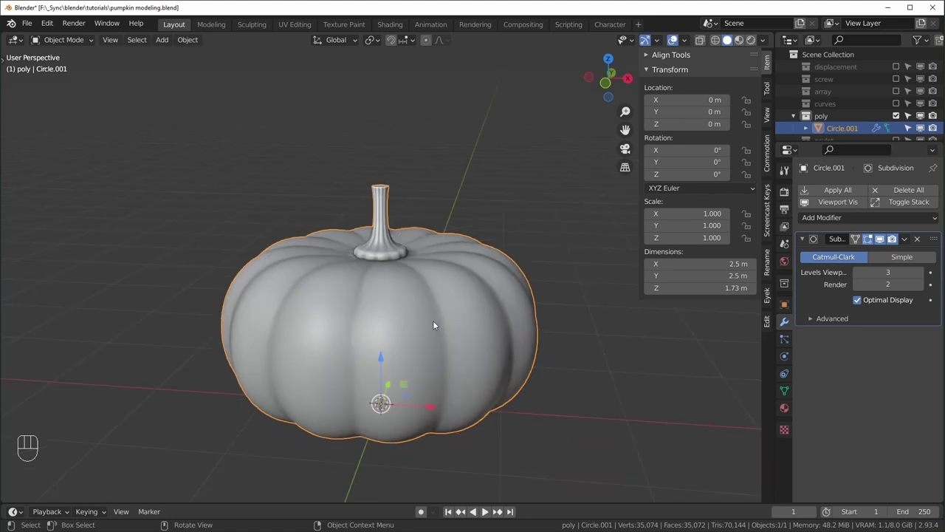